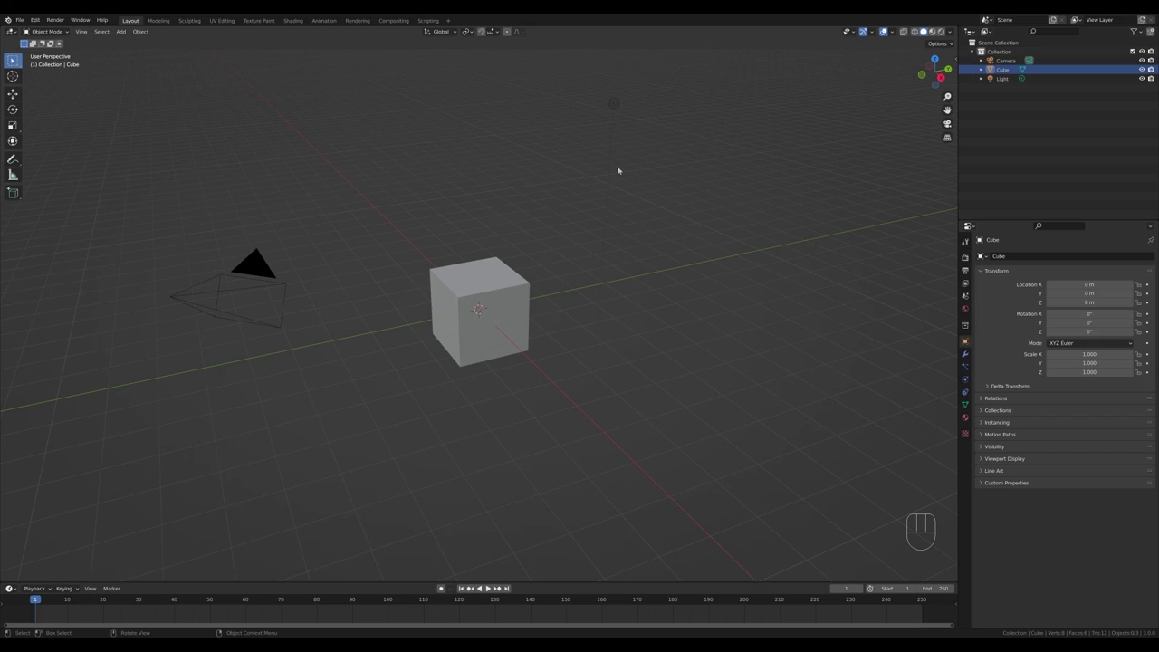
# - Delete the default cube, camera and light, leaving an empty scene
pyautogui.moveTo(357, 196); pyautogui.dragTo(691, 343)
pyautogui.press('x')
pyautogui.moveTo(583, 321); pyautogui.dragTo(595, 322)
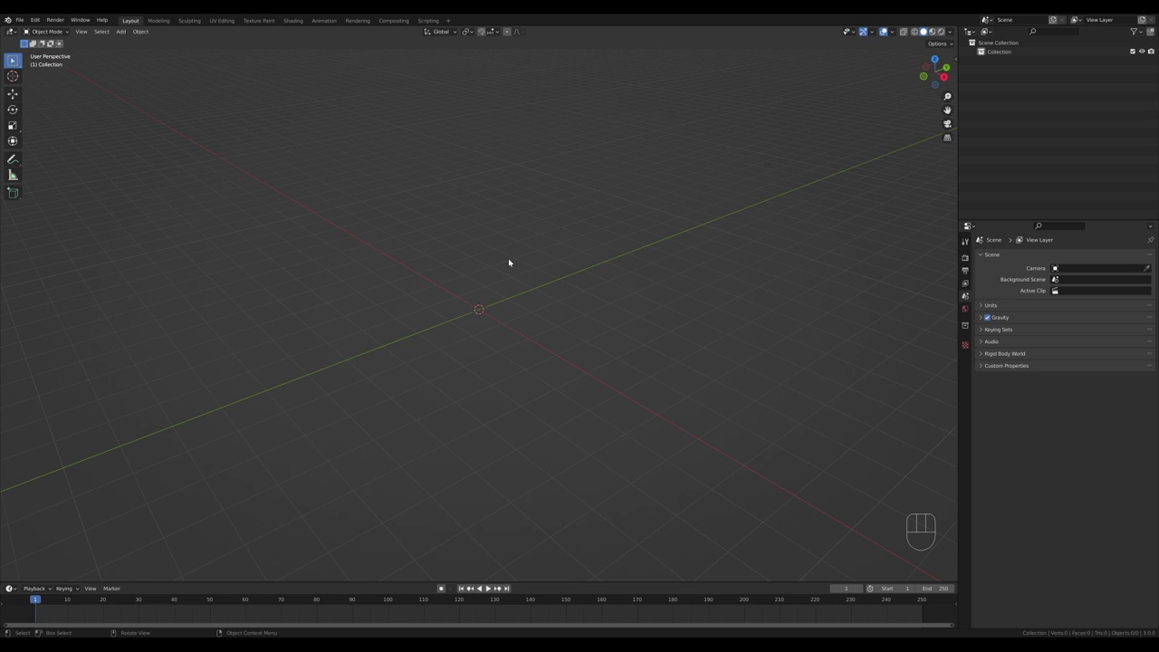
# - Add a plane, stretch it along Y into a rectangle and extrude it up into a block
pyautogui.press('shift+a')
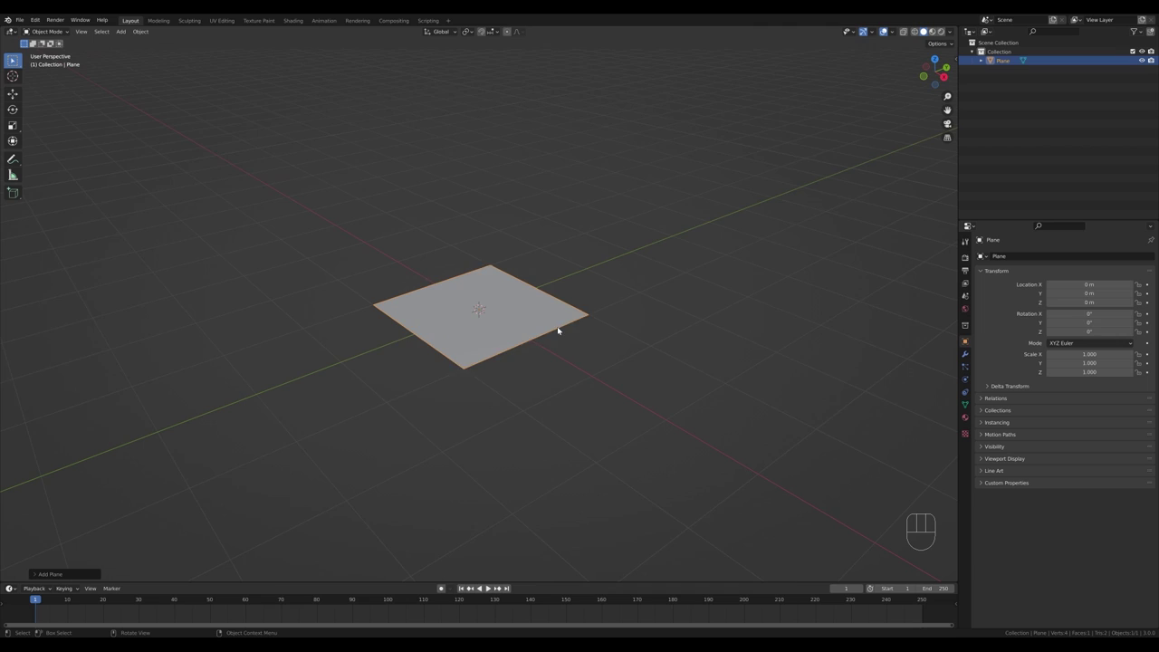
pyautogui.press('Tab')
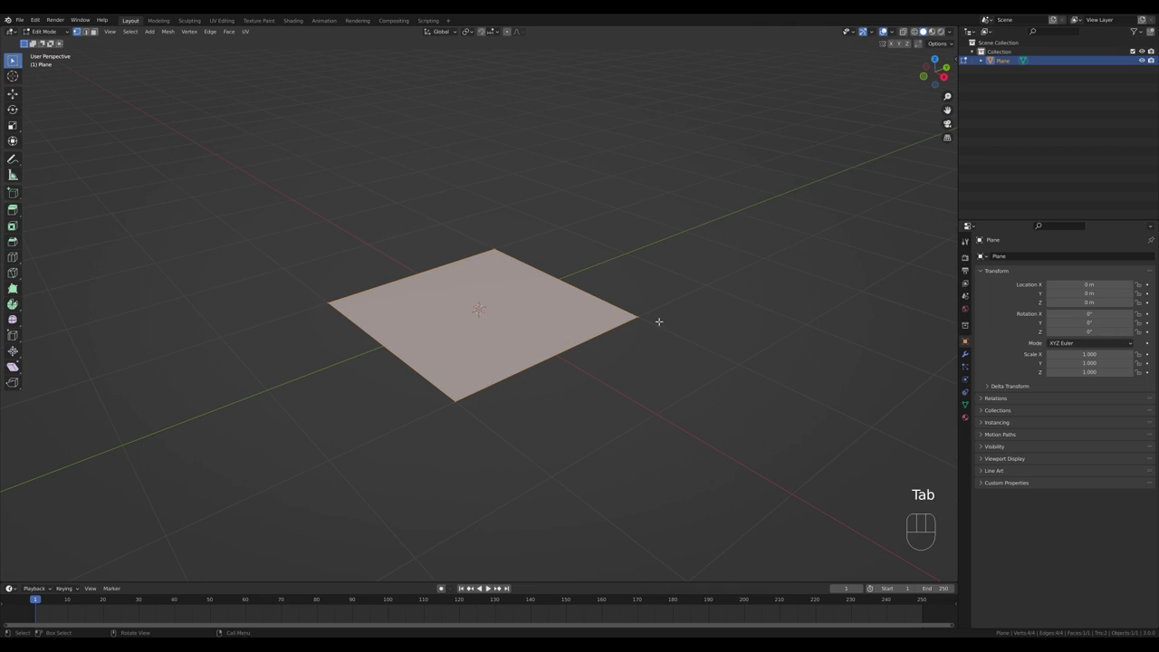
pyautogui.press('s')
pyautogui.press('y')
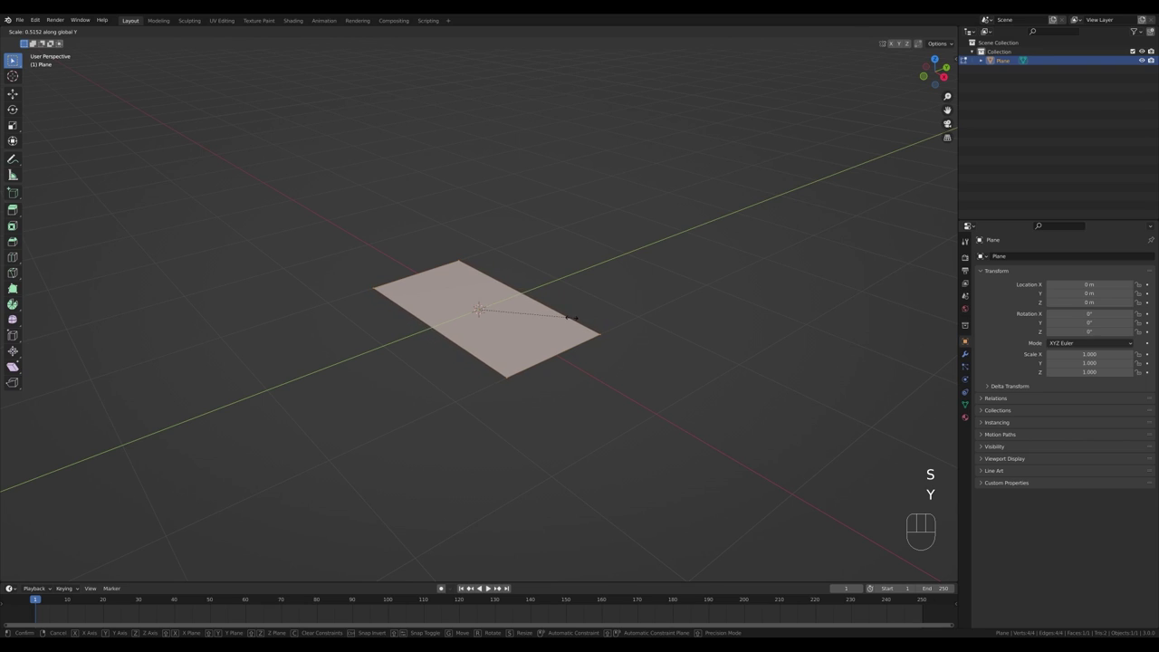
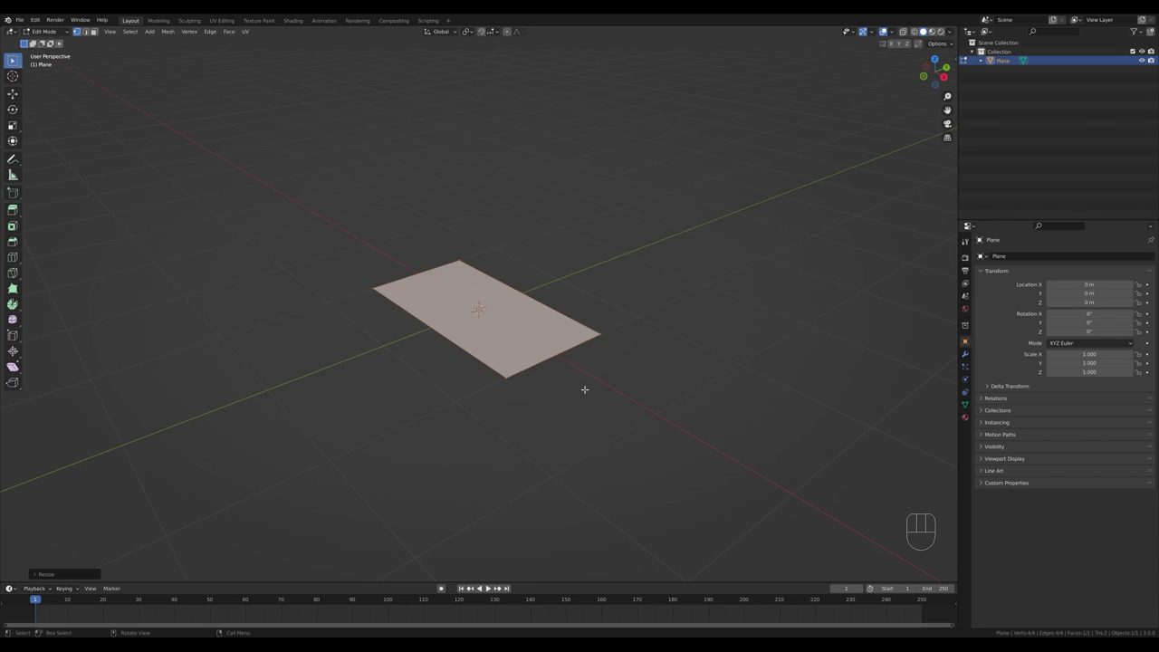
pyautogui.press('e')
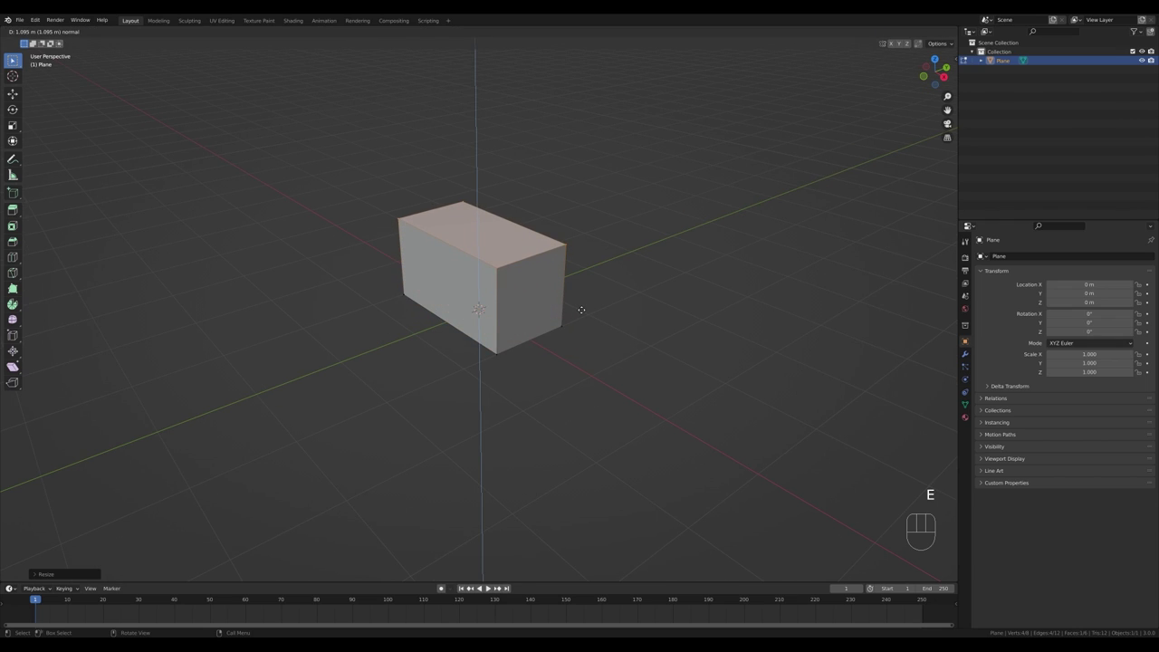
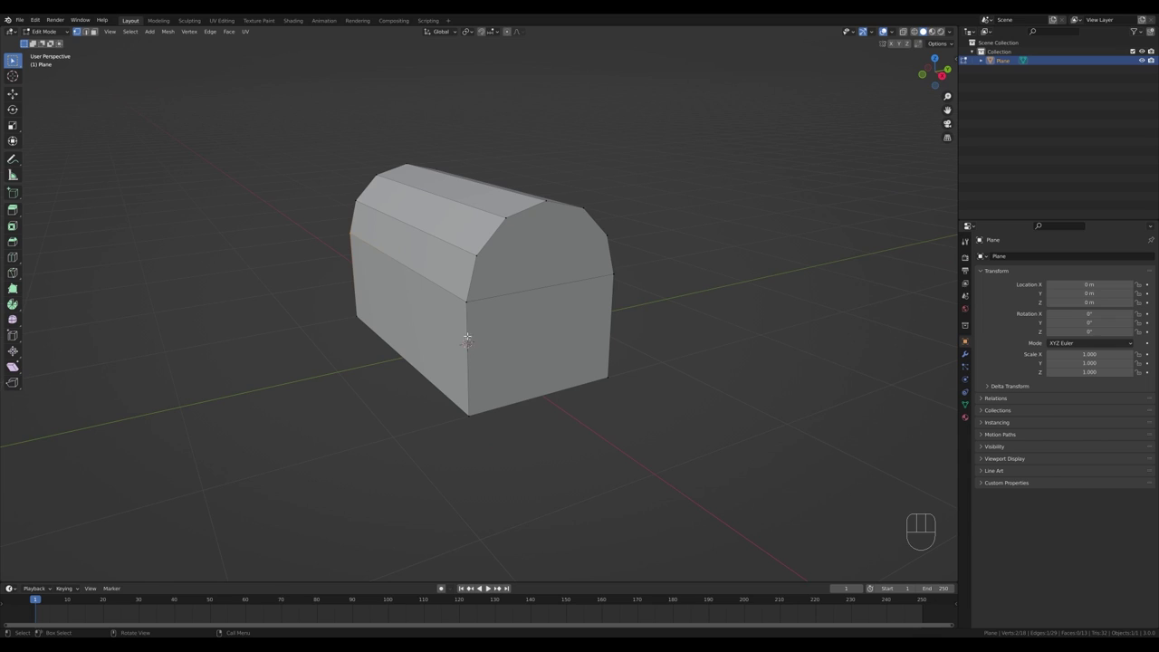
# - Add a horizontal loop cut around the block to mark the lid seam
pyautogui.press('ctrl+r')
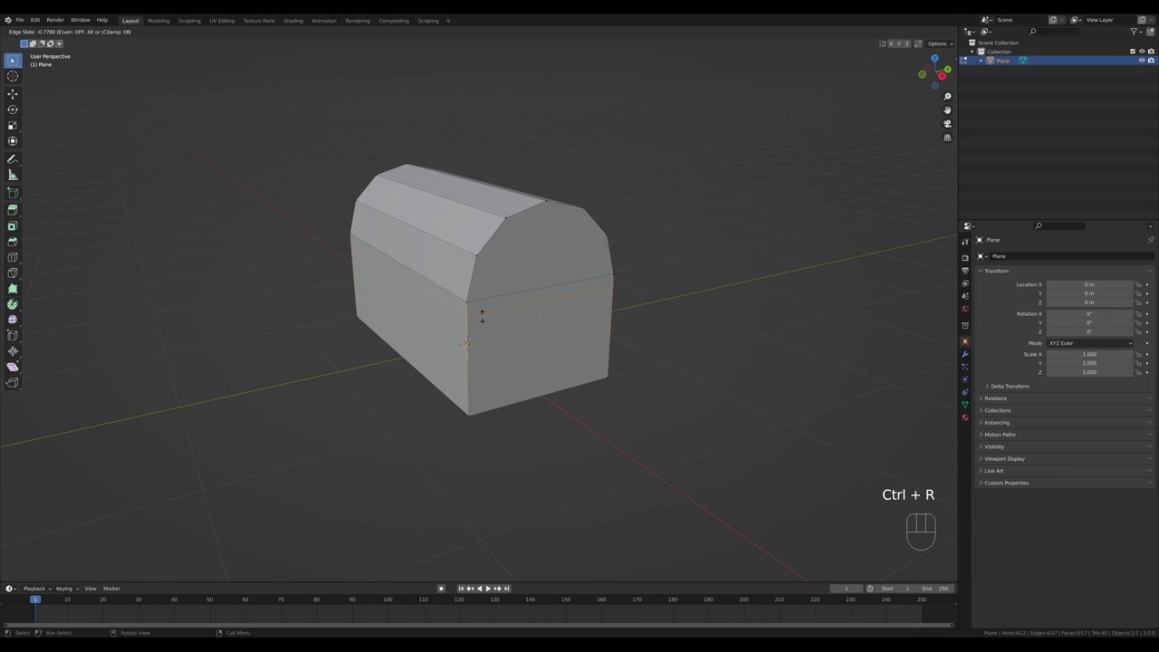
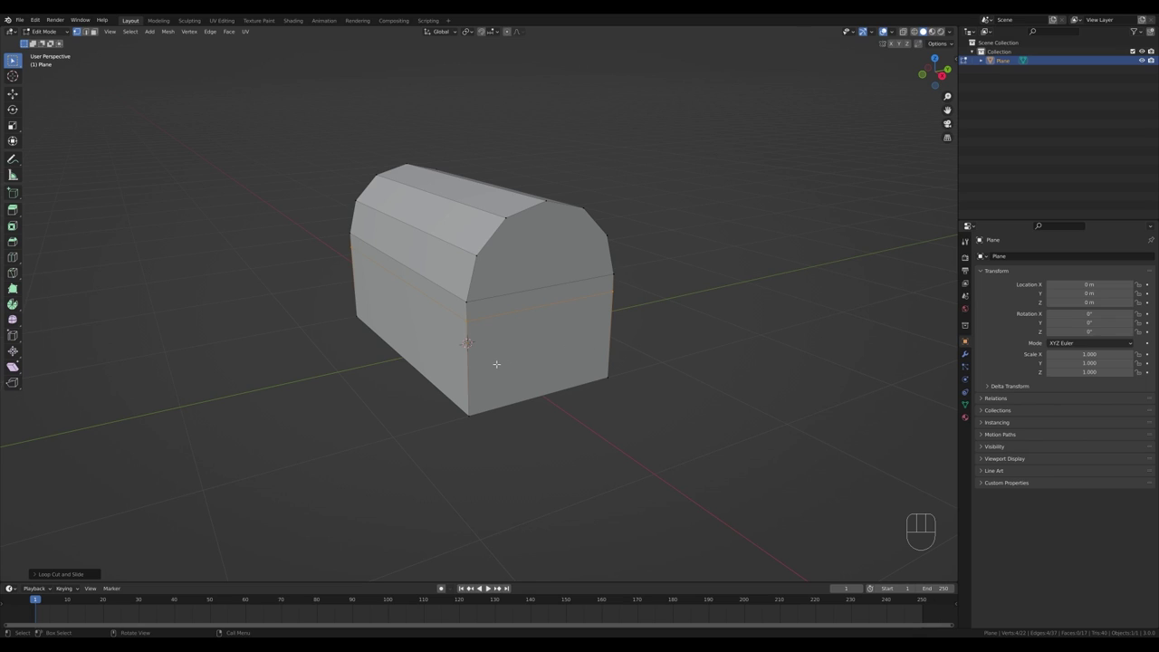
# - Select the full edge loop around the chest at the lid line
pyautogui.press('3')
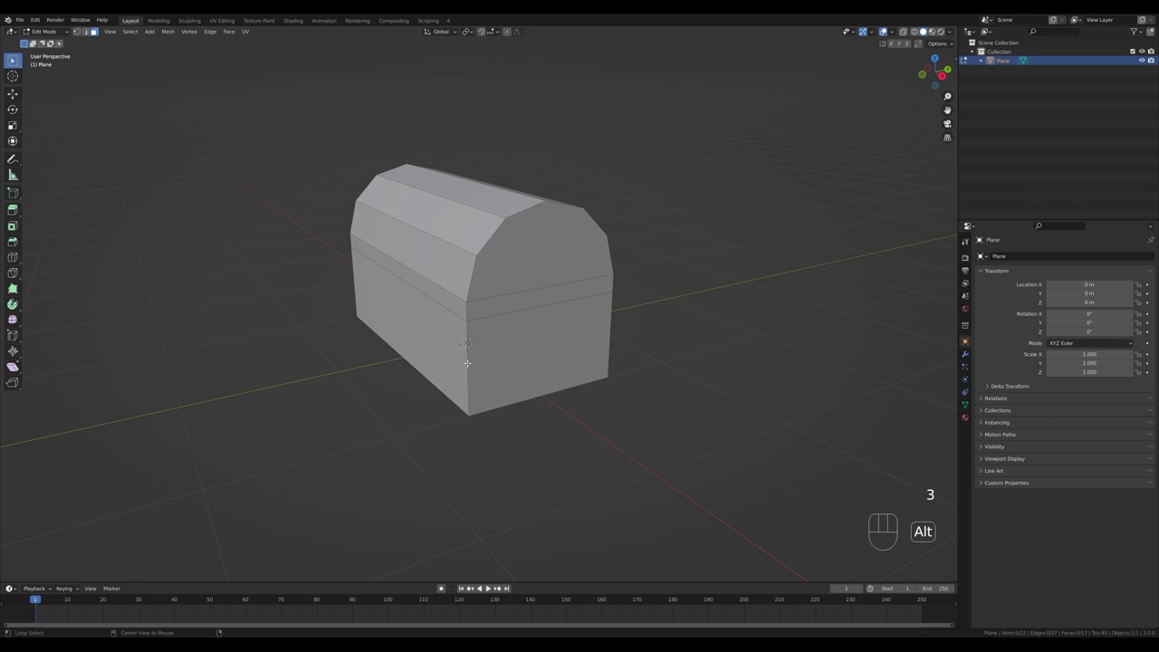
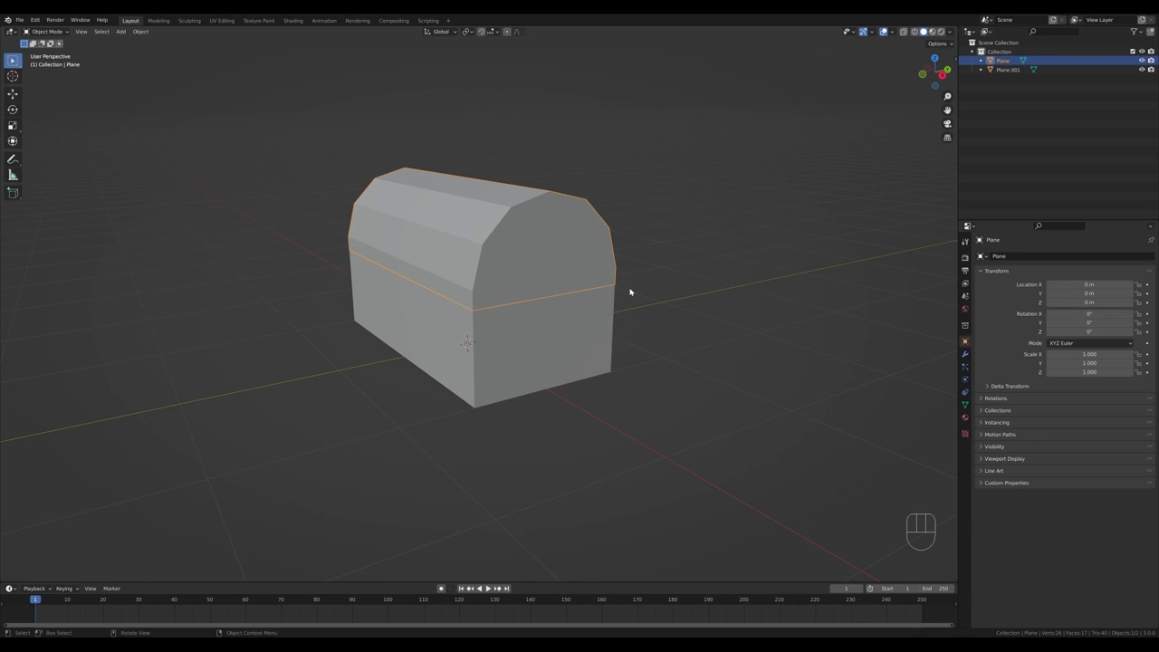
# - Snap the 3D cursor to the lid's back hinge edge and set the lid origin there
pyautogui.moveTo(650, 288); pyautogui.dragTo(584, 293)
pyautogui.press('Tab')
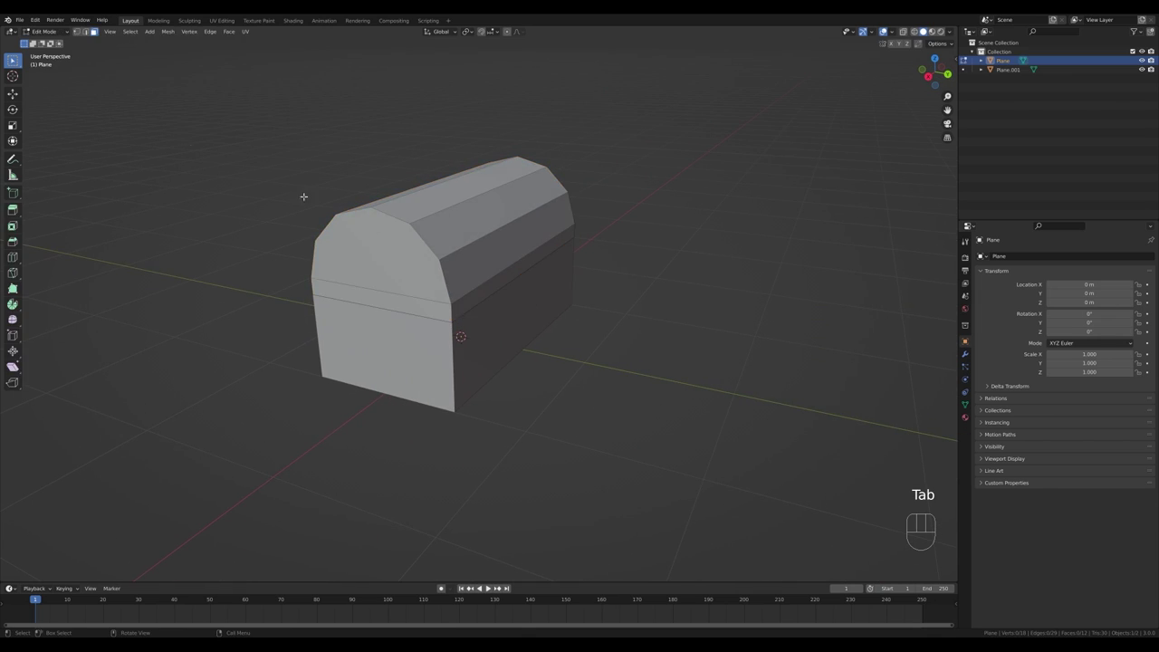
pyautogui.press('2')
pyautogui.click(89, 33)
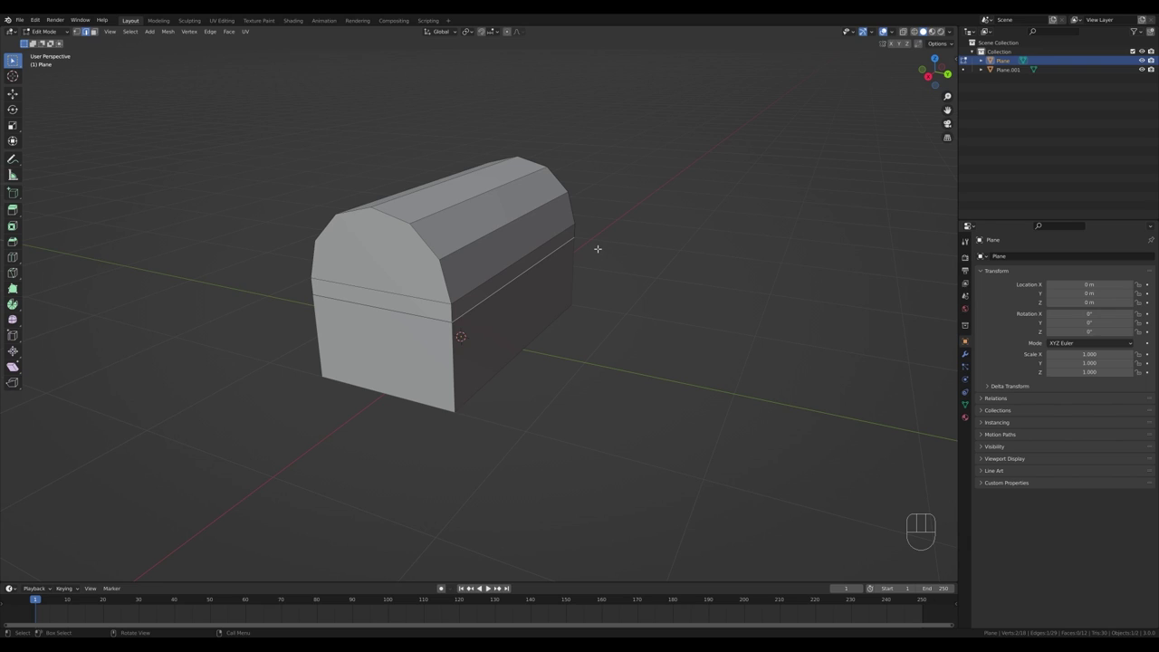
pyautogui.press('shift+s')
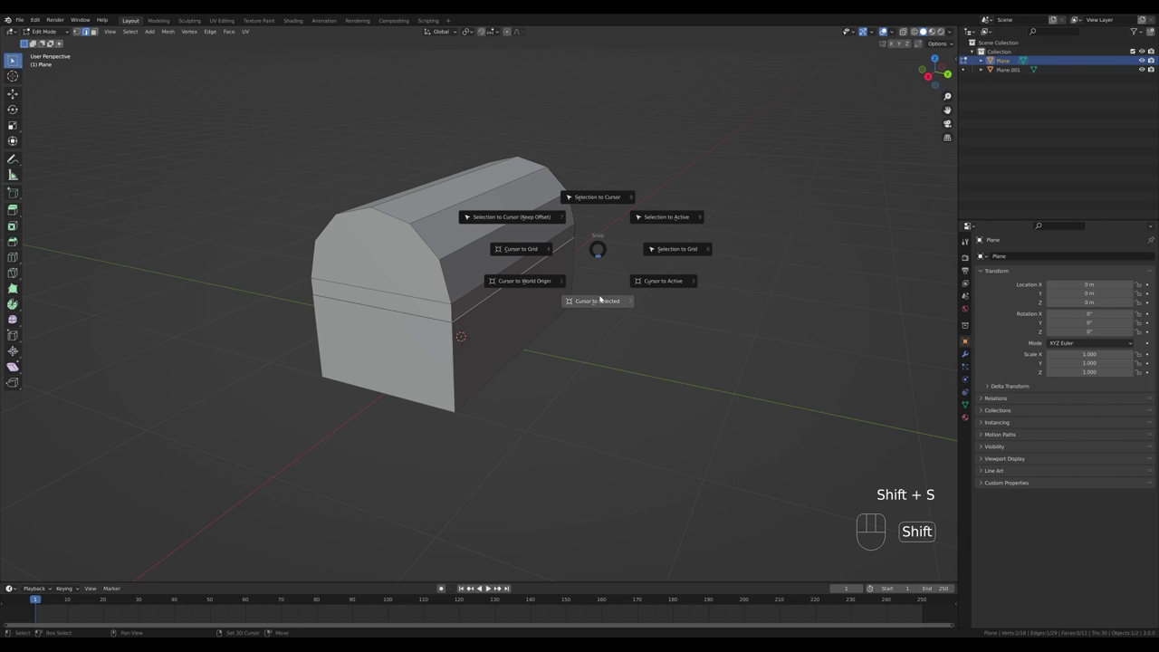
pyautogui.press('Tab')
pyautogui.rightClick(570, 289)
pyautogui.moveTo(544, 269); pyautogui.dragTo(609, 319)
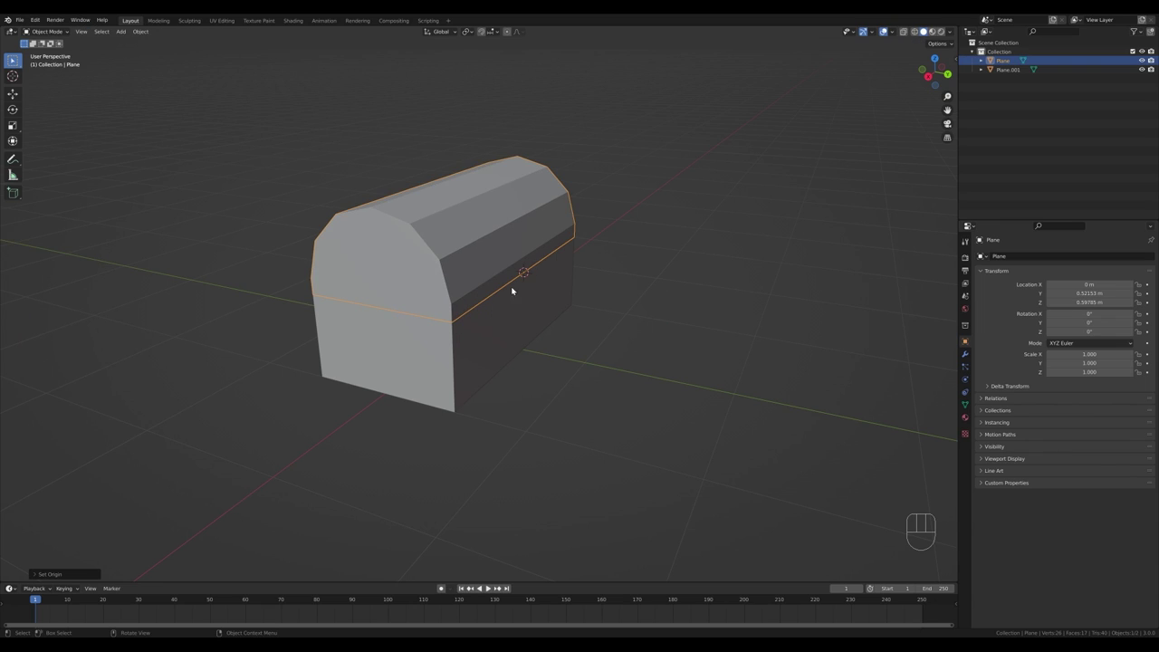
# - Rotate the lid open about the X hinge axis and inspect the open chest
pyautogui.moveTo(593, 361); pyautogui.dragTo(614, 355)
pyautogui.press('r')
pyautogui.press('x')
pyautogui.click(582, 315)
pyautogui.moveTo(519, 332); pyautogui.dragTo(580, 334)
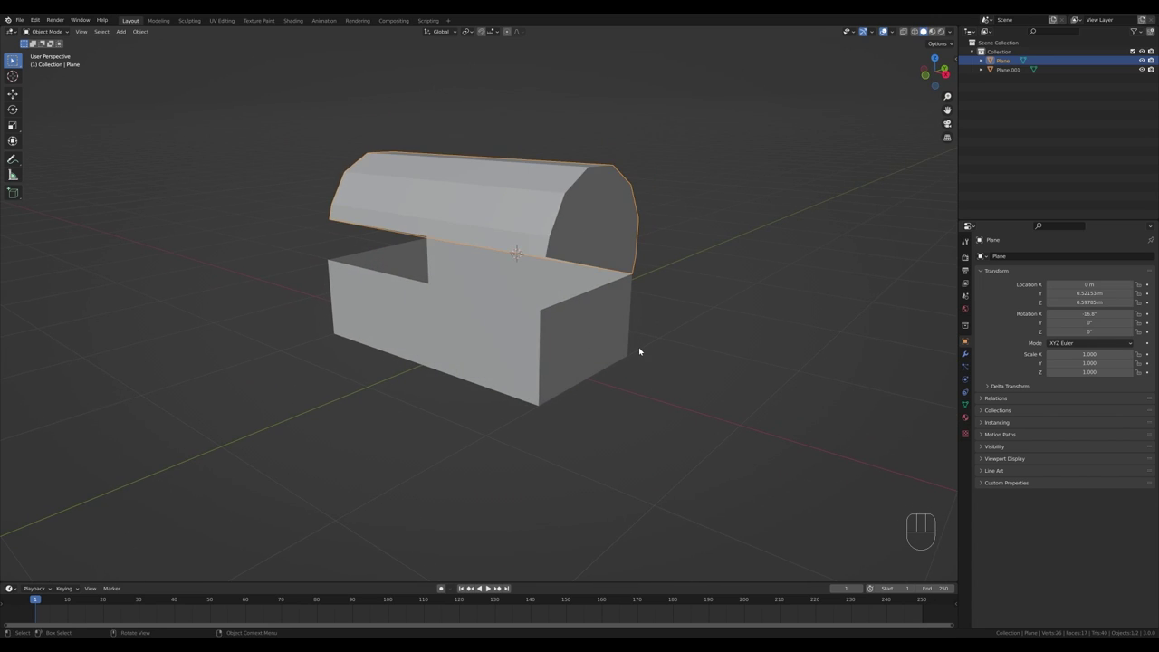
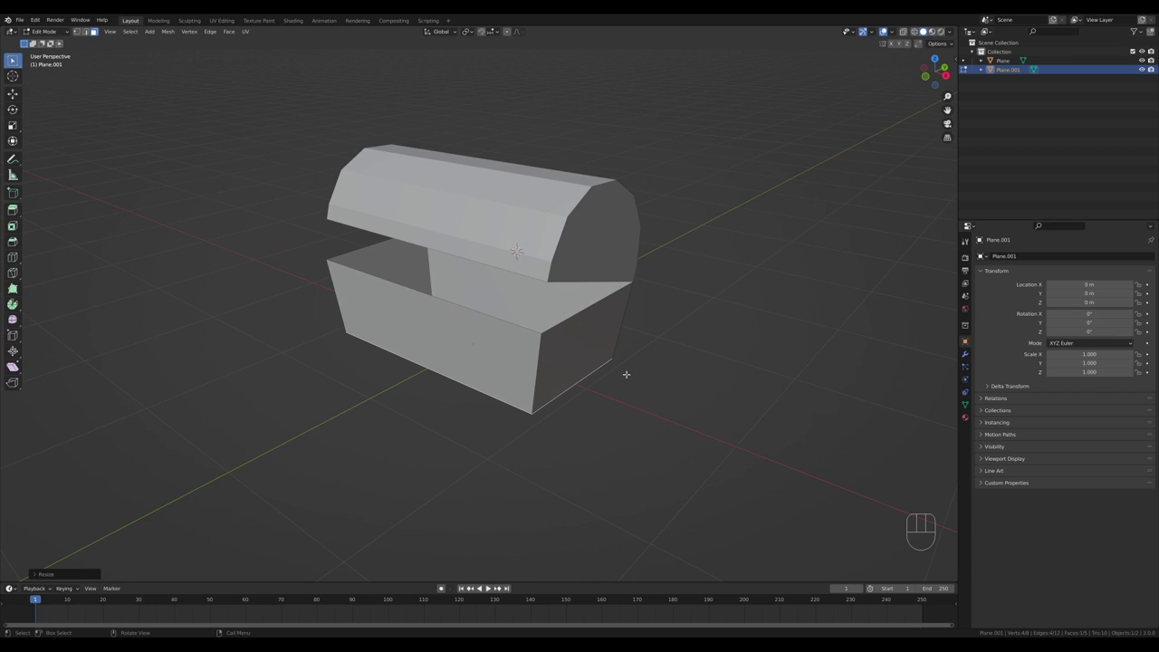
# - Thicken the base inward evenly so it becomes a hollow box with thick walls
pyautogui.press('a')
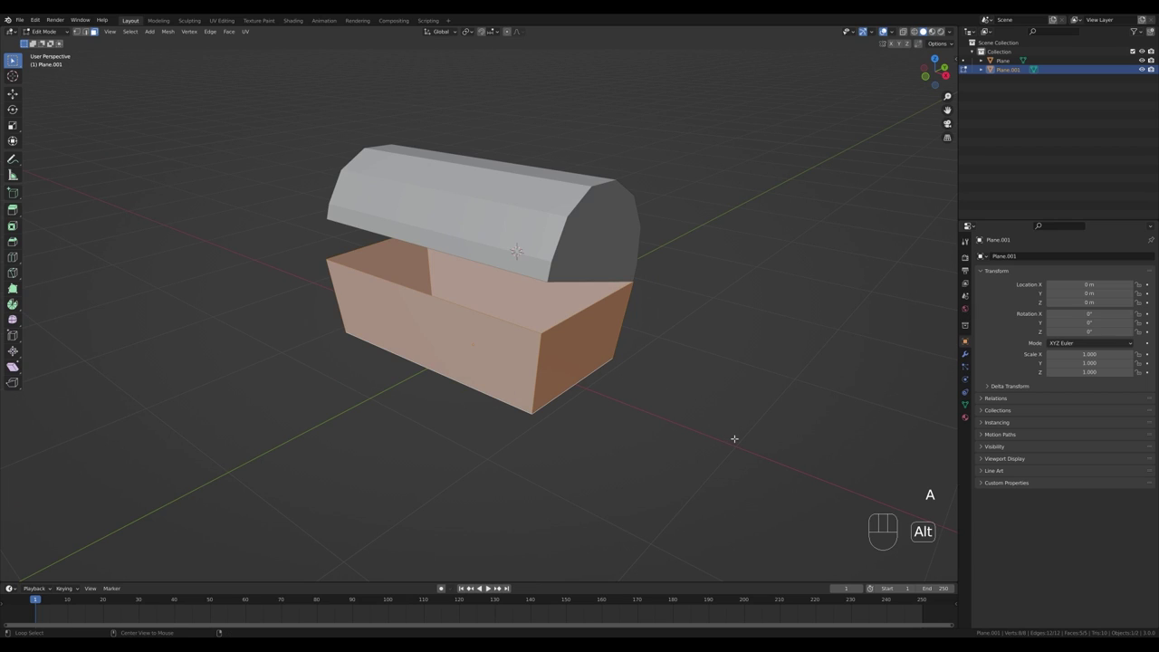
pyautogui.press('alt+e')
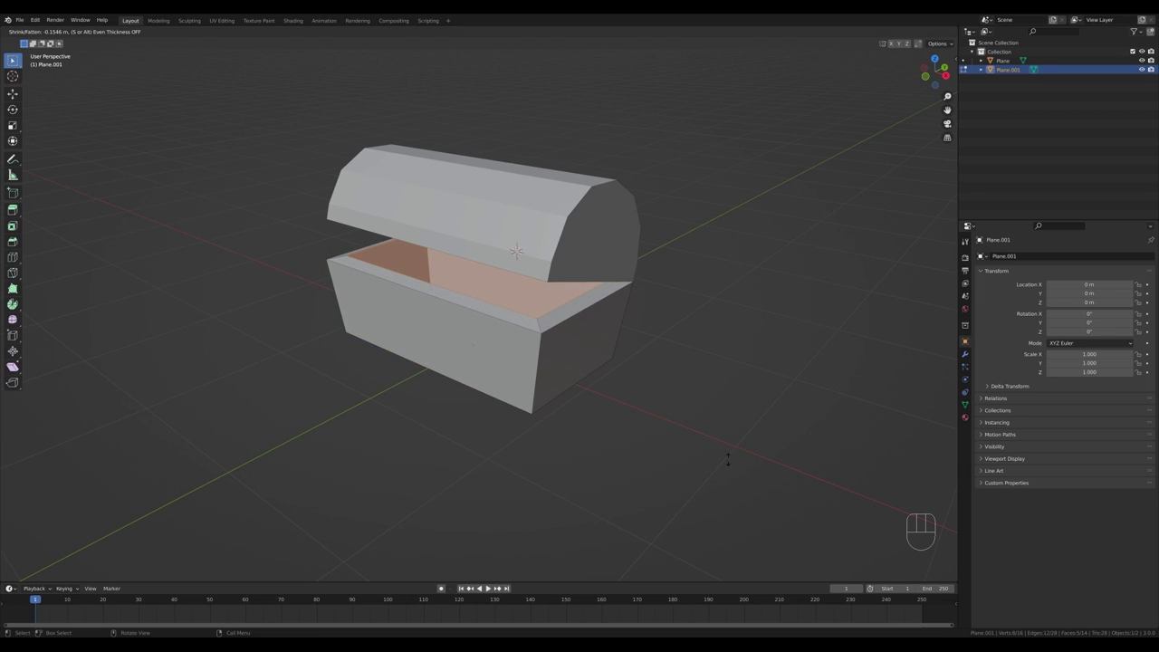
pyautogui.press('s')
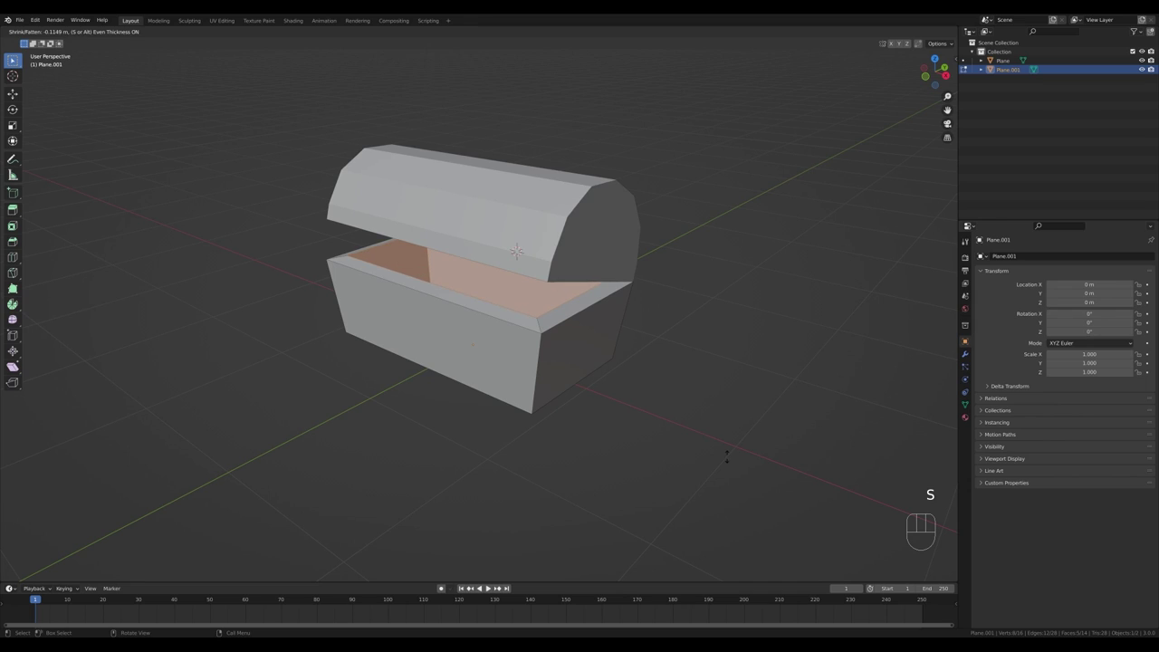
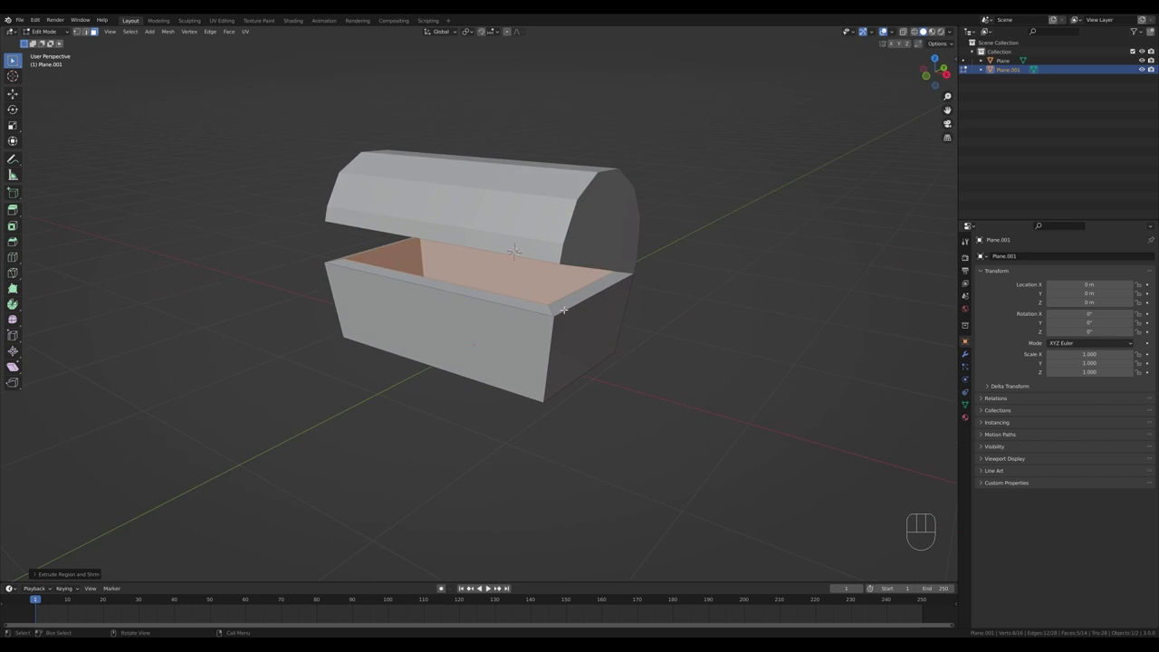
# - Extrude the top rim along its normals and lift it vertically into a raised edge
pyautogui.press('2')
pyautogui.press('3')
pyautogui.press('2')
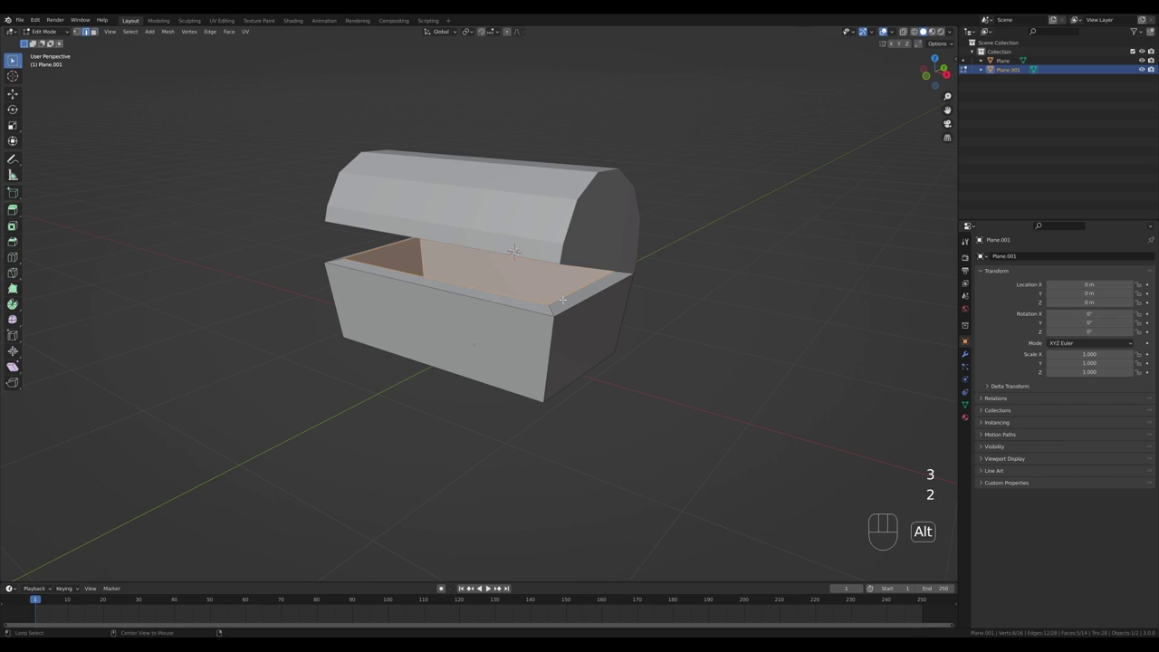
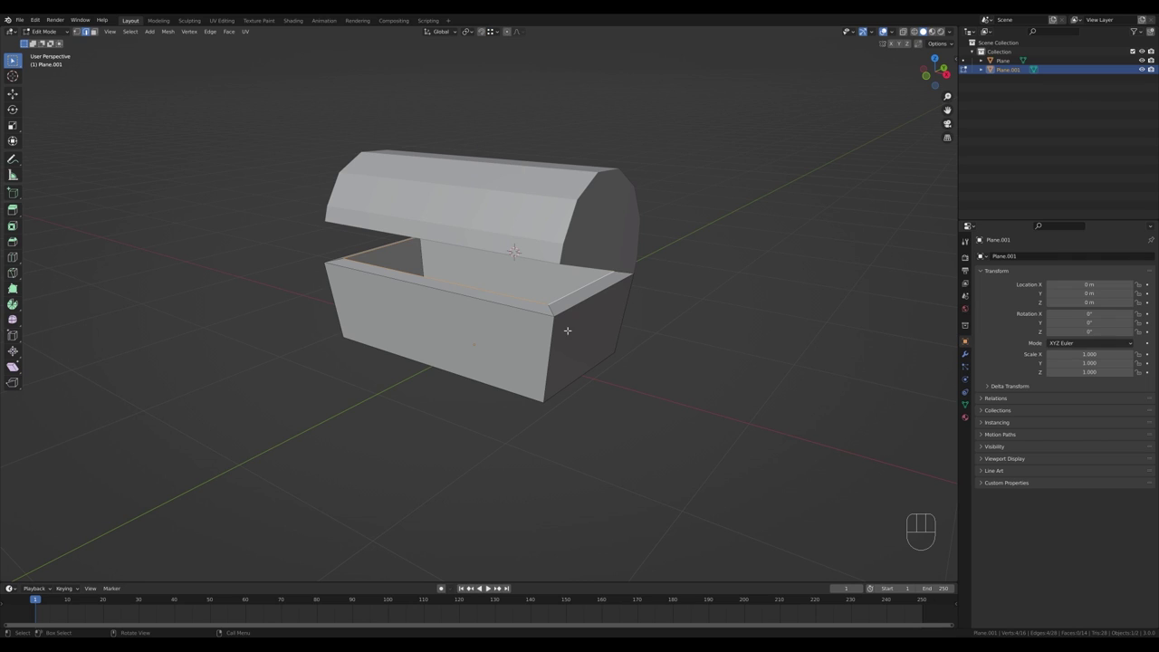
pyautogui.press('g')
pyautogui.press('z')
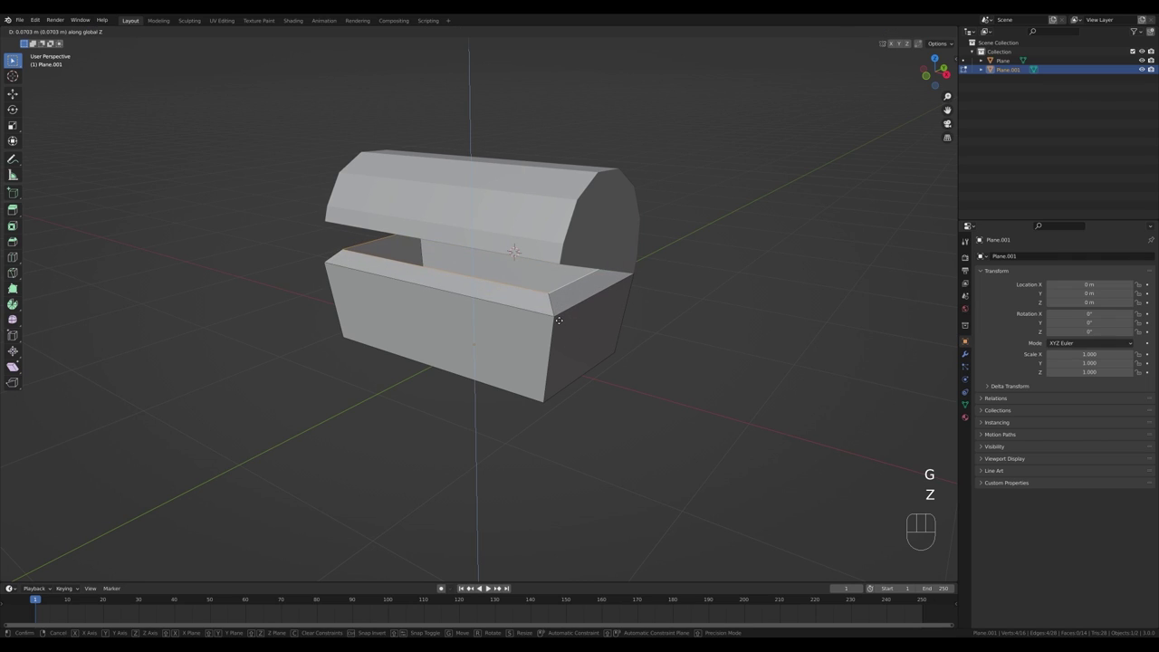
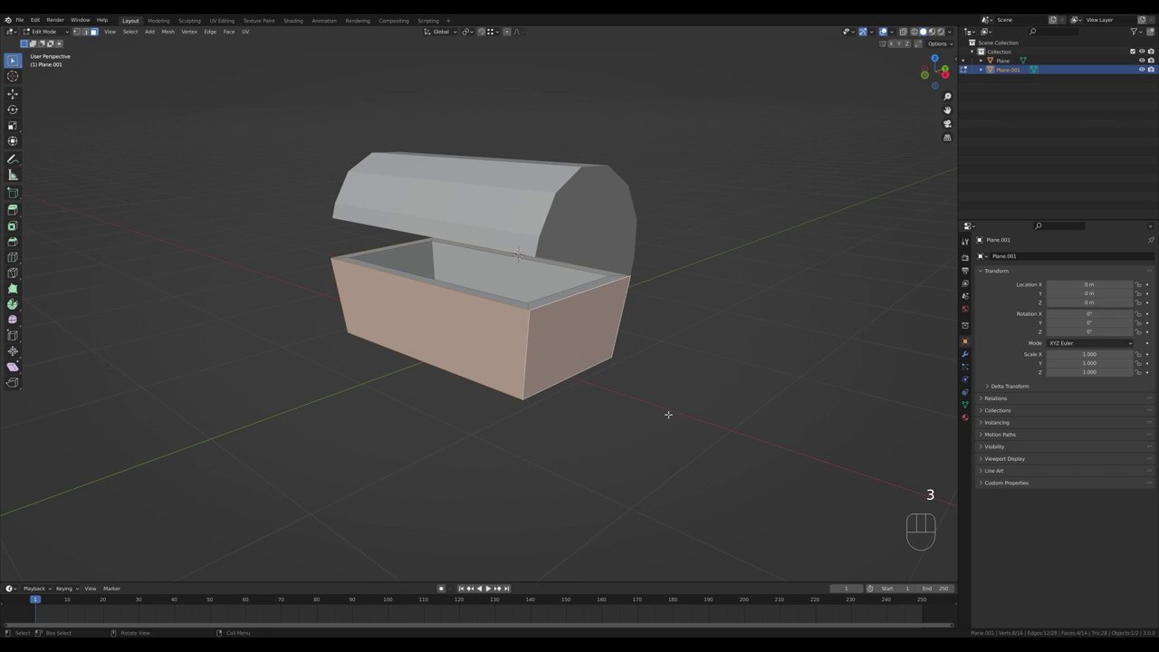
# - Inset each side face of the base individually into a border frame with a recessed panel
pyautogui.press('i')
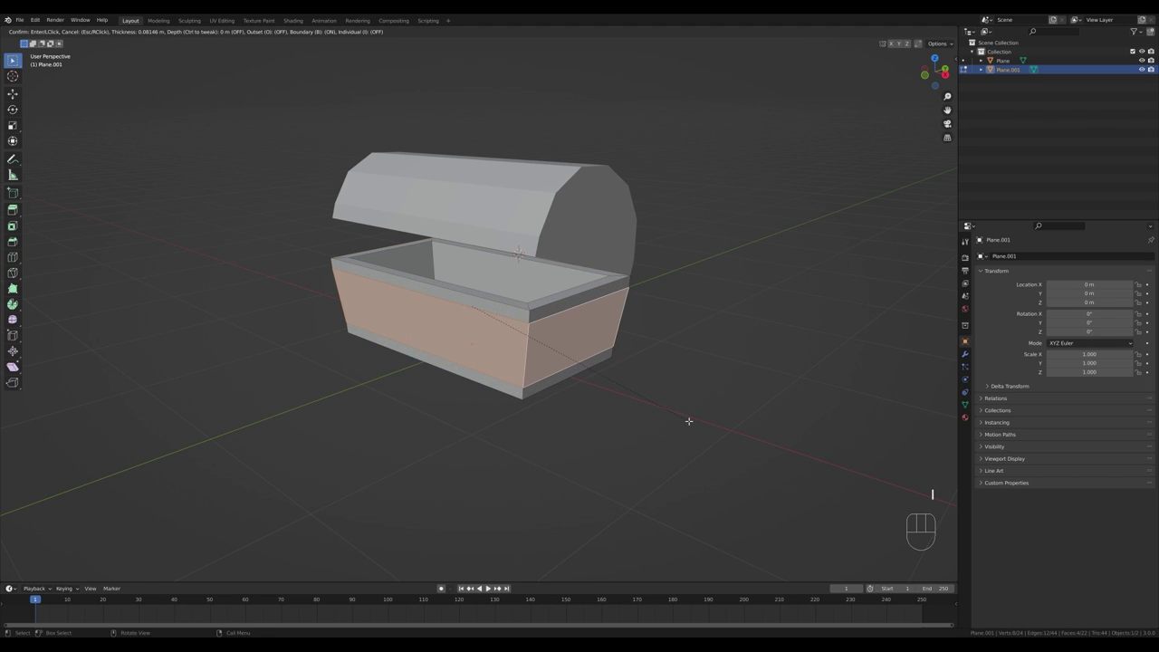
pyautogui.press('i')
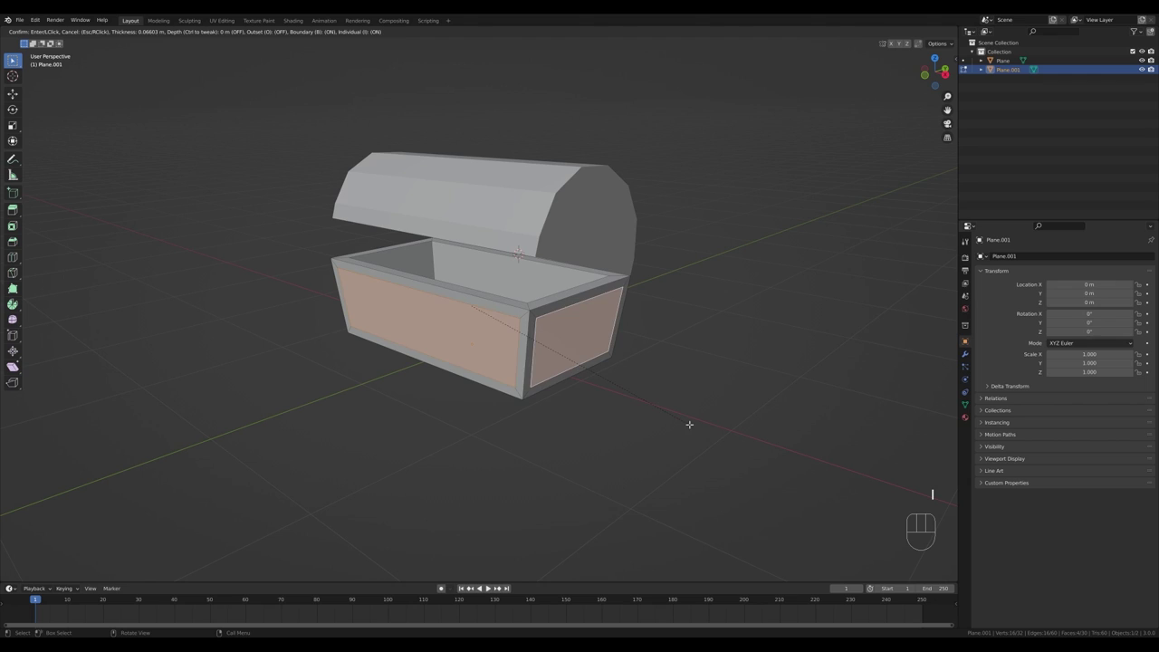
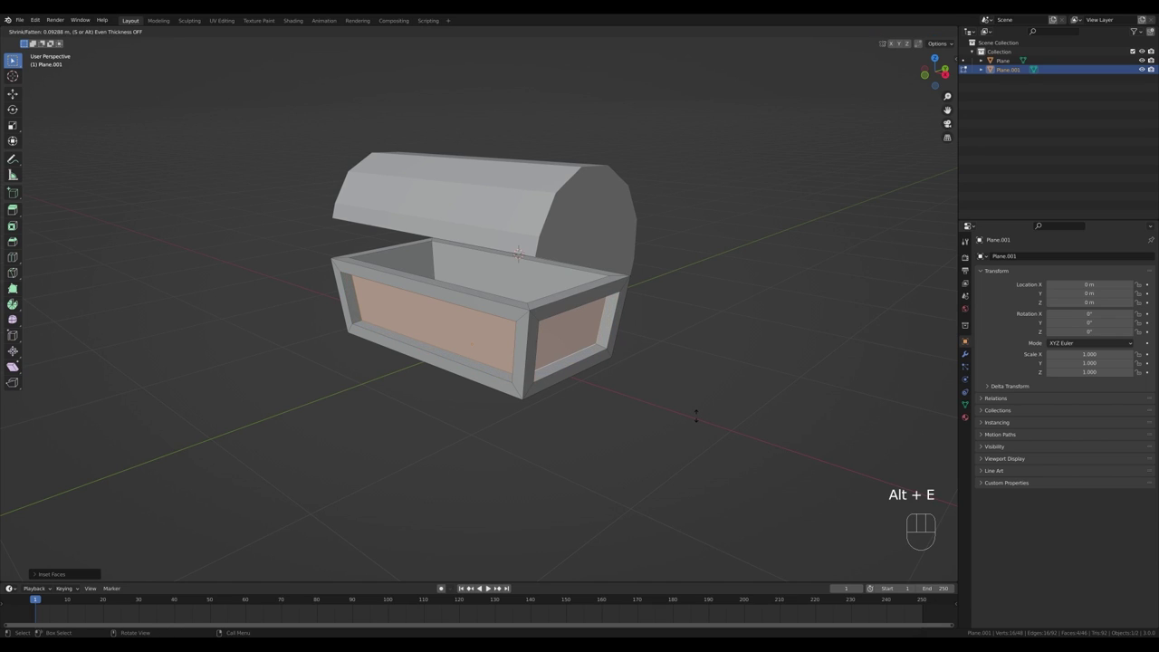
pyautogui.press('s')
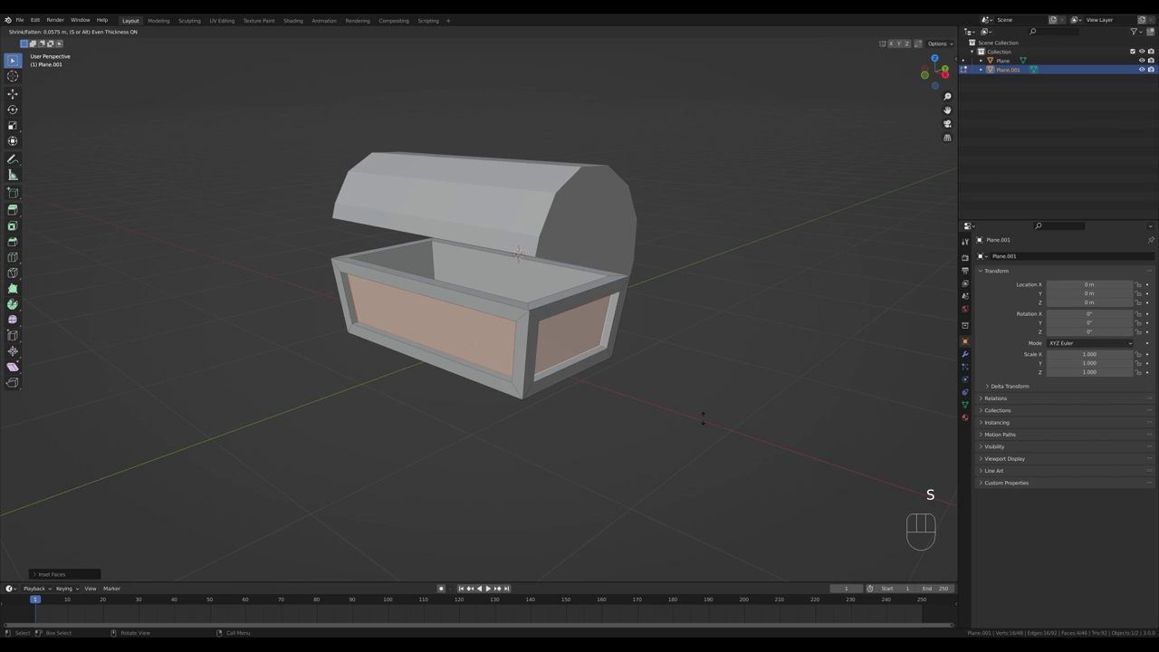
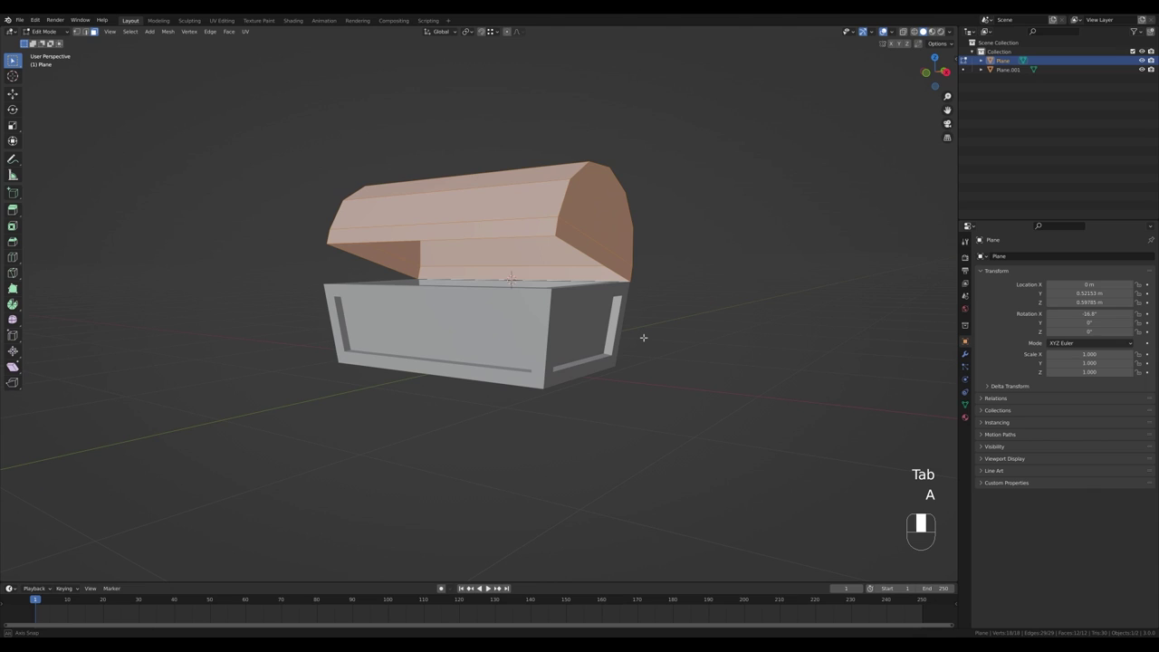
# - Give the lid even thickness, dissolve extra edges, inset its top, and separate the duplicated front strip
pyautogui.press('alt+e')
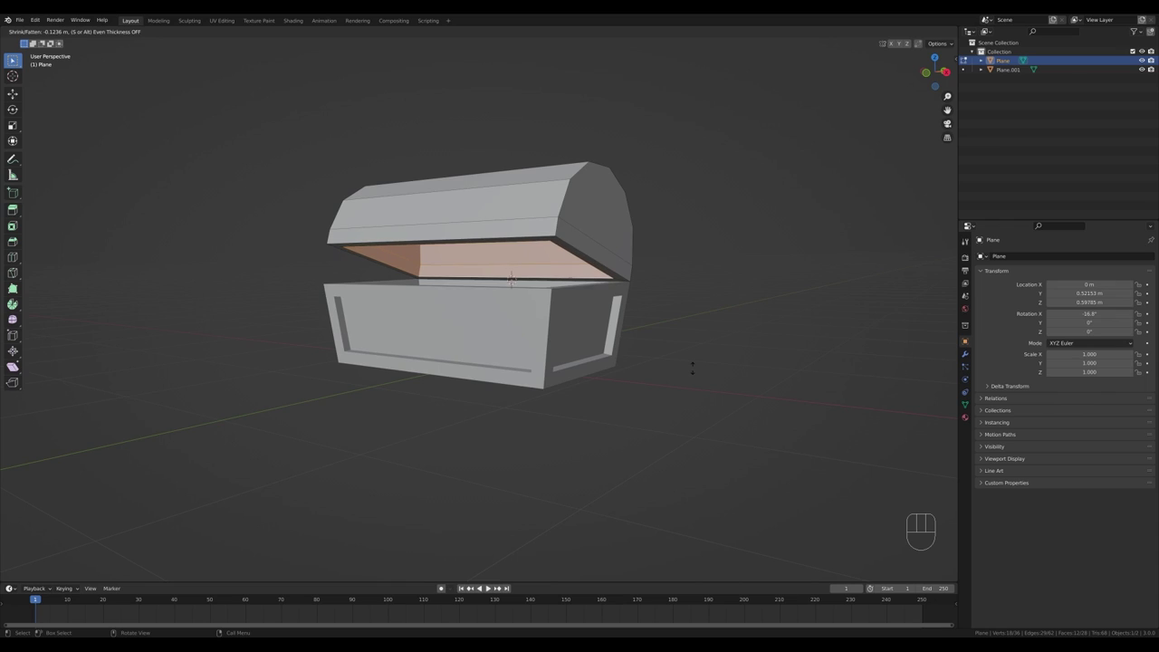
pyautogui.press('s')
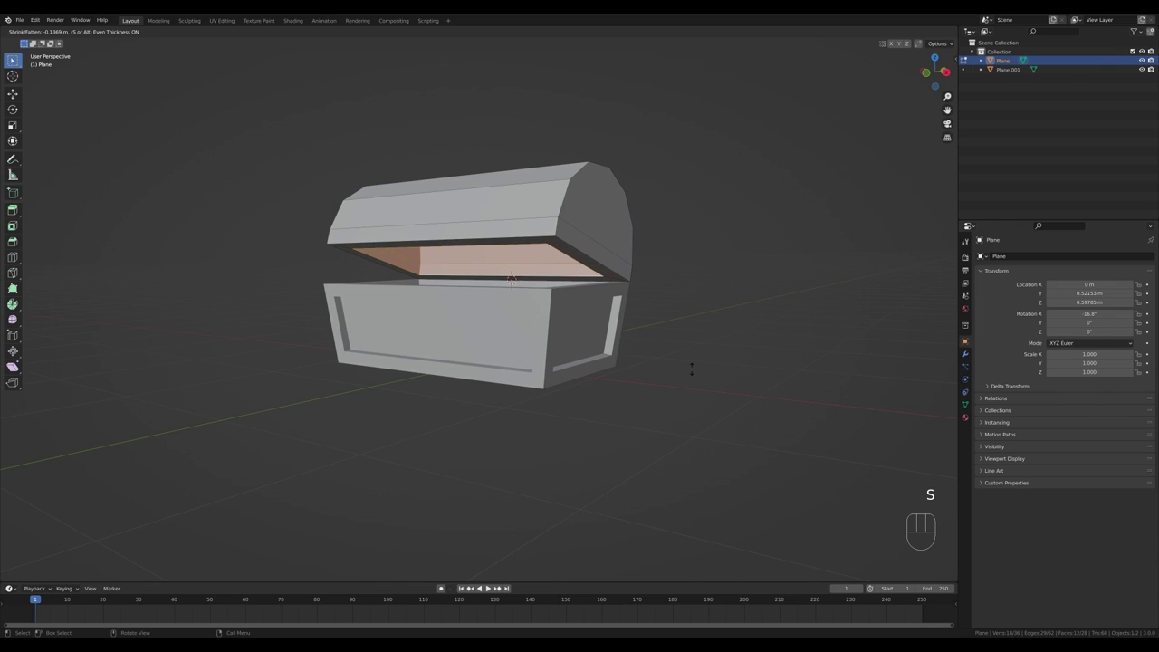
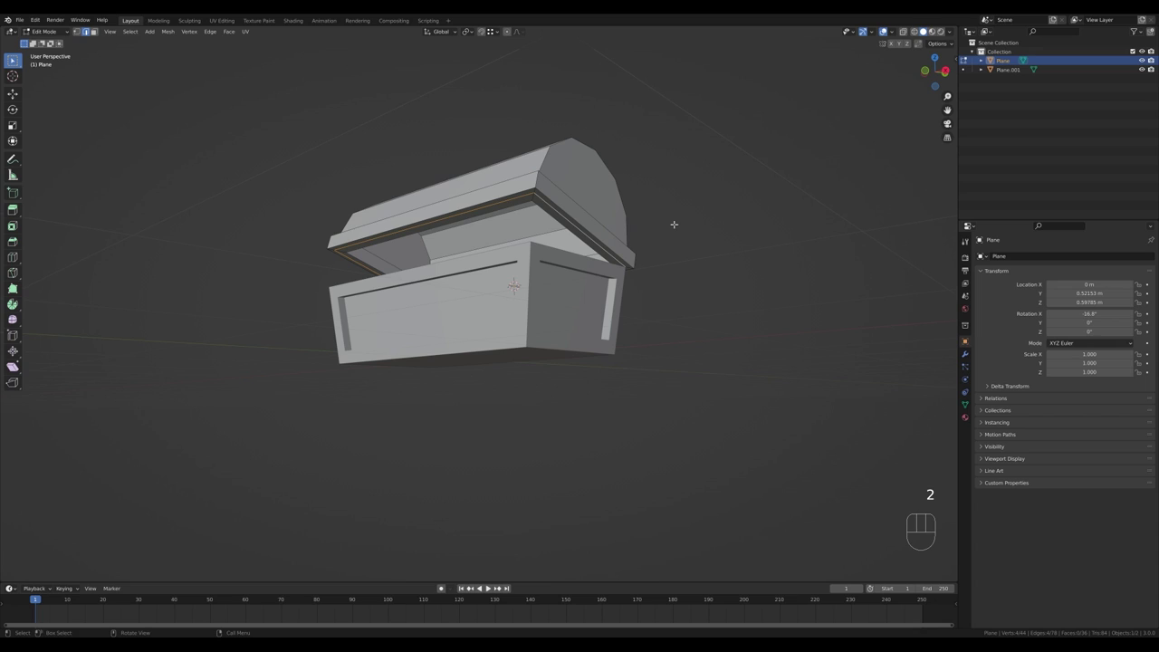
pyautogui.press('ctrl+x')
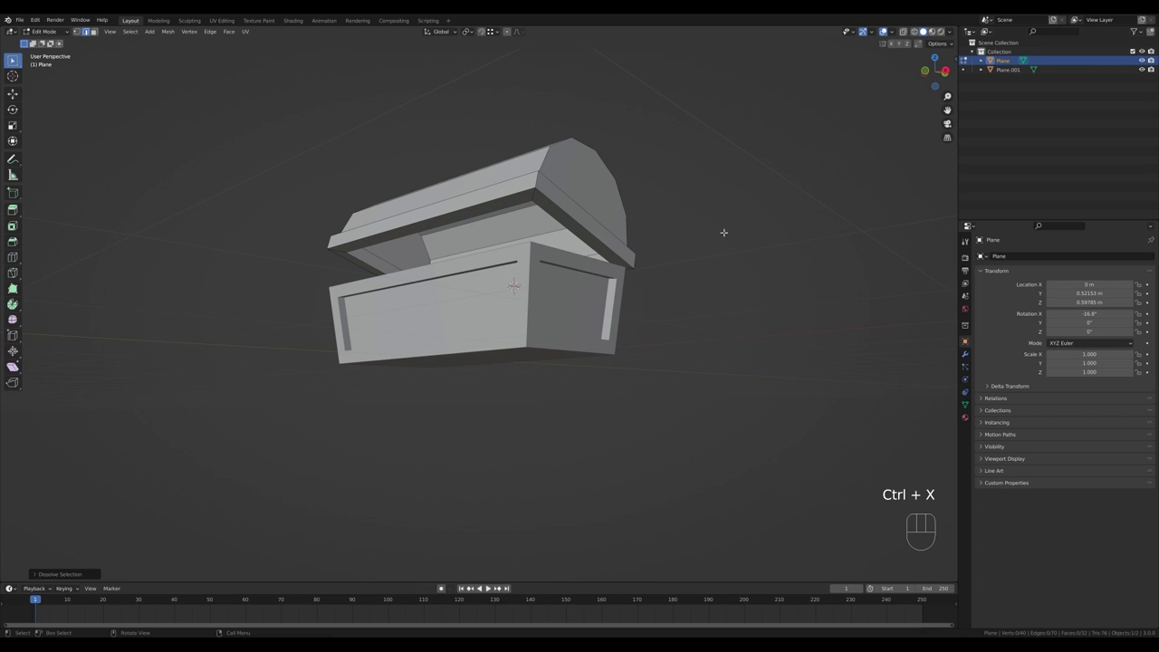
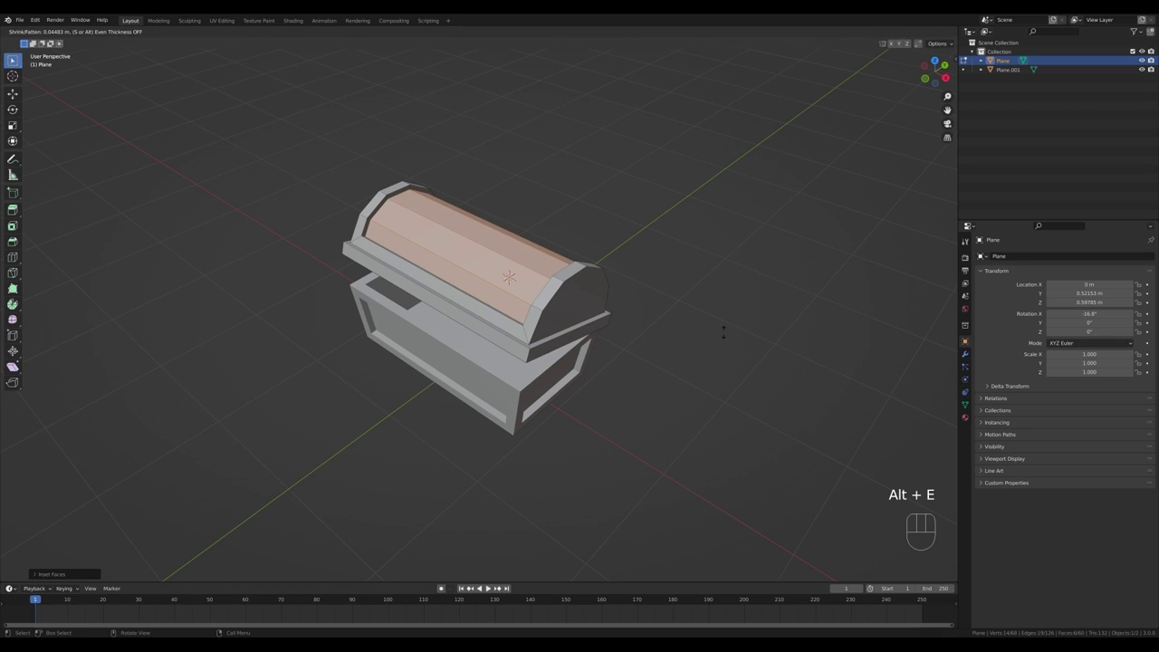
pyautogui.press('s')
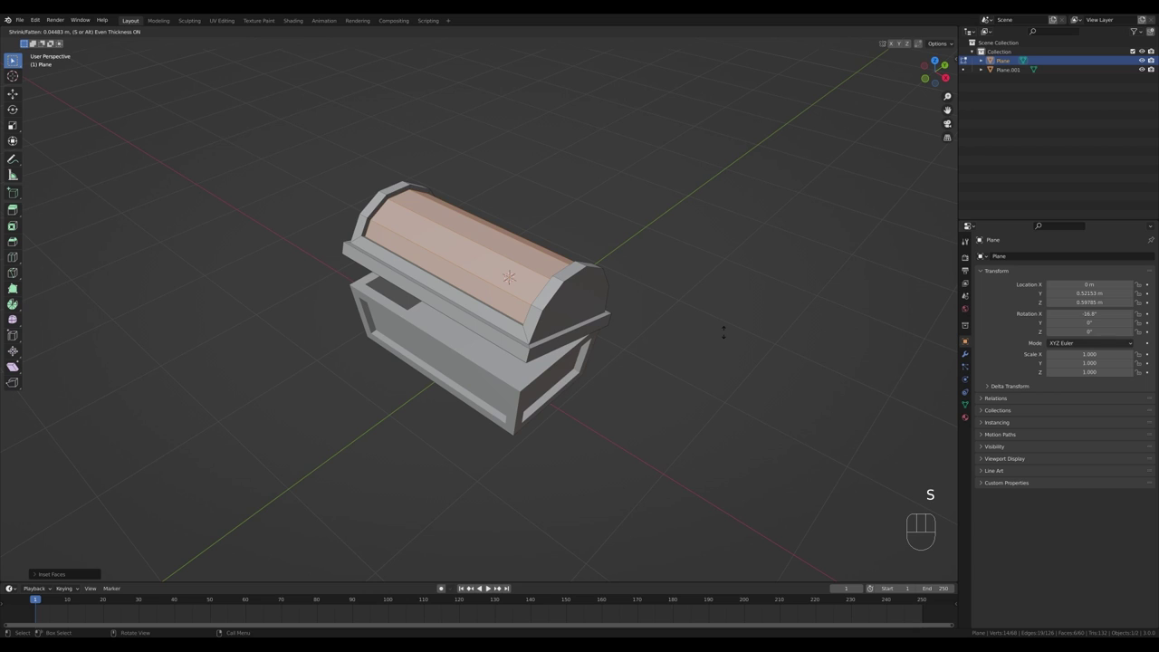
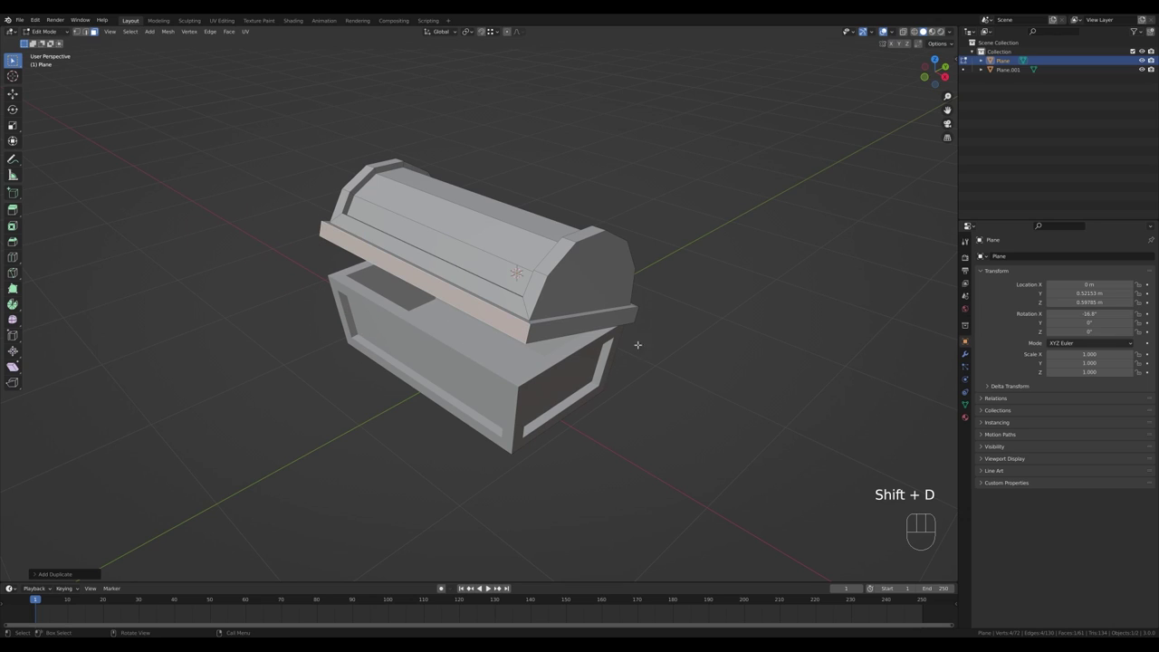
pyautogui.press('p')
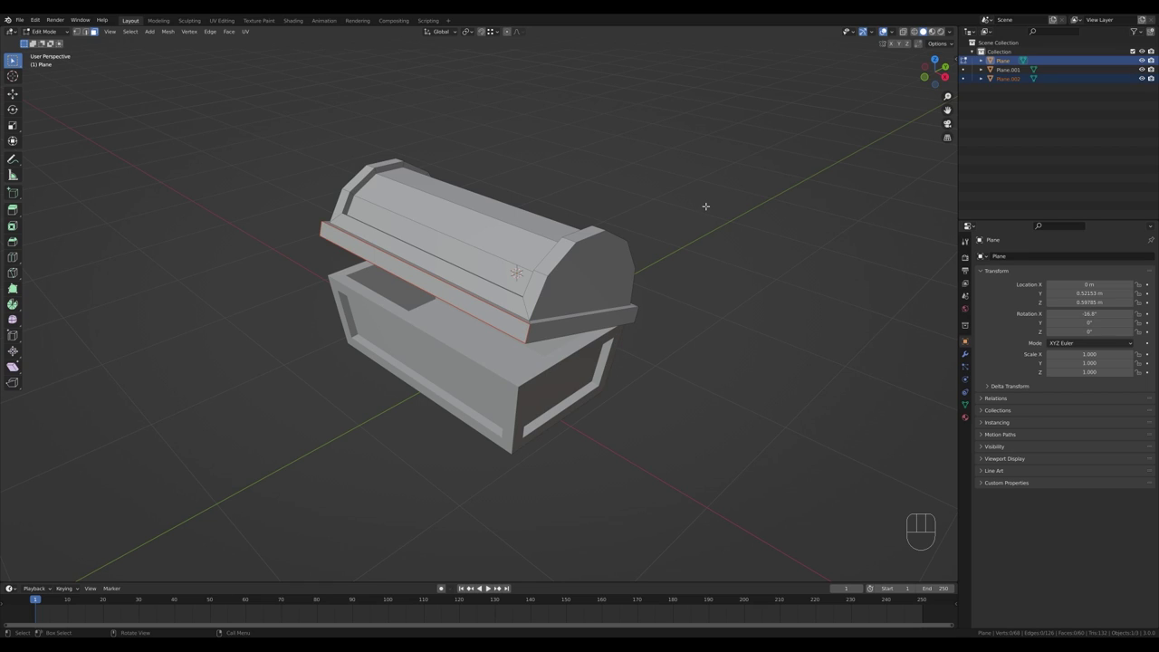
# - Select the separated strip object and narrow its face along X to latch width
pyautogui.press('Tab')
pyautogui.click(473, 310)
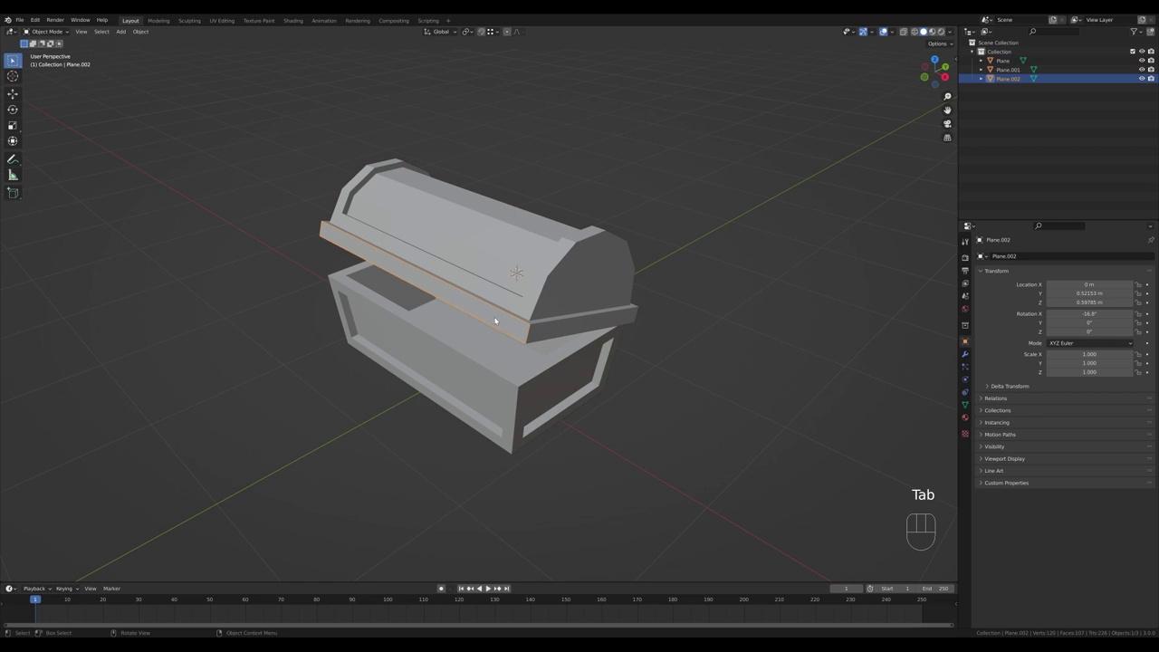
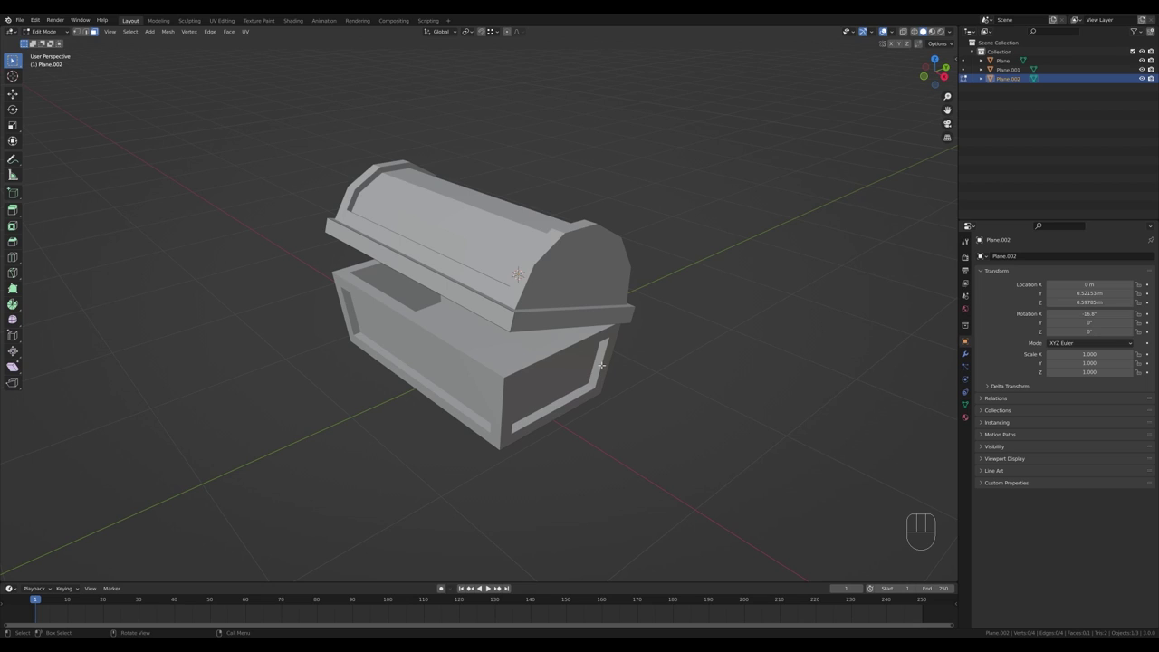
pyautogui.press('a')
pyautogui.press('s')
pyautogui.press('x')
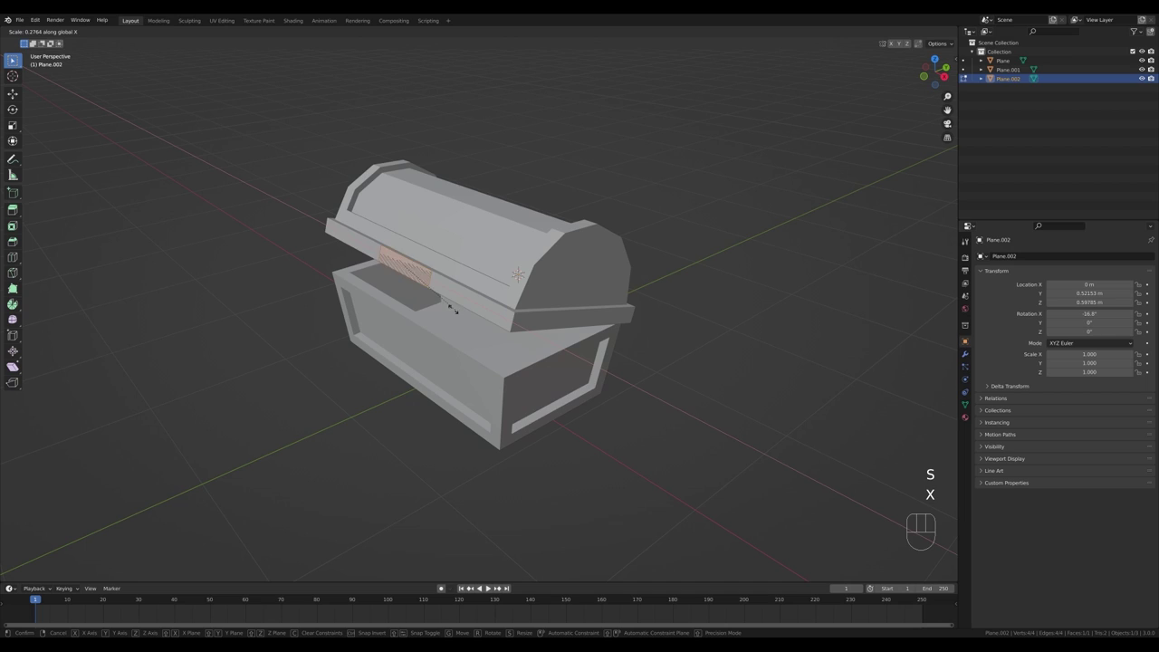
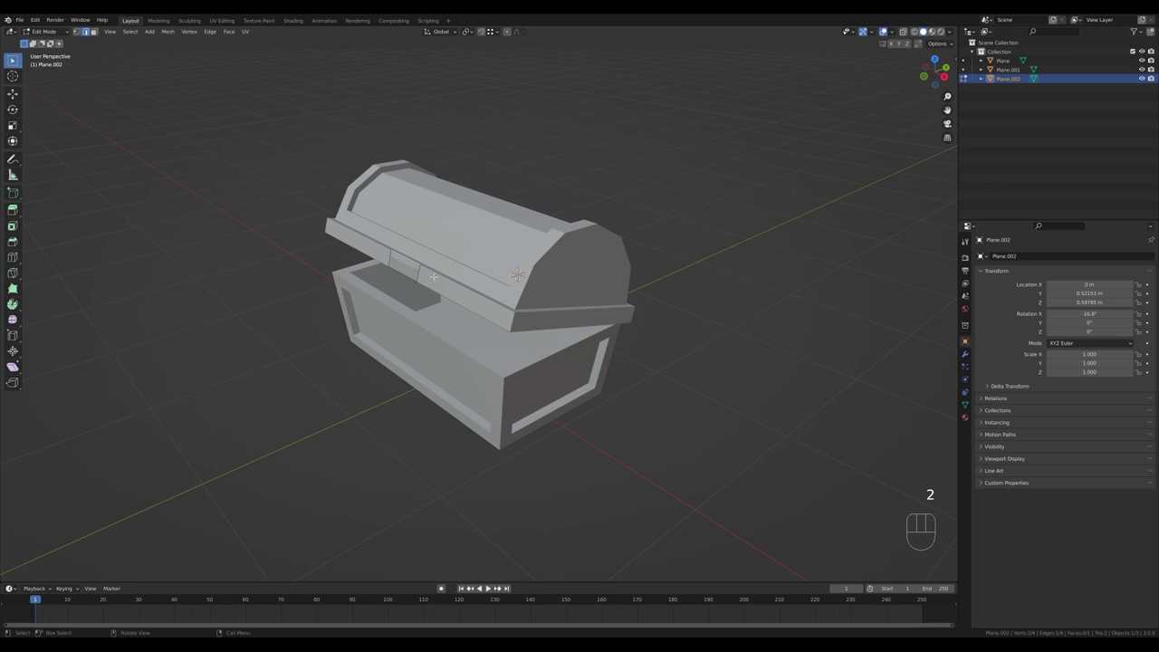
# - Extend the latch plate downward along its own Z axis over the base front
pyautogui.press('g')
pyautogui.press('z')
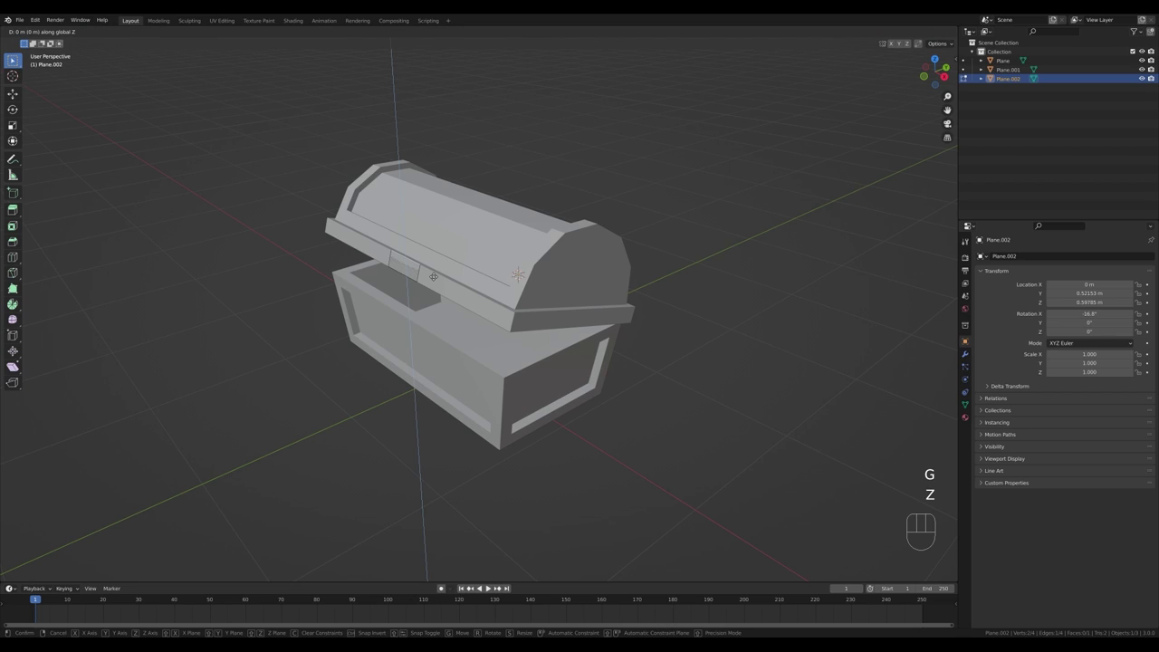
pyautogui.press('z')
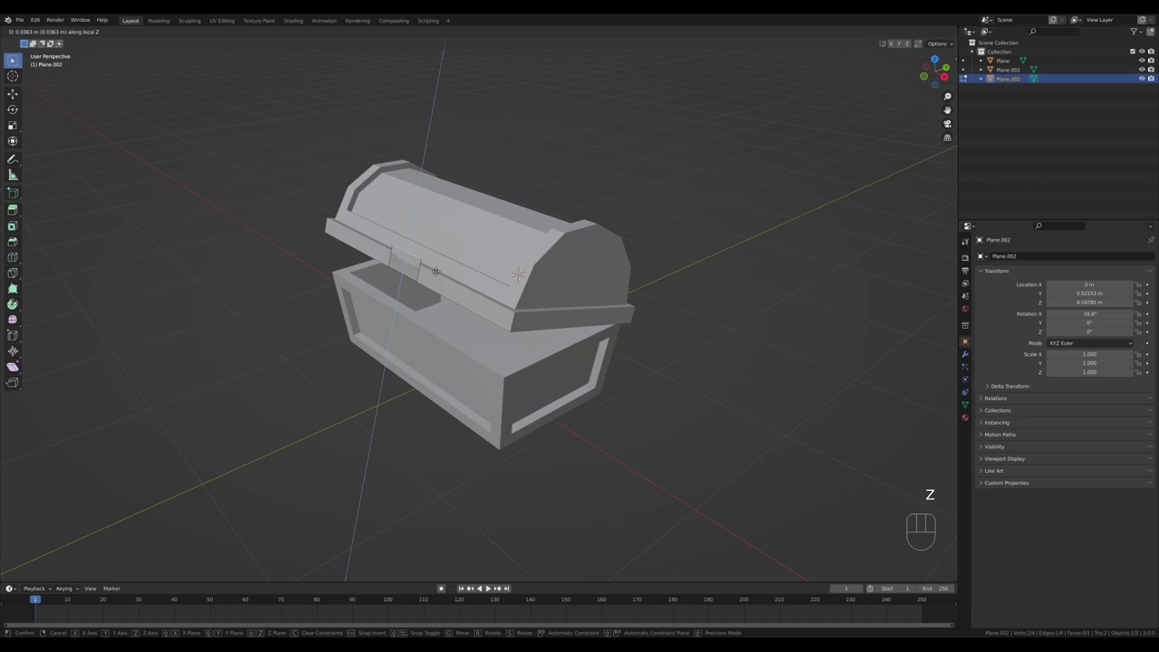
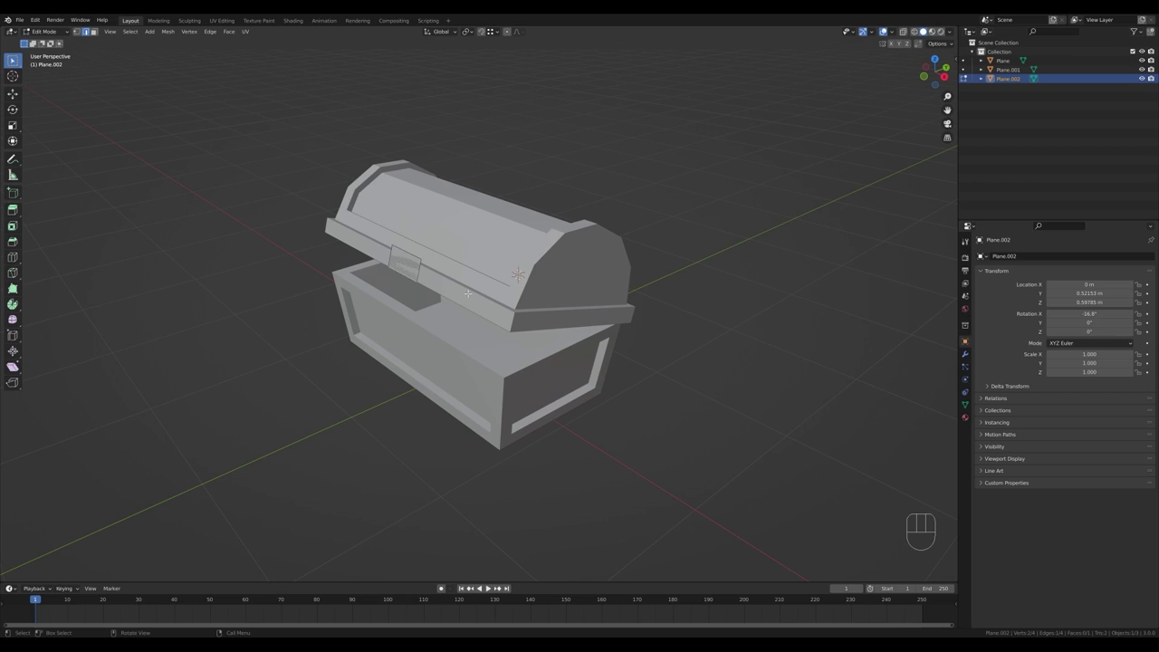
pyautogui.press('g')
pyautogui.press('z')
pyautogui.press('z')
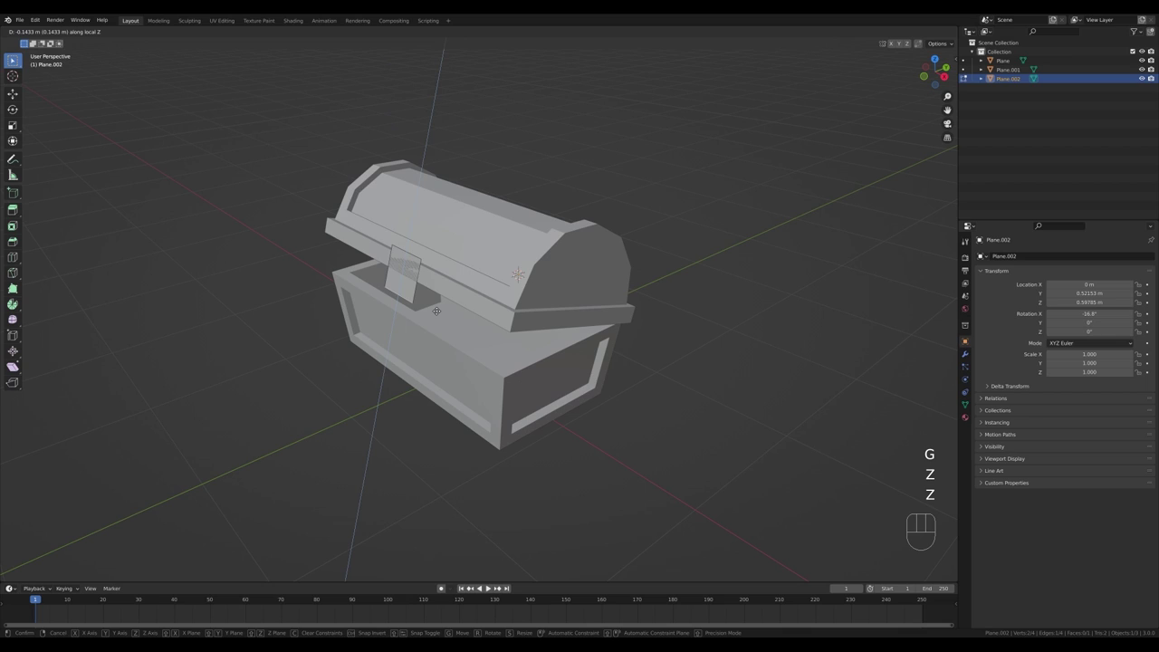
# - Bevel the latch plate's bottom corner vertices into chamfers
pyautogui.press('1')
pyautogui.press('2')
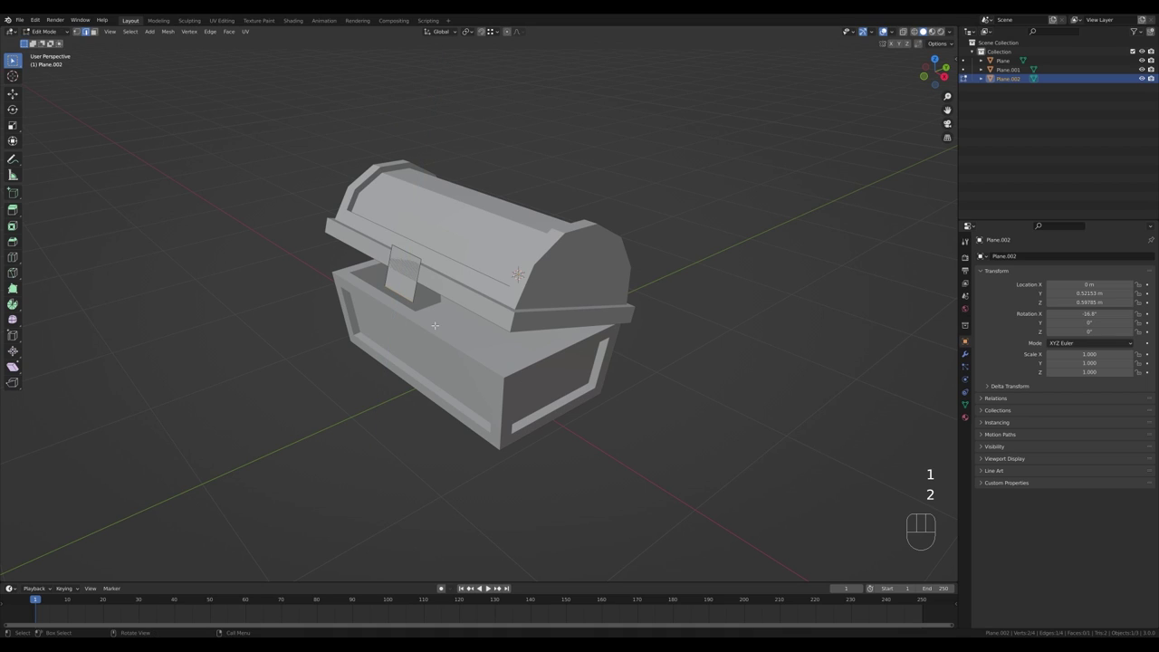
pyautogui.press('1')
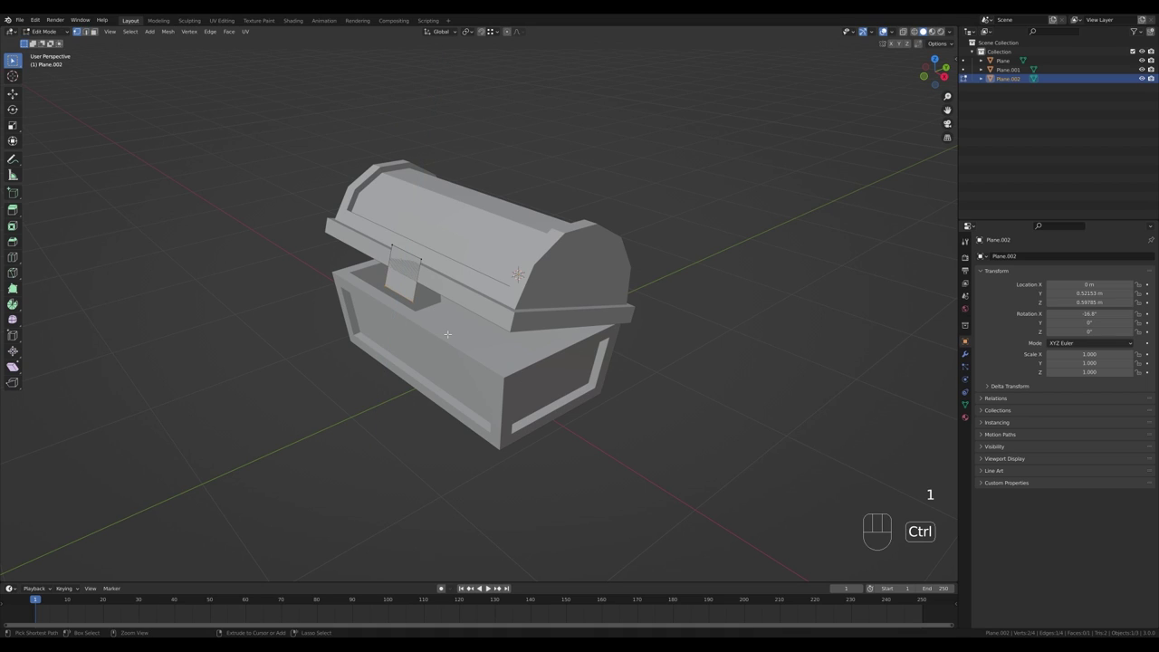
pyautogui.press('ctrl+b')
pyautogui.press('v')
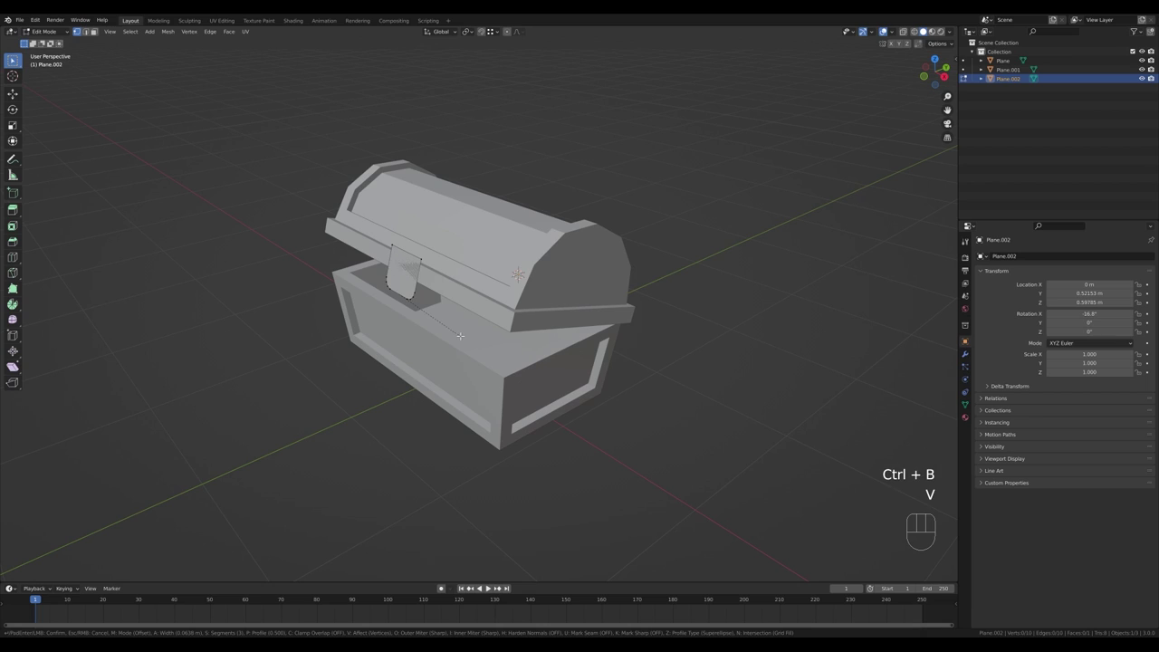
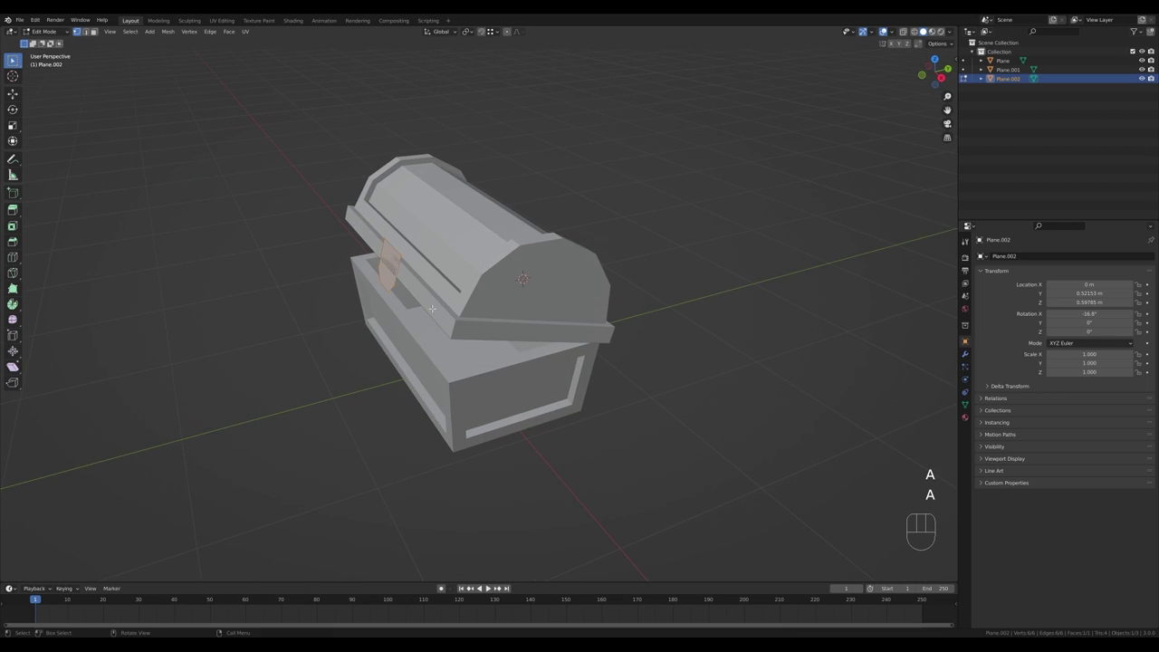
# - Extrude the latch faces outward for depth and adjust the piece along its local Y axis
pyautogui.press('e')
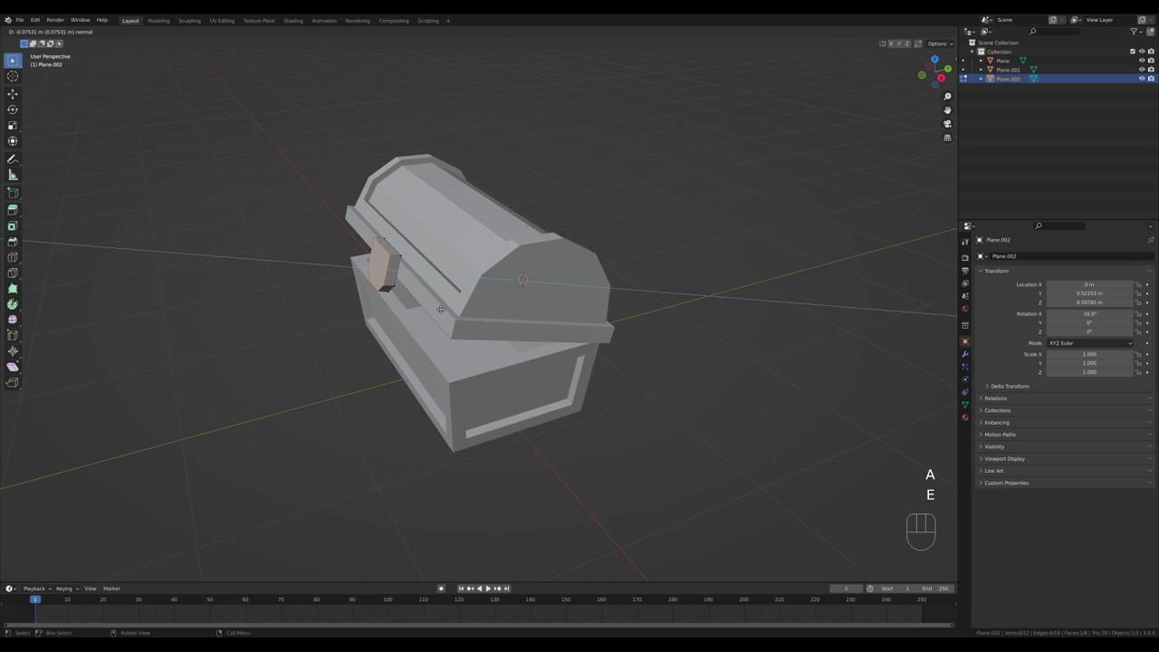
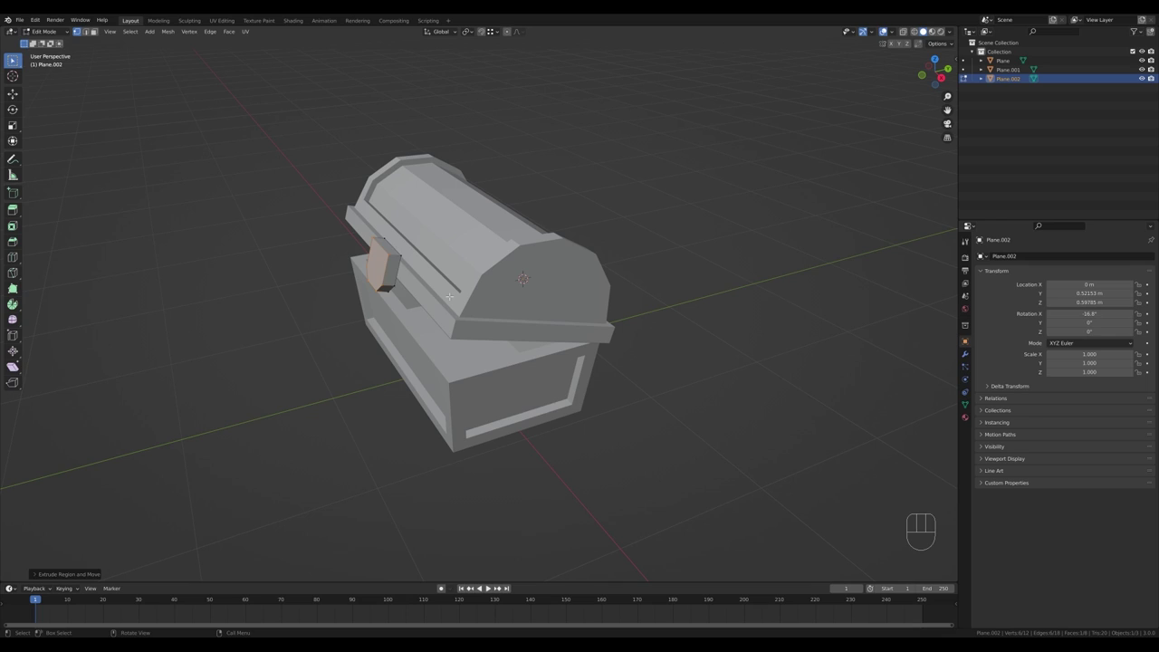
pyautogui.press('a')
pyautogui.press('g')
pyautogui.press('y')
pyautogui.press('y')
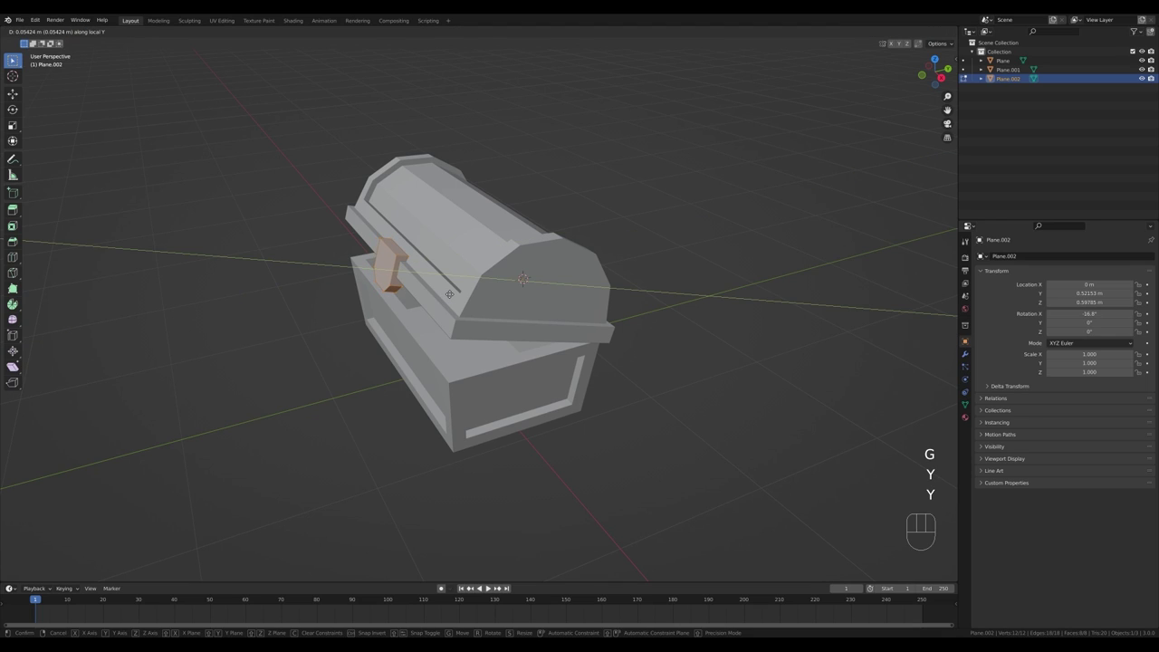
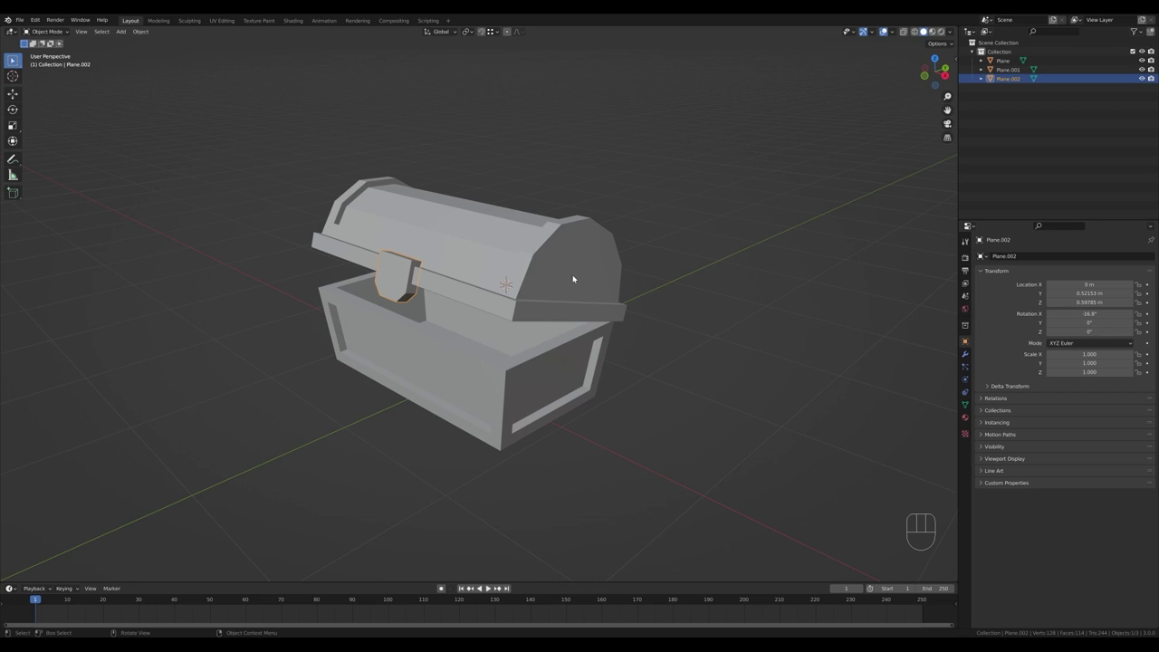
# - Bevel the lid's end edges for a rounder profile, then clear the selection
pyautogui.click(579, 277)
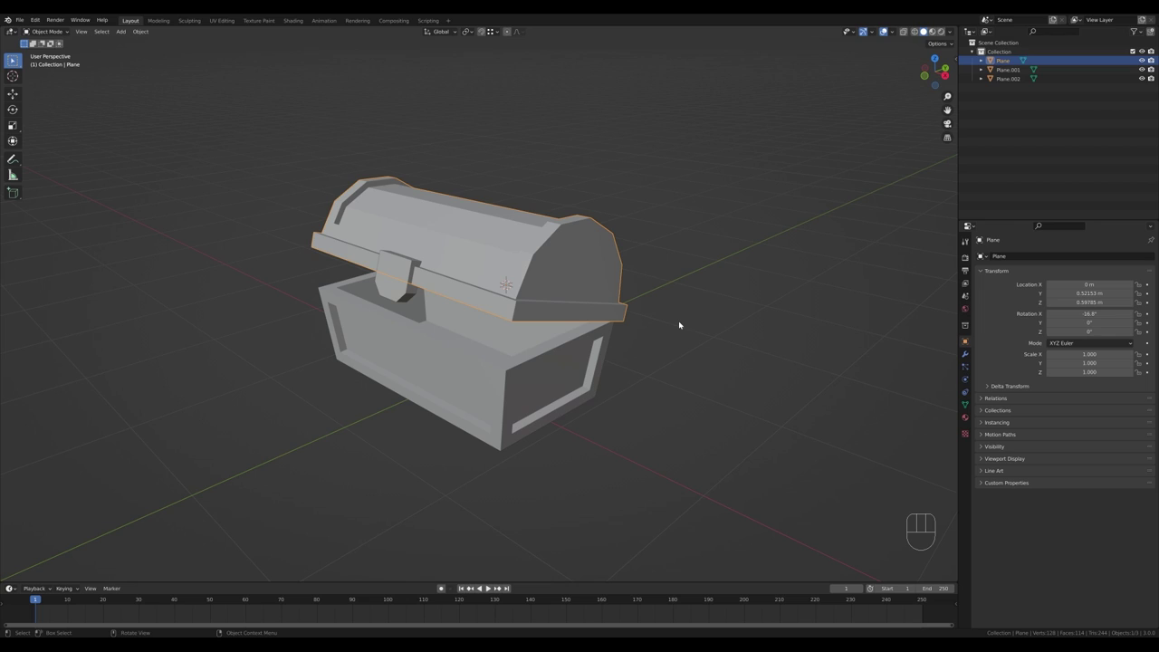
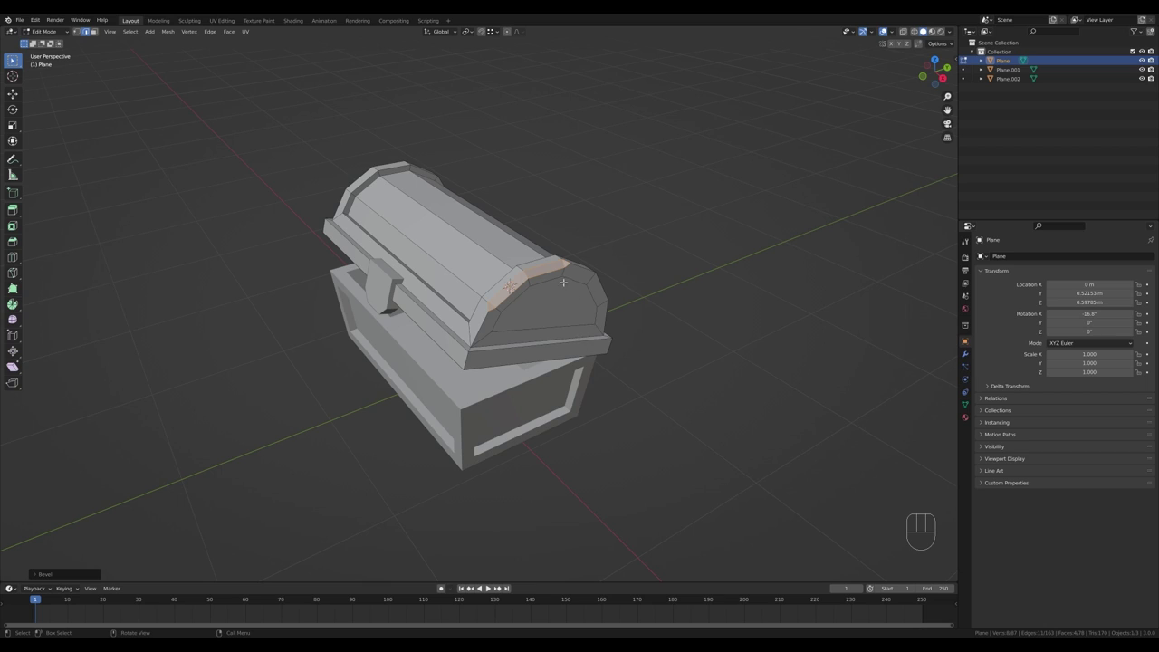
pyautogui.press('1')
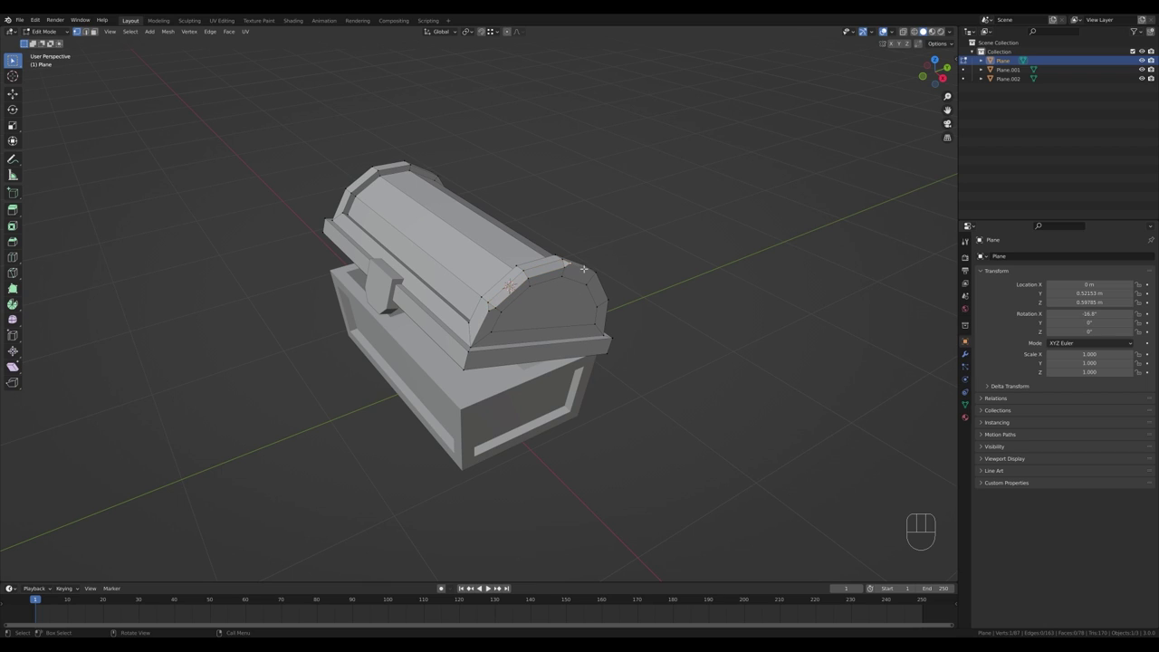
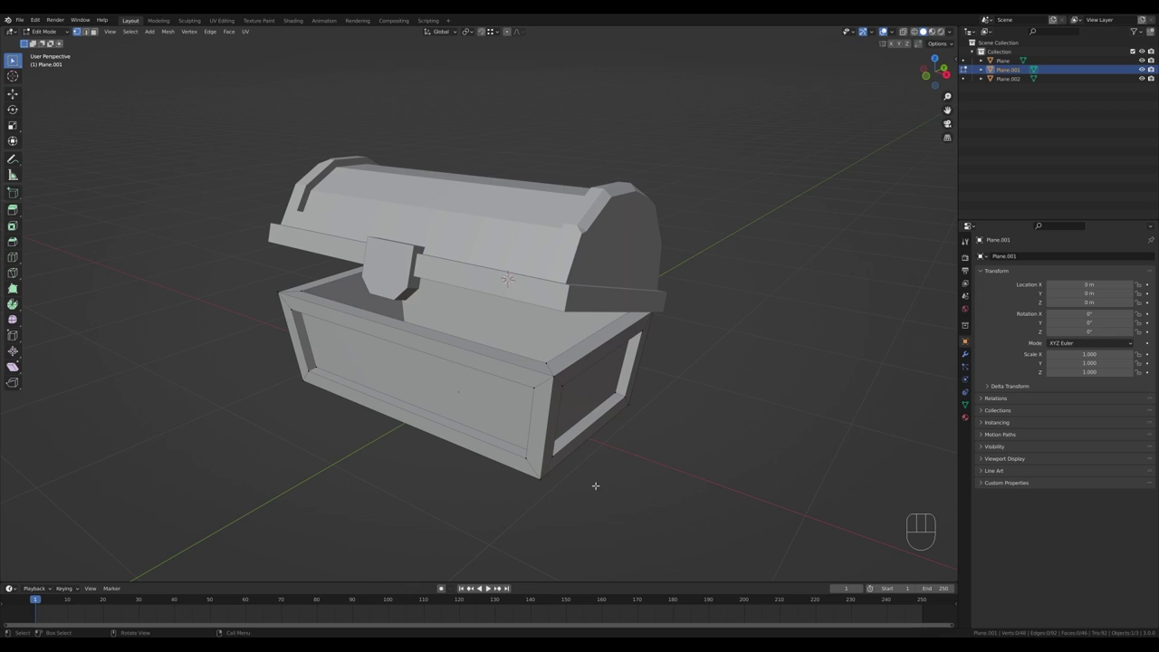
# - Cut vertical plank loops into the chest body and bevel its inner rim edge
pyautogui.press('ctrl+r')
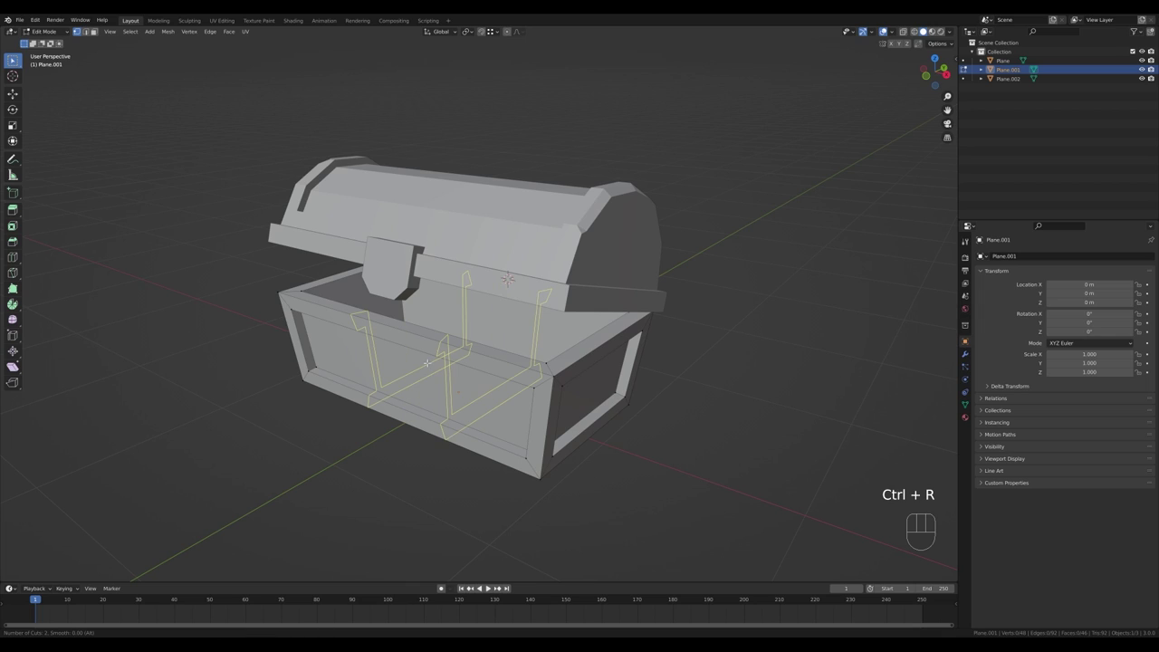
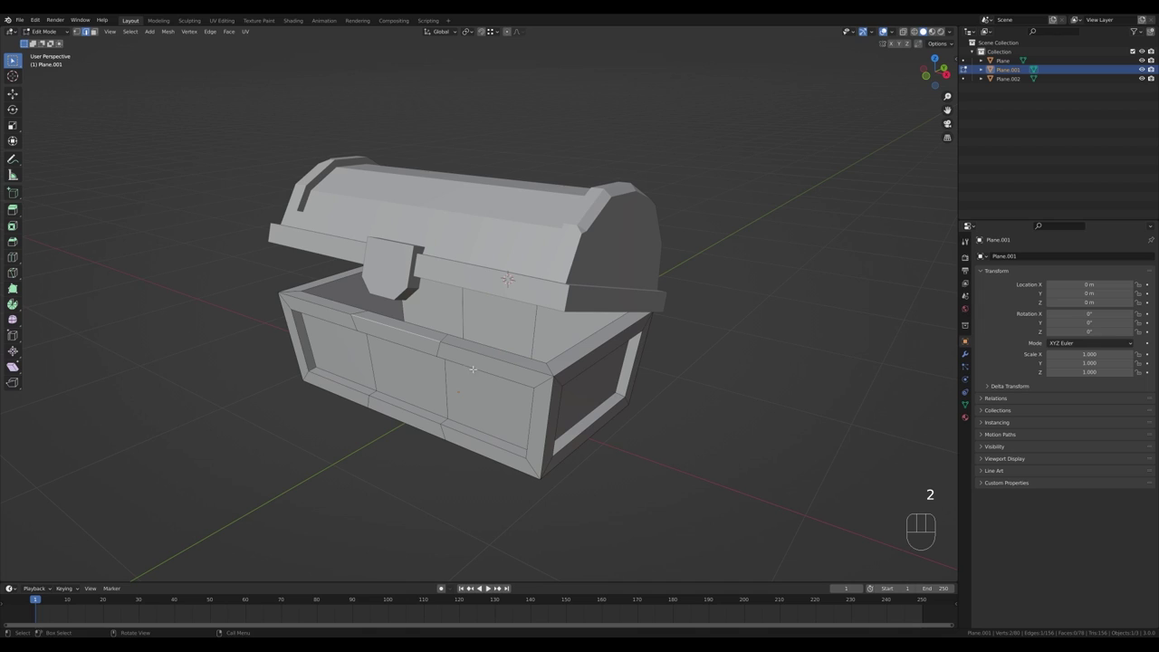
pyautogui.press('ctrl+b')
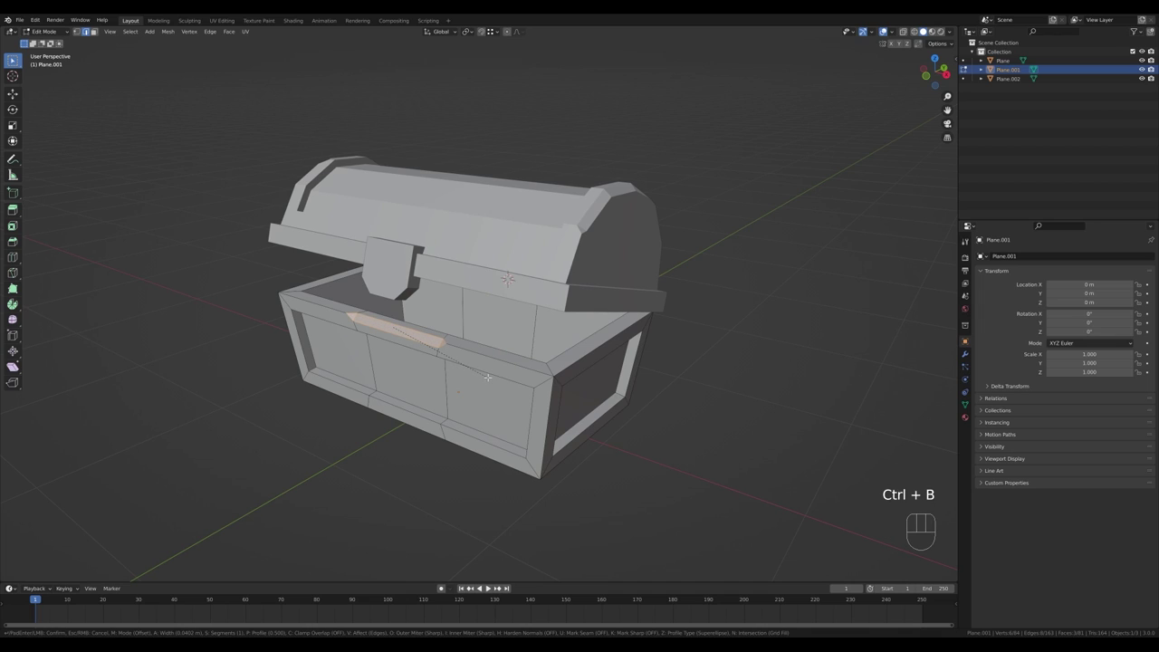
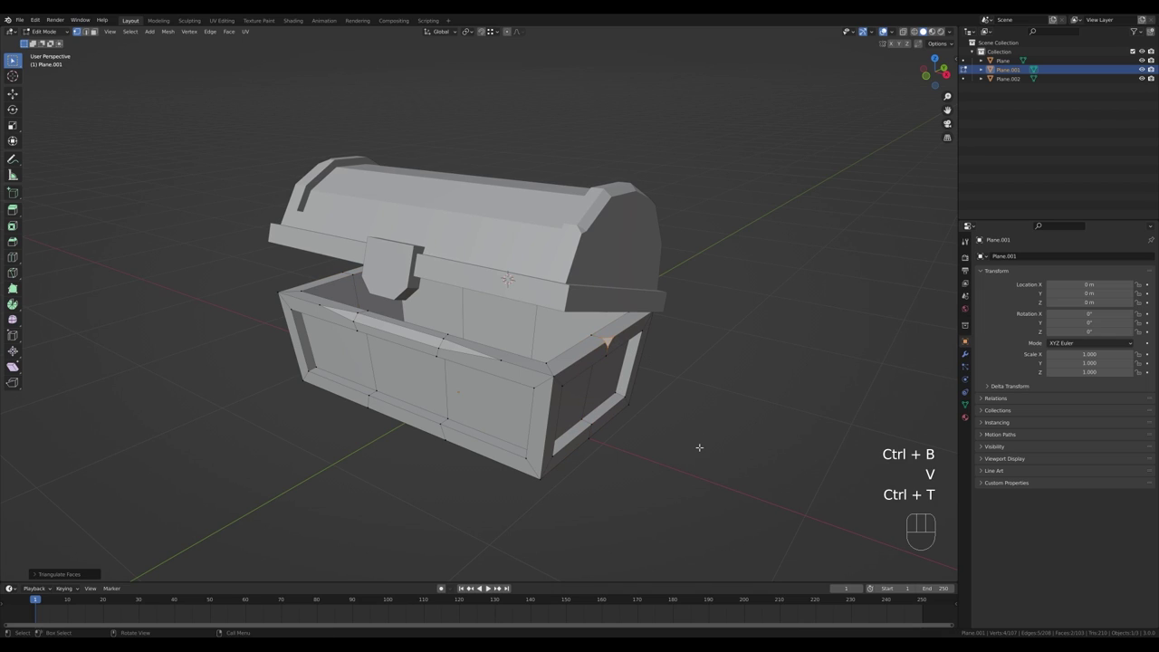
pyautogui.press('ctrl+z')
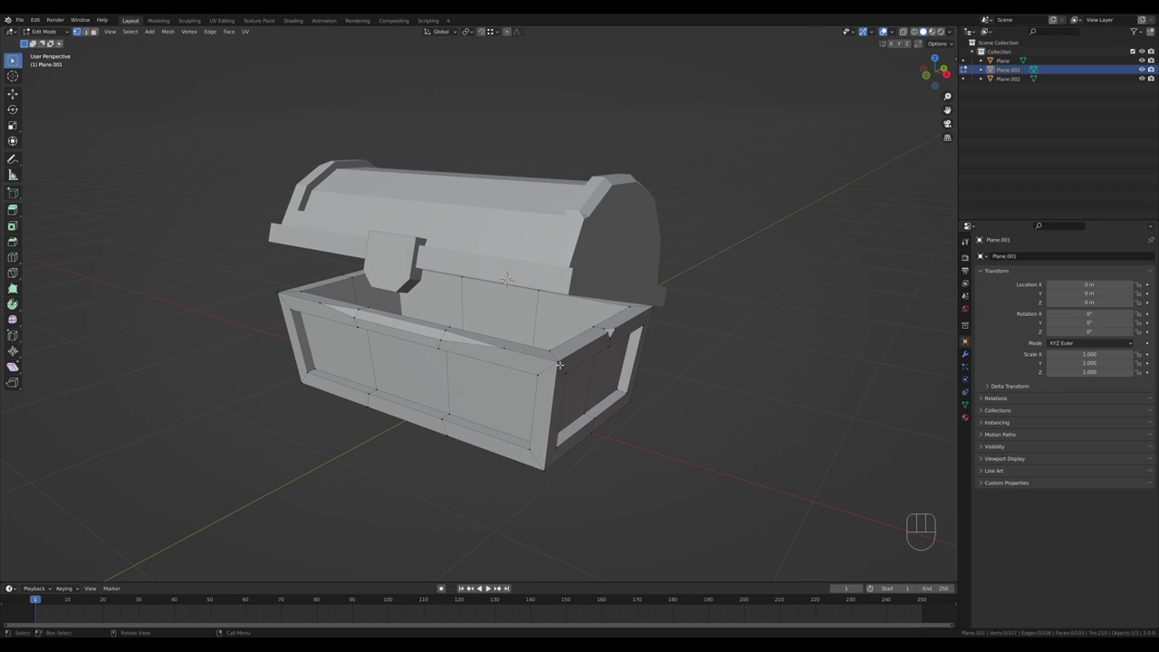
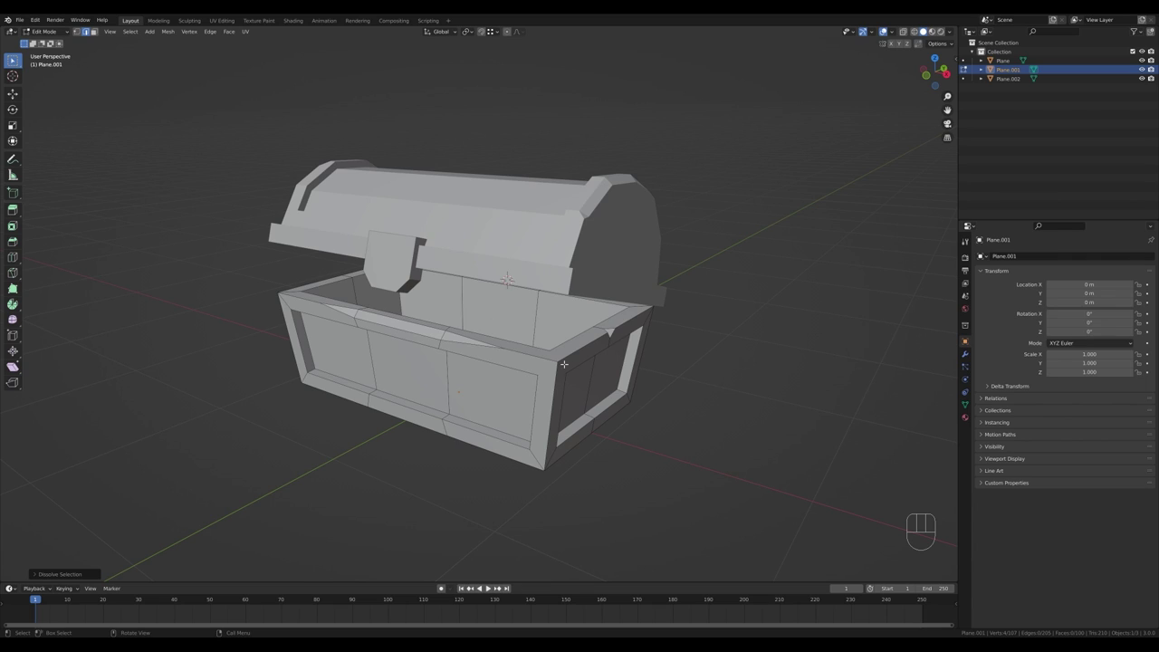
pyautogui.press('1')
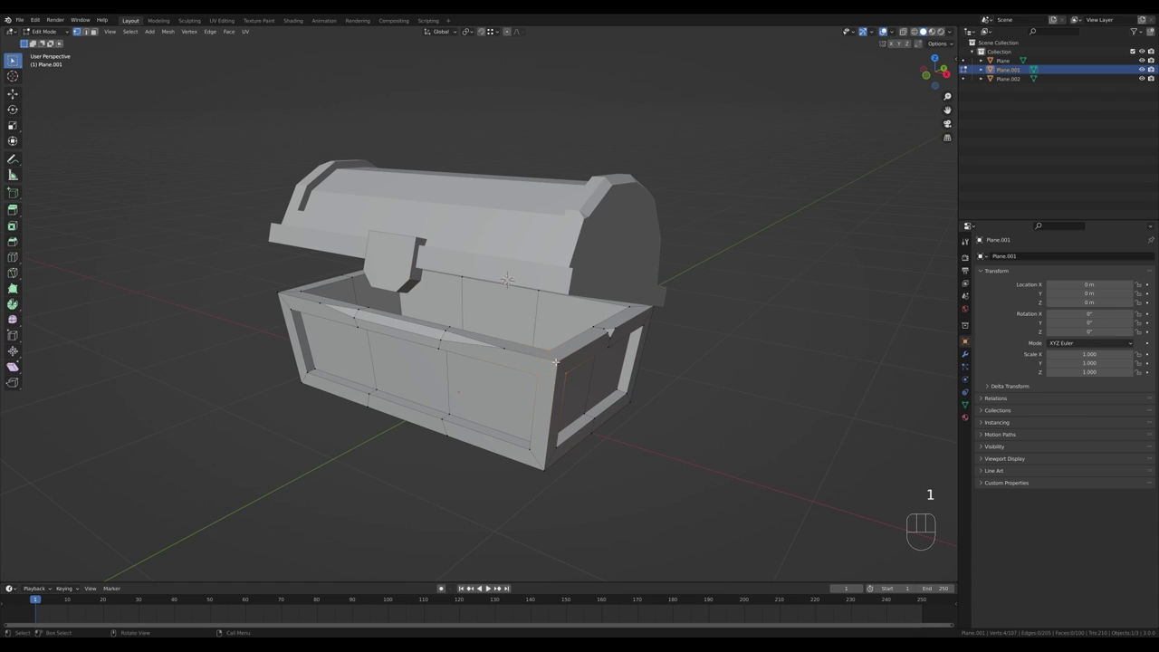
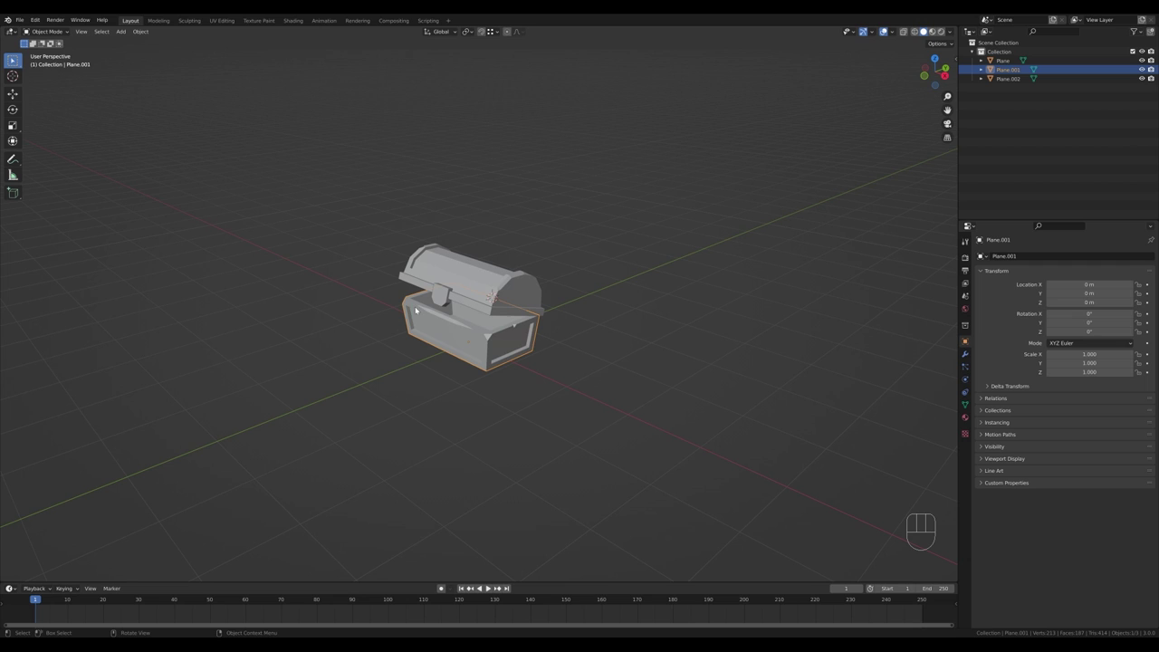
# - Add edge loops across the lid's curved top and confirm them
pyautogui.moveTo(555, 300); pyautogui.dragTo(550, 319)
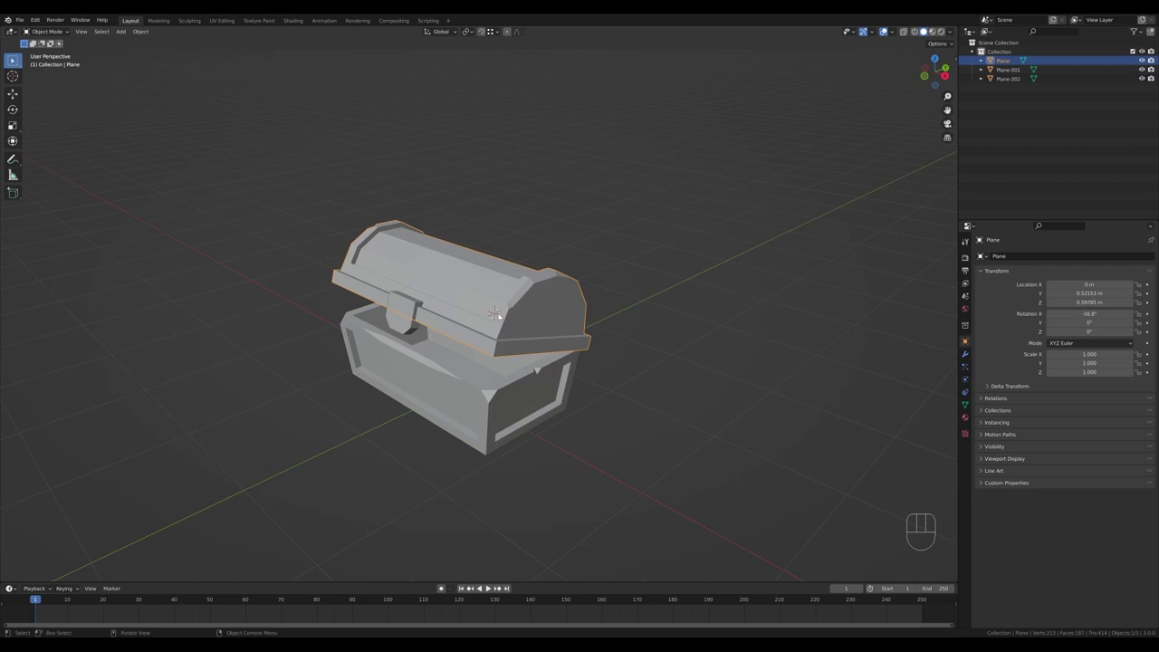
pyautogui.middleClick(499, 339)
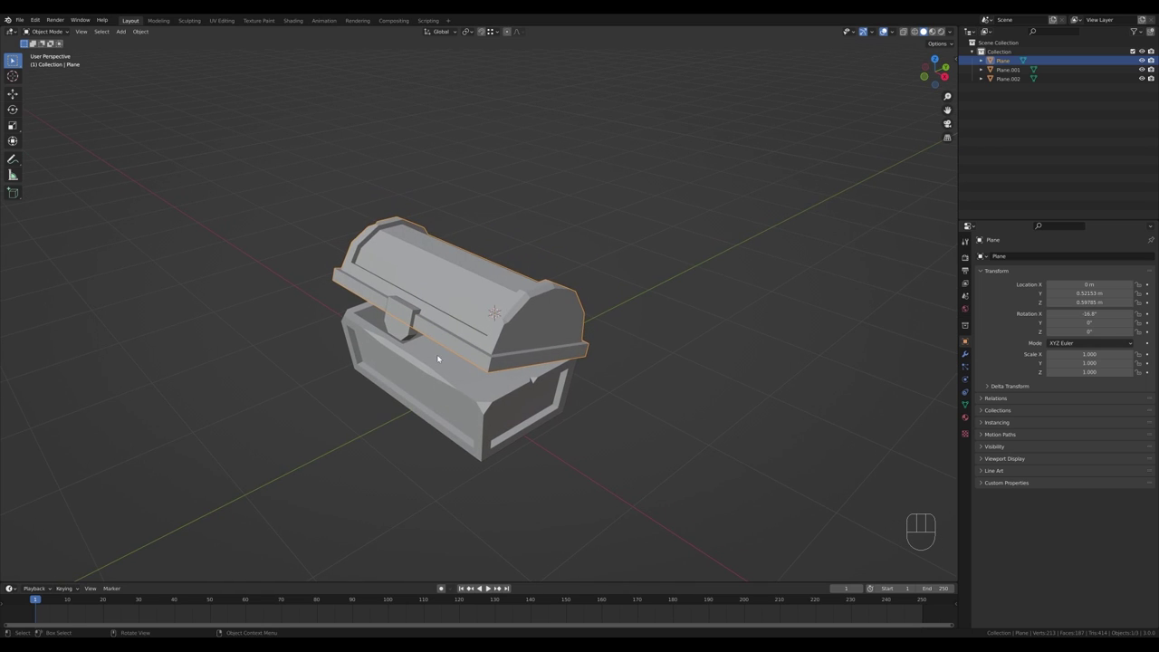
pyautogui.press('Tab')
pyautogui.press('ctrl+r')
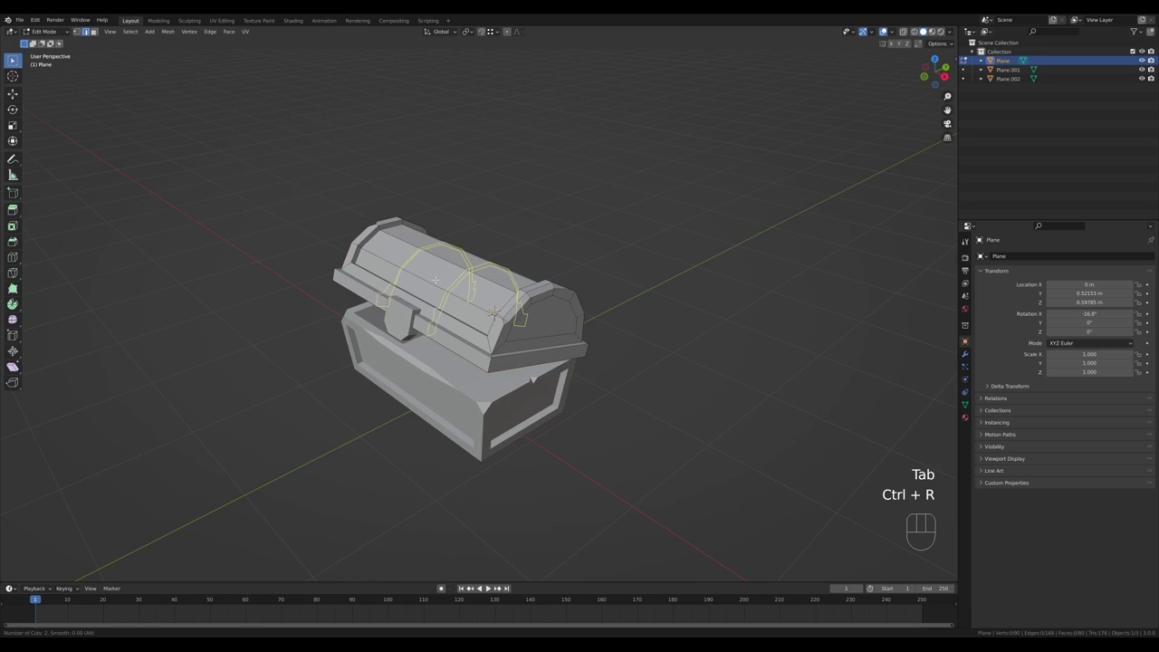
pyautogui.press('Escape')
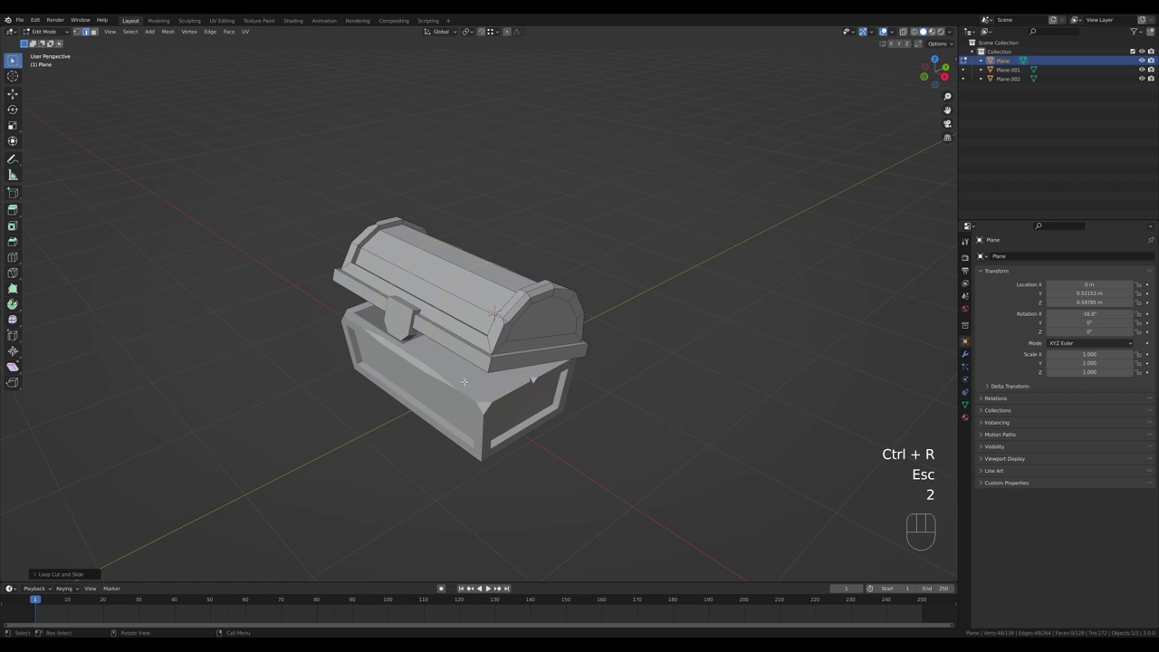
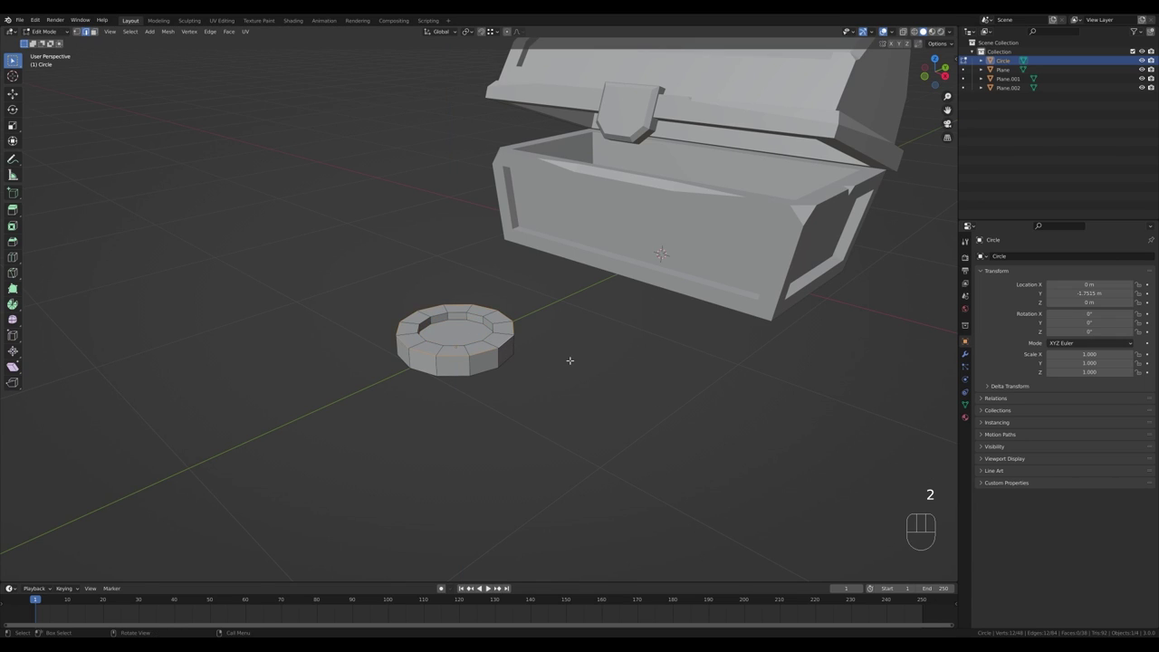
# - Bevel the coin's edges, scale it down into the chest, then select the lid with the clasp
pyautogui.press('ctrl+b')
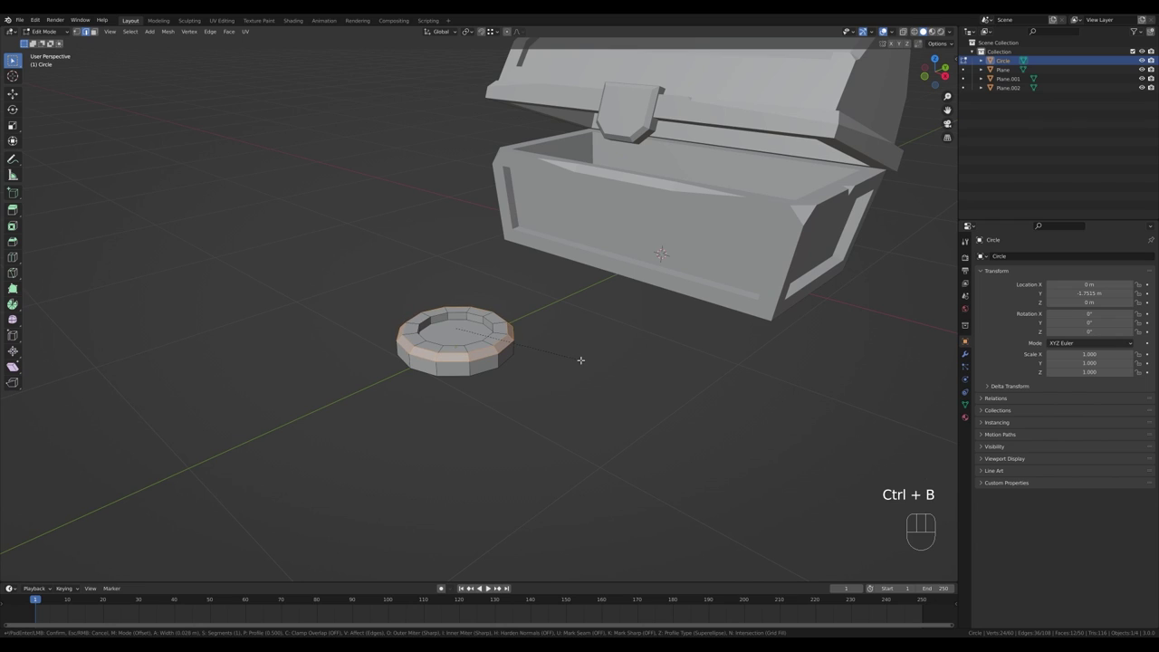
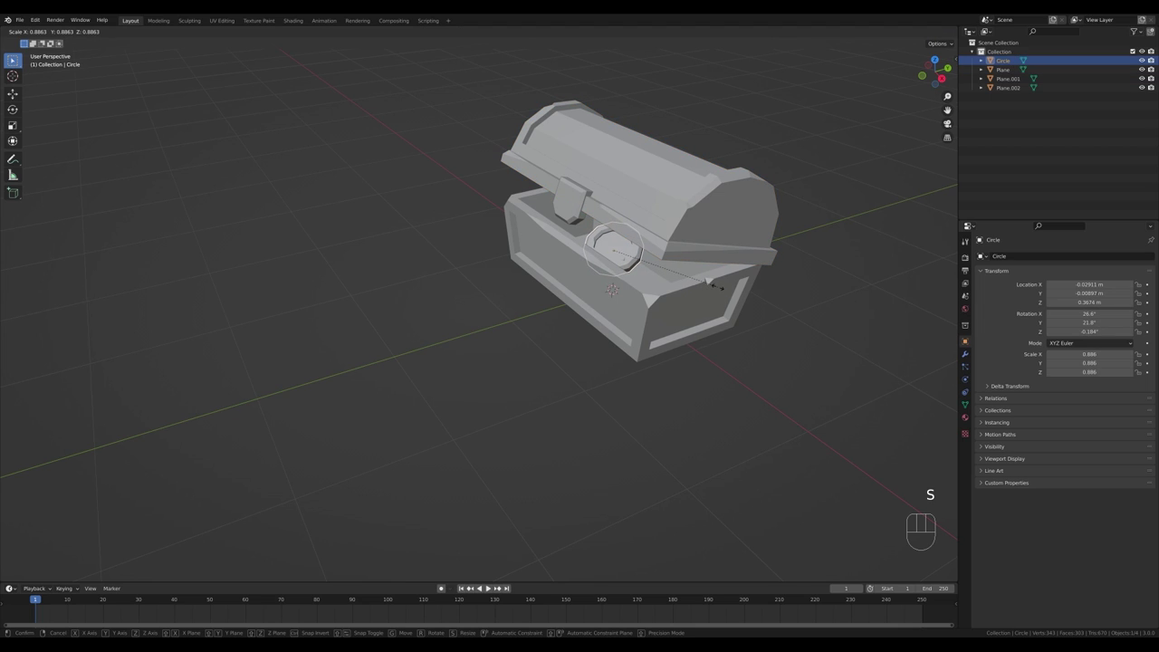
pyautogui.click(722, 287)
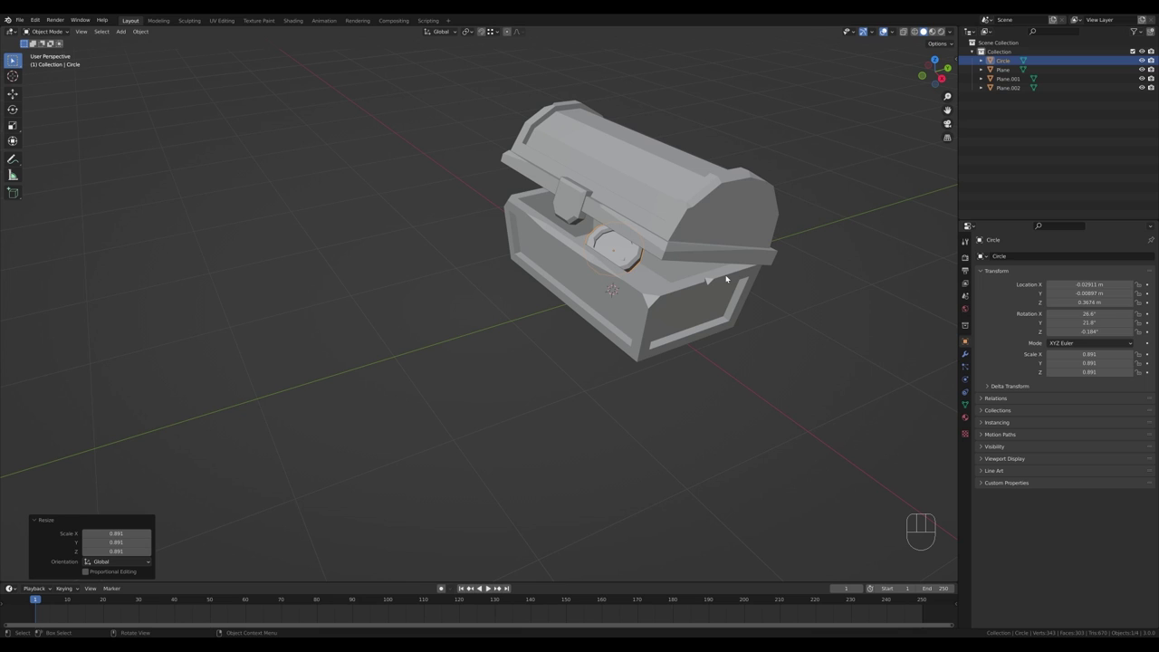
pyautogui.moveTo(731, 305); pyautogui.dragTo(751, 303)
pyautogui.moveTo(744, 288); pyautogui.dragTo(647, 350)
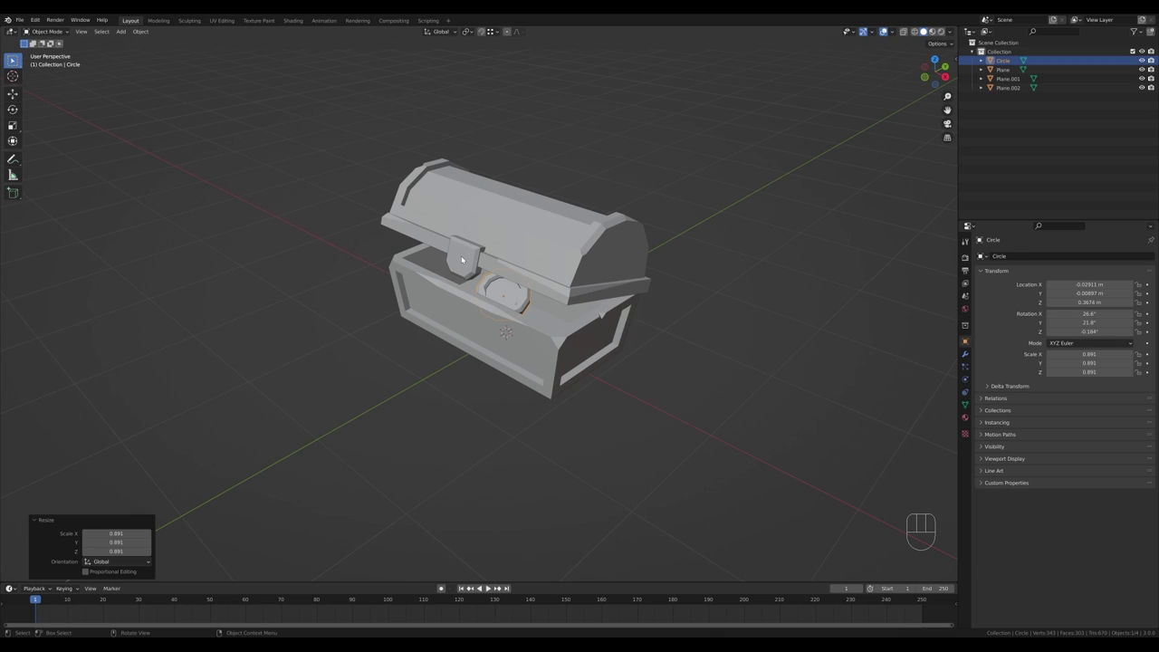
pyautogui.click(579, 250)
# - Parent the clasp to the lid, then rotate the lid further open about the X axis
pyautogui.press('ctrl+p')
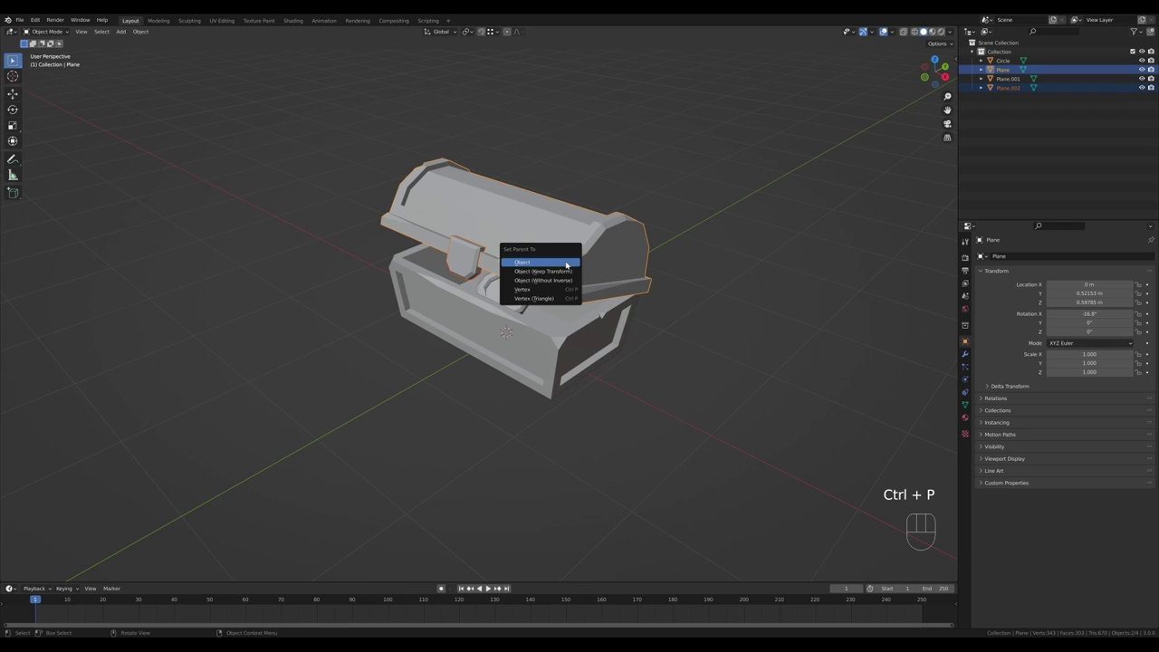
pyautogui.click(638, 247)
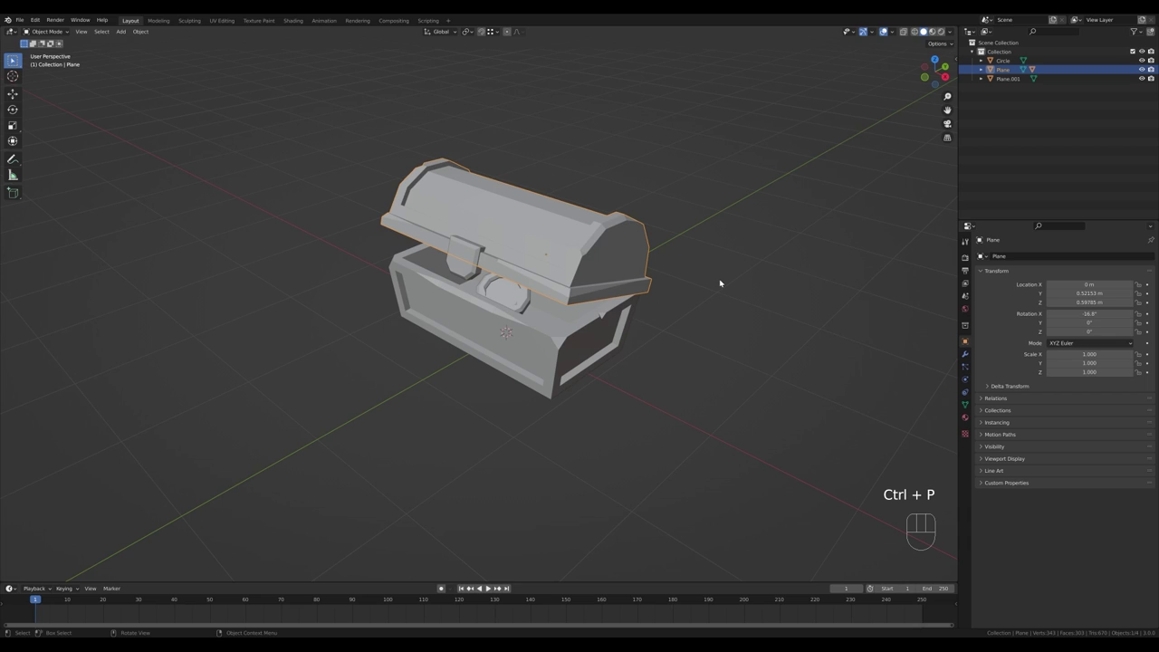
pyautogui.press('r')
pyautogui.press('x')
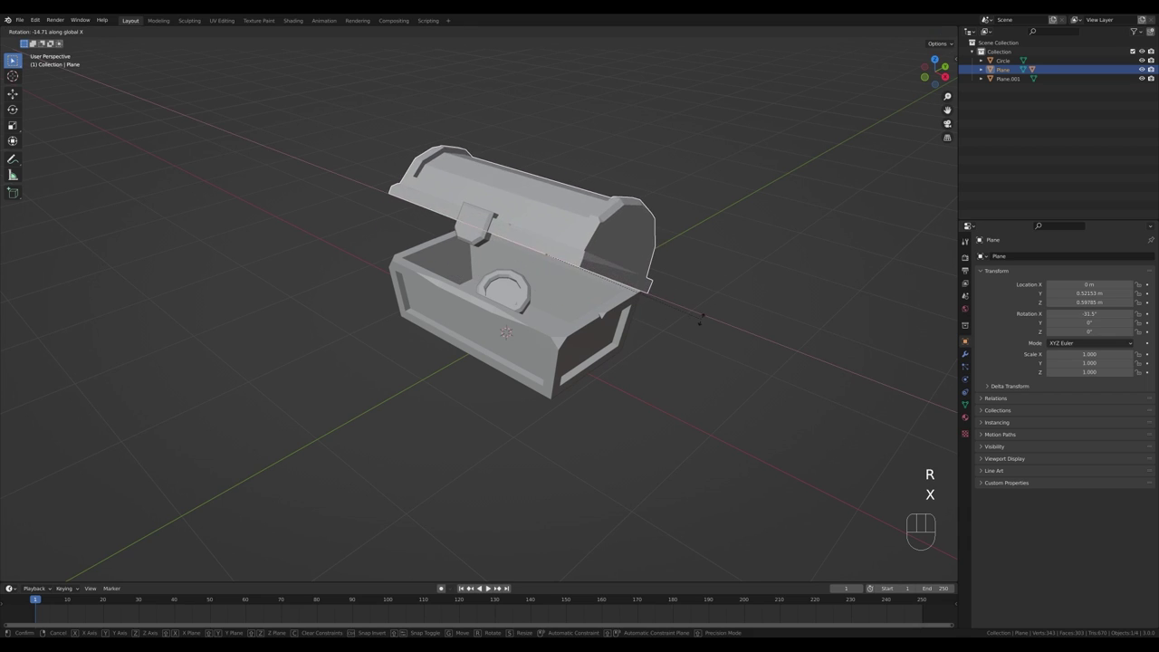
pyautogui.click(712, 294)
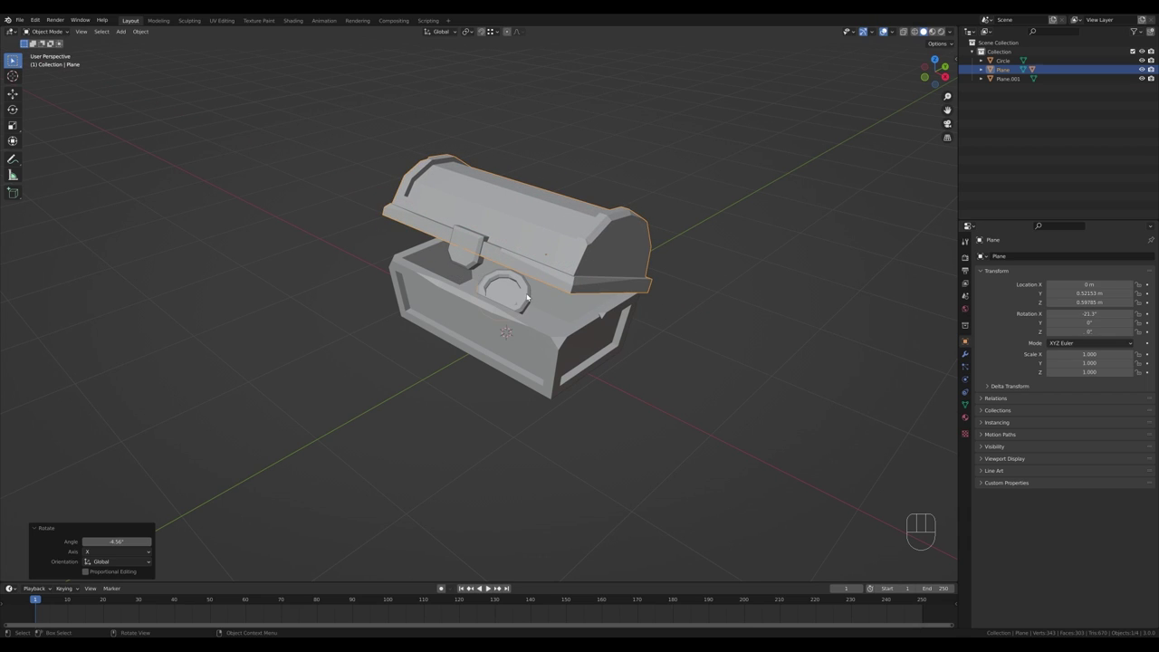
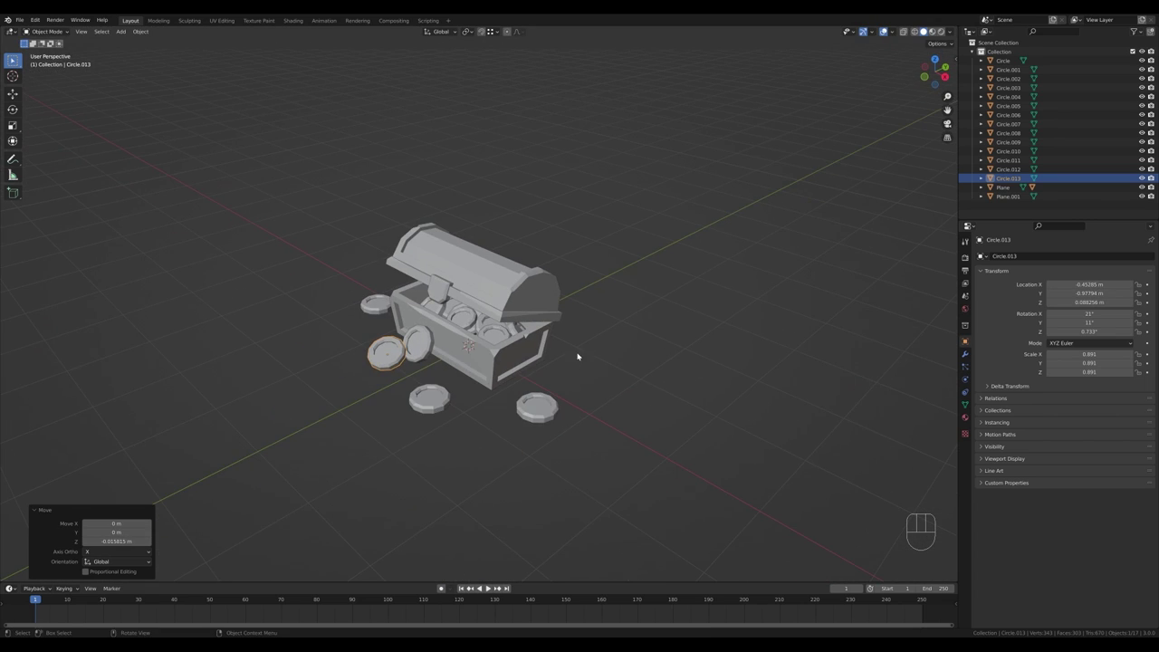
# - Add a plane and scale it about 35 times into a ground floor, showing the sidebar
pyautogui.press('shift+a')
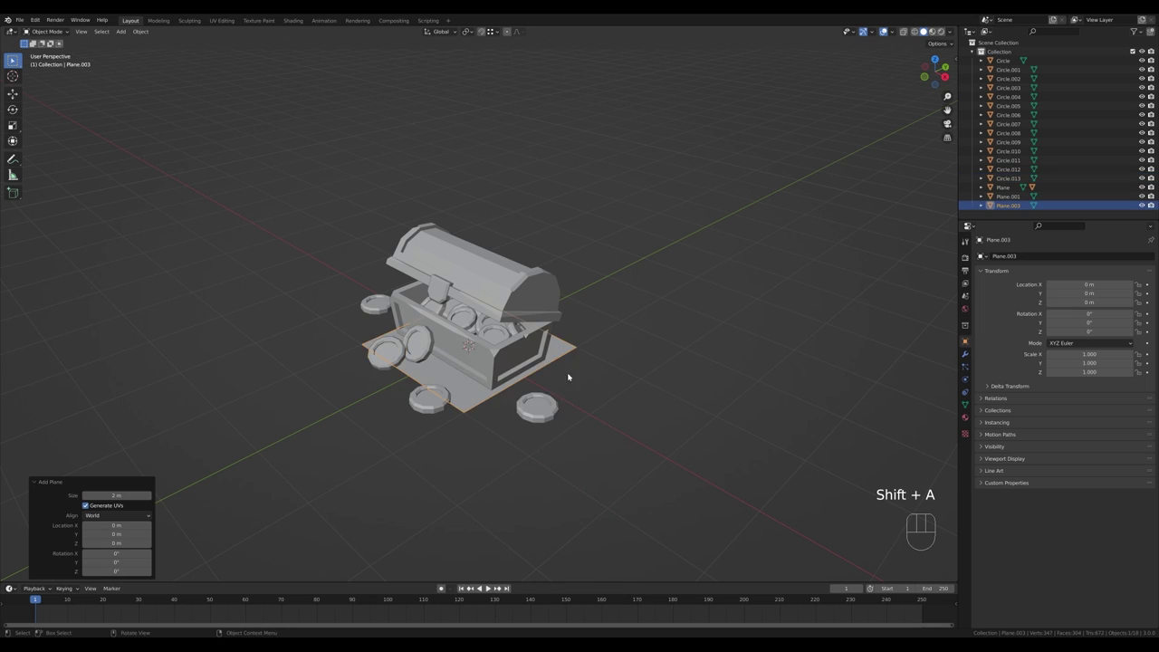
pyautogui.press('s')
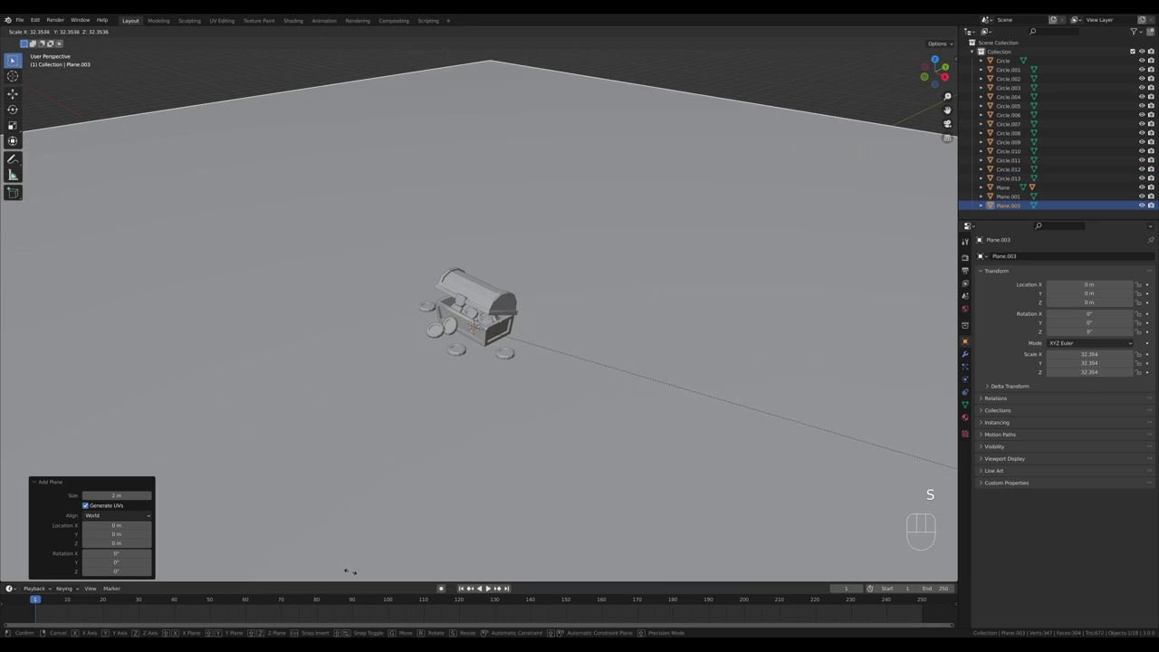
pyautogui.click(421, 569)
pyautogui.press('n')
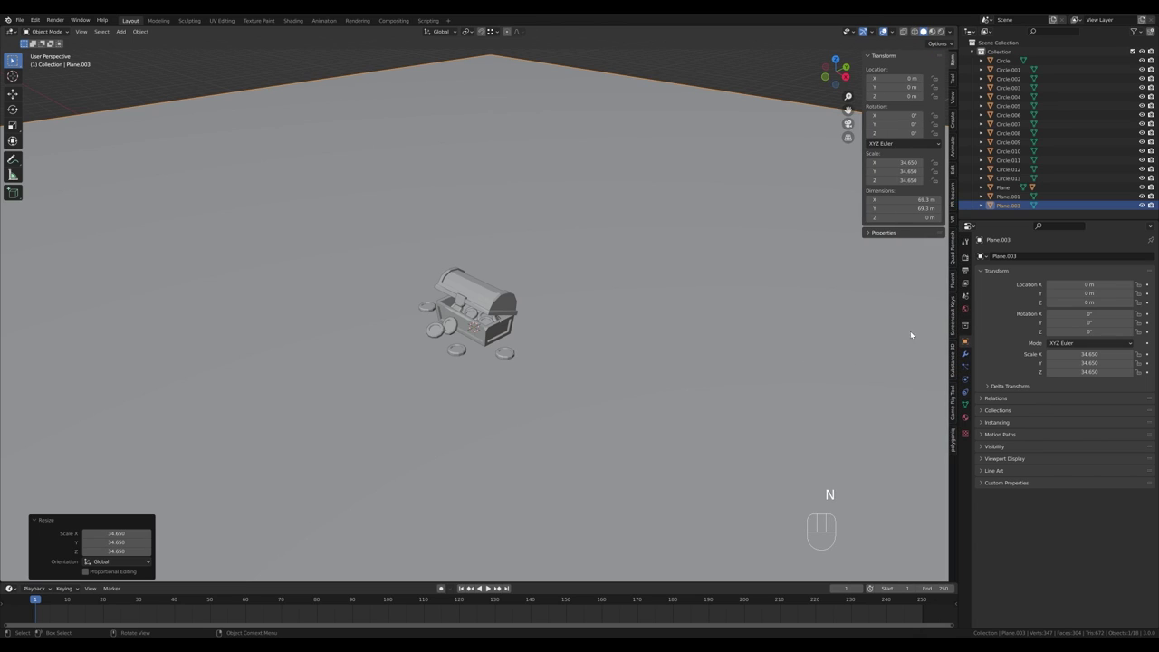
# - Create a GameIsoCam isometric camera from the IsoCam panel framing the chest
pyautogui.click(957, 194)
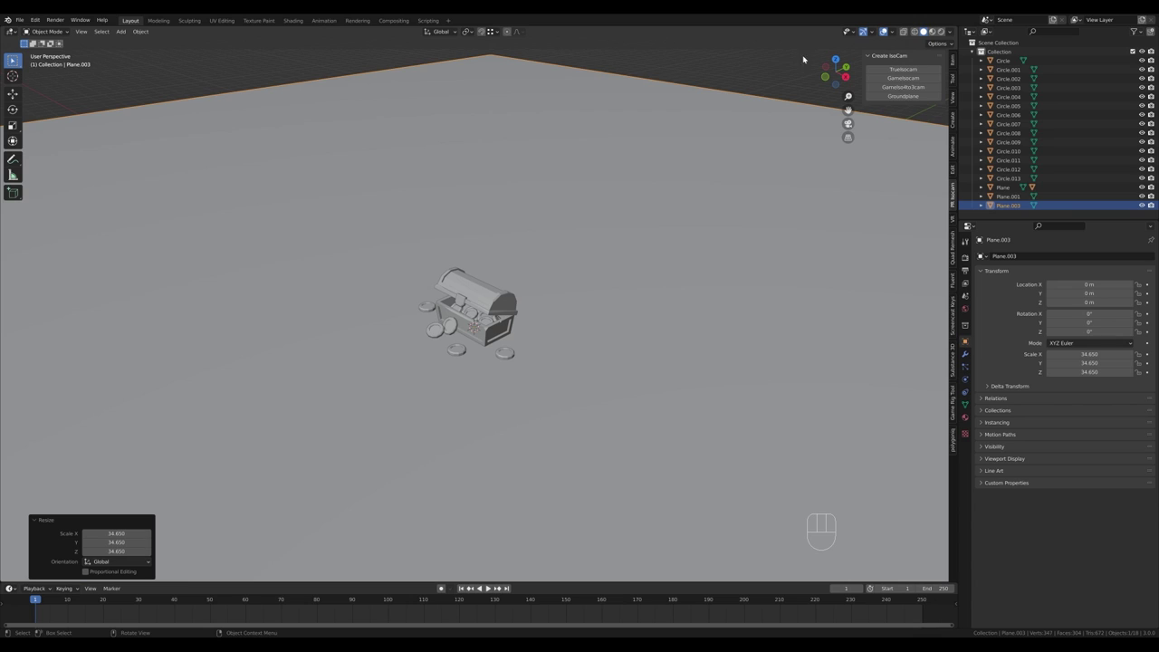
pyautogui.moveTo(906, 77); pyautogui.dragTo(970, 273)
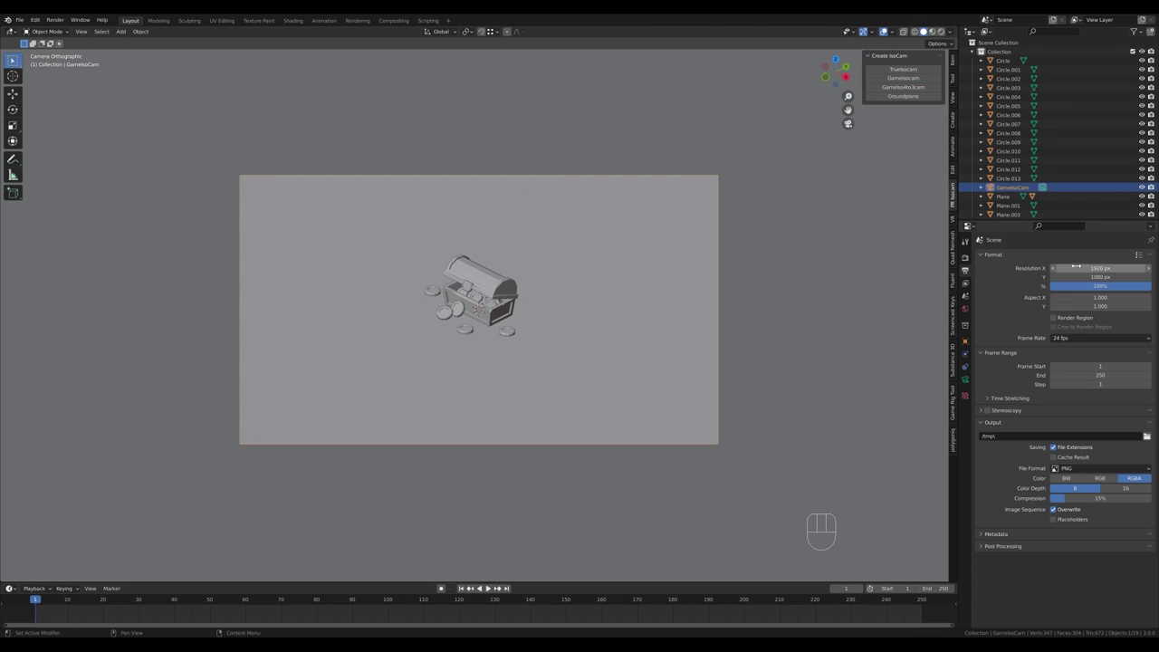
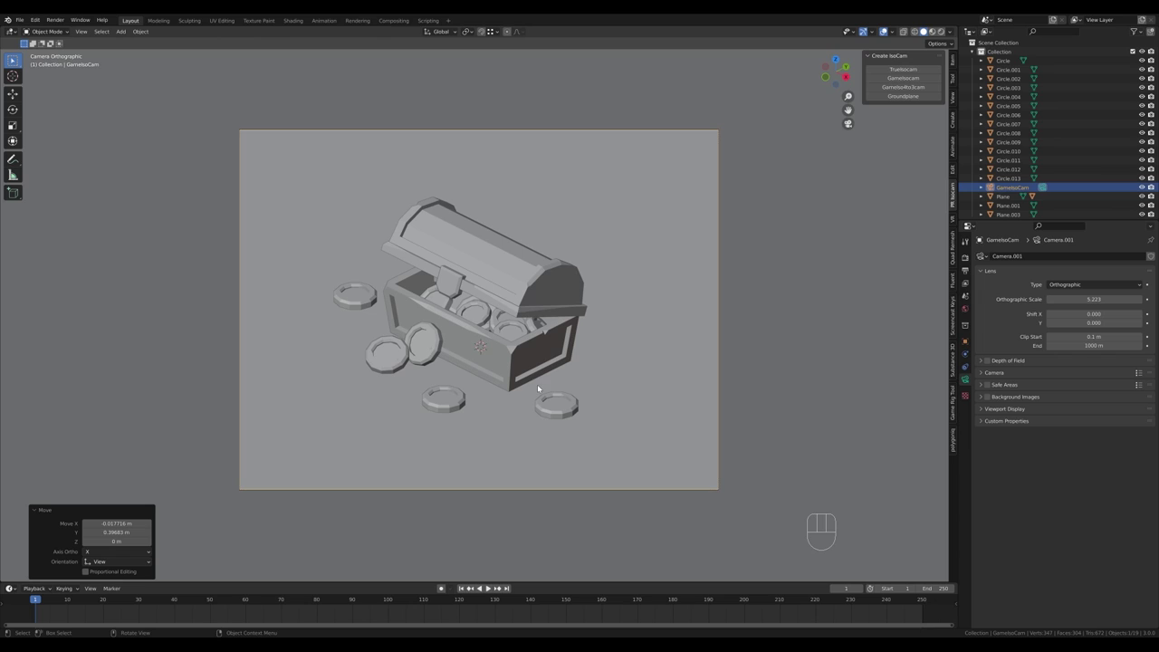
# - Set the render engine to Cycles and switch the viewport to rendered shading
pyautogui.click(967, 259)
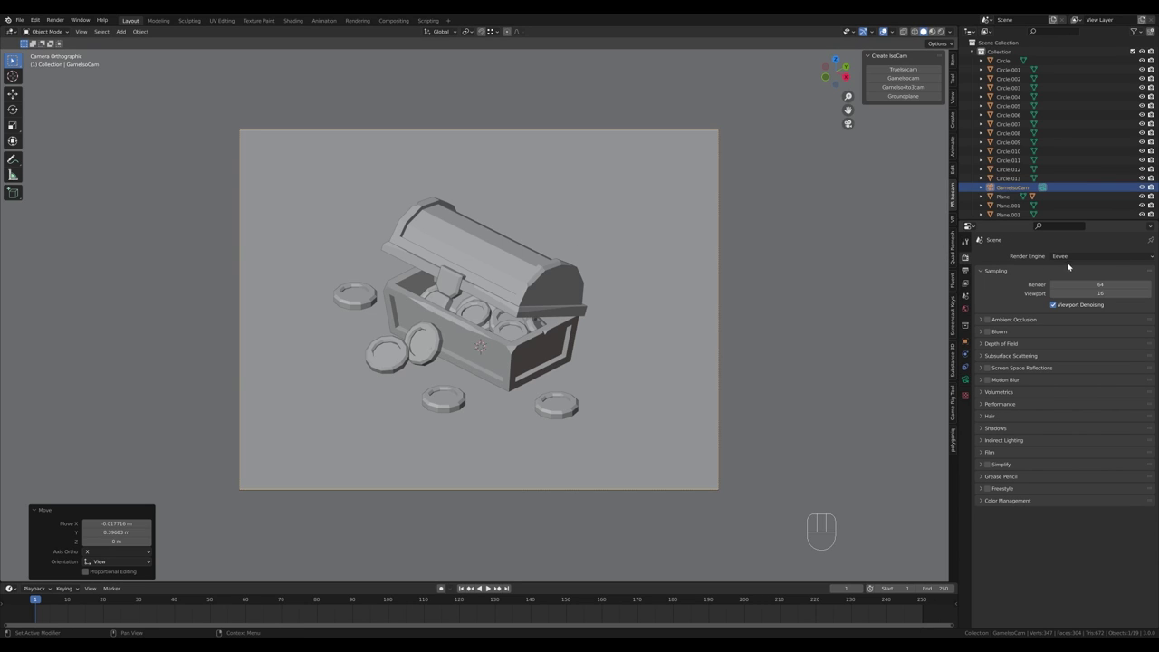
pyautogui.click(988, 322)
pyautogui.click(990, 371)
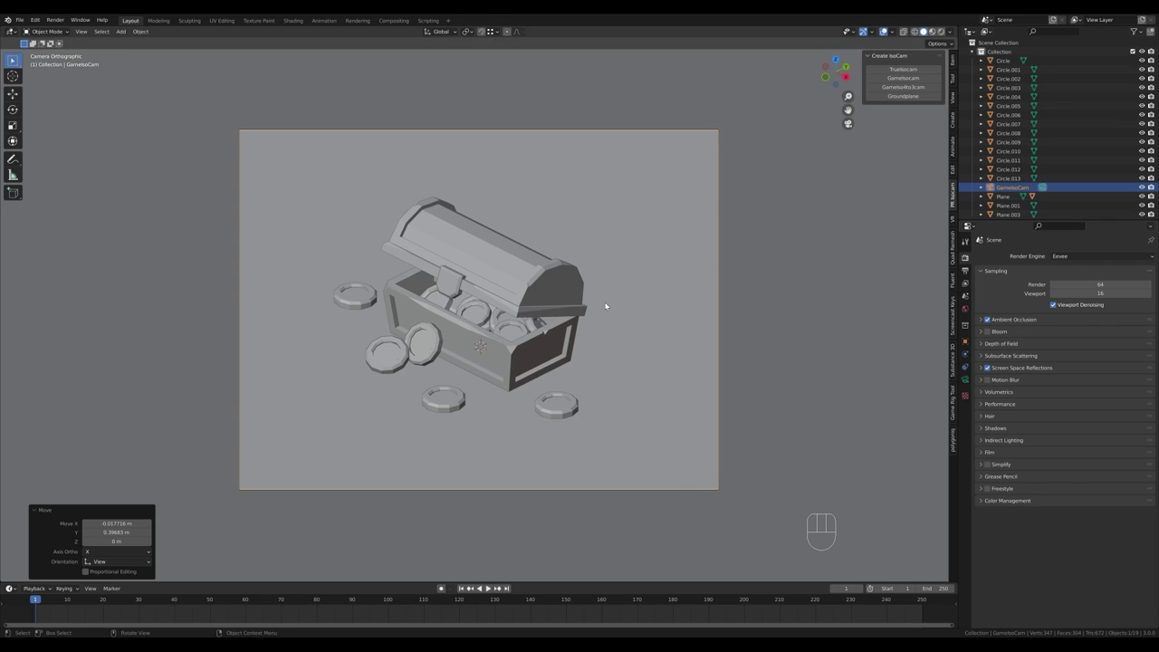
pyautogui.press('z')
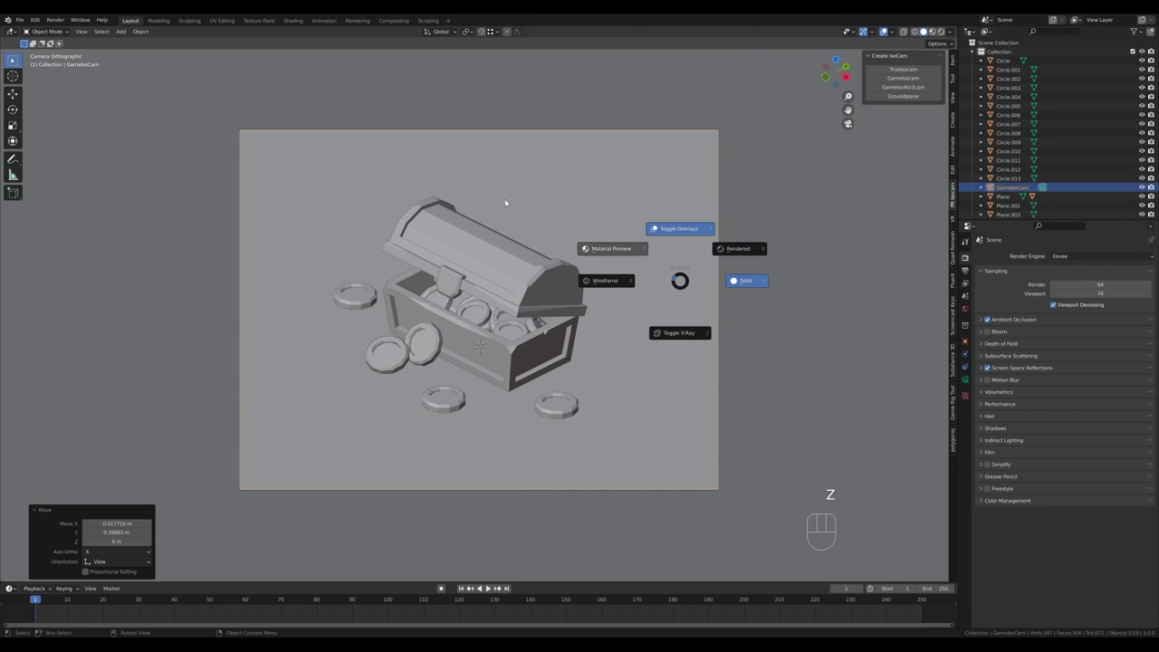
pyautogui.moveTo(1080, 256); pyautogui.dragTo(1071, 288)
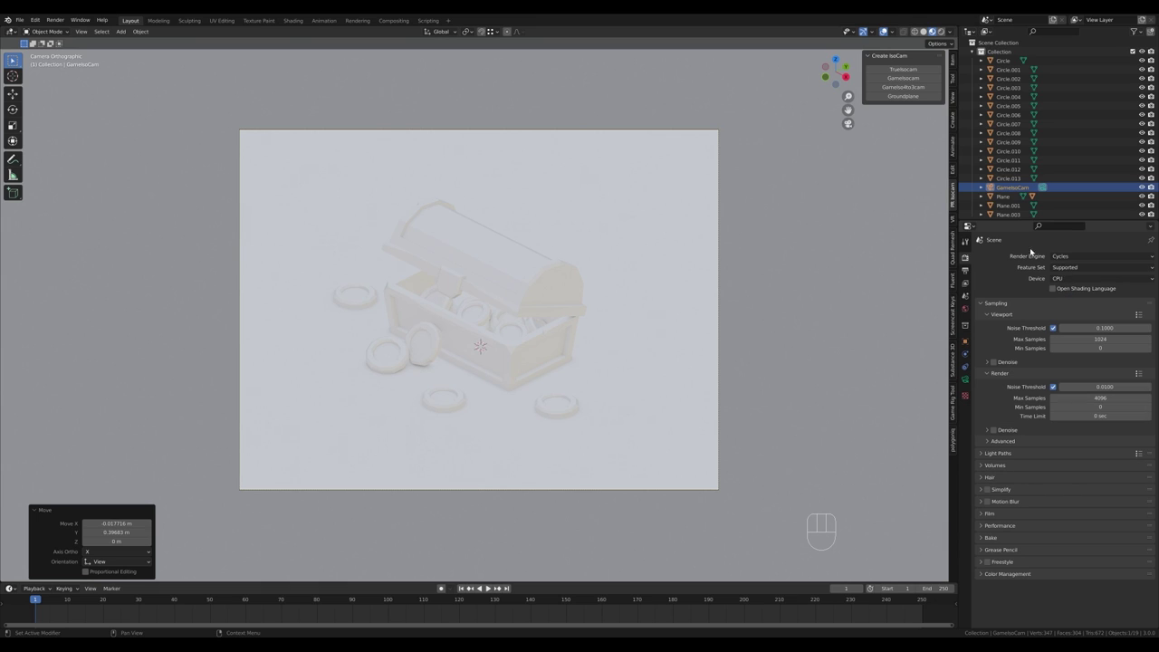
# - Compute on the GPU and lower render samples to 512
pyautogui.moveTo(1074, 280); pyautogui.dragTo(1073, 297)
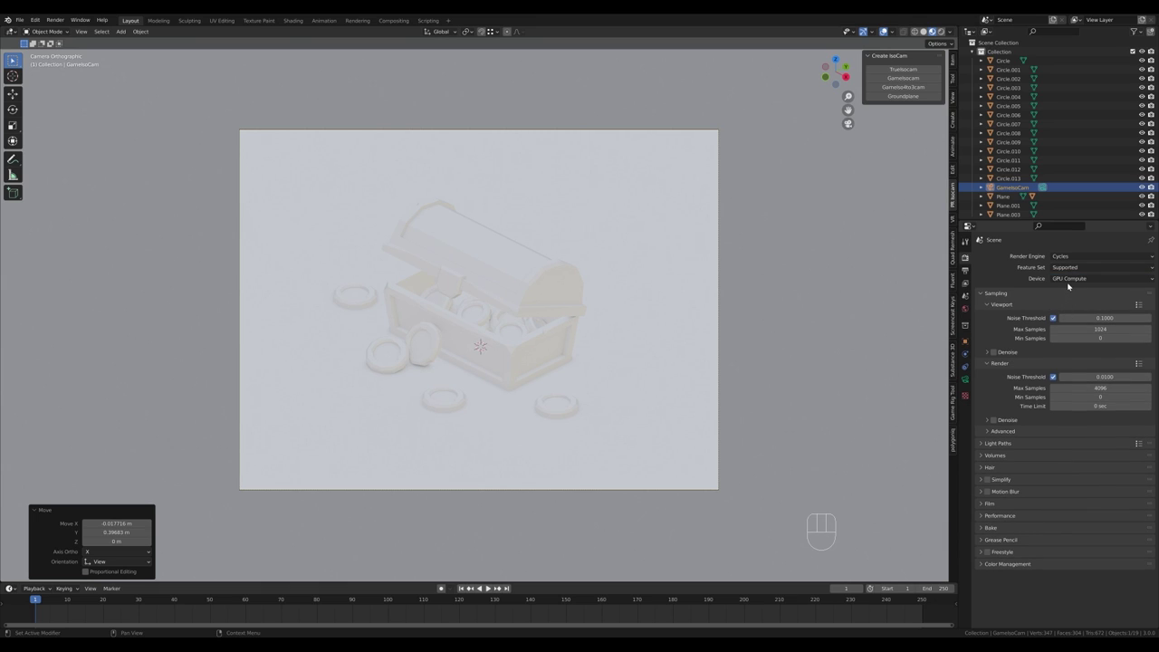
pyautogui.click(993, 354)
pyautogui.click(999, 423)
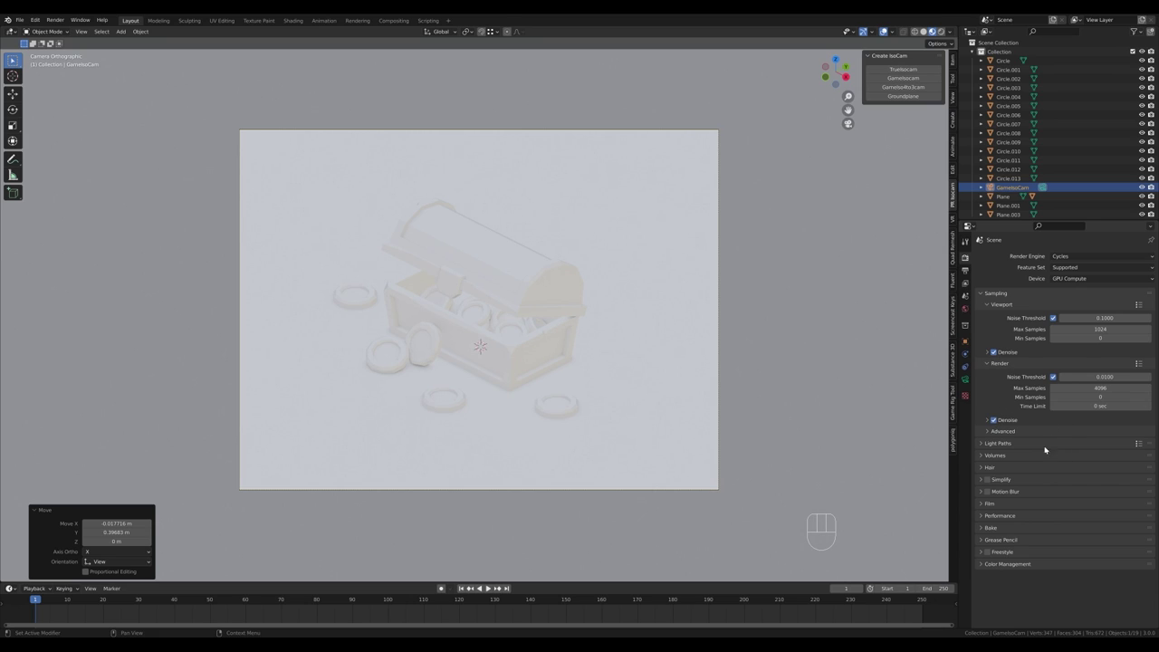
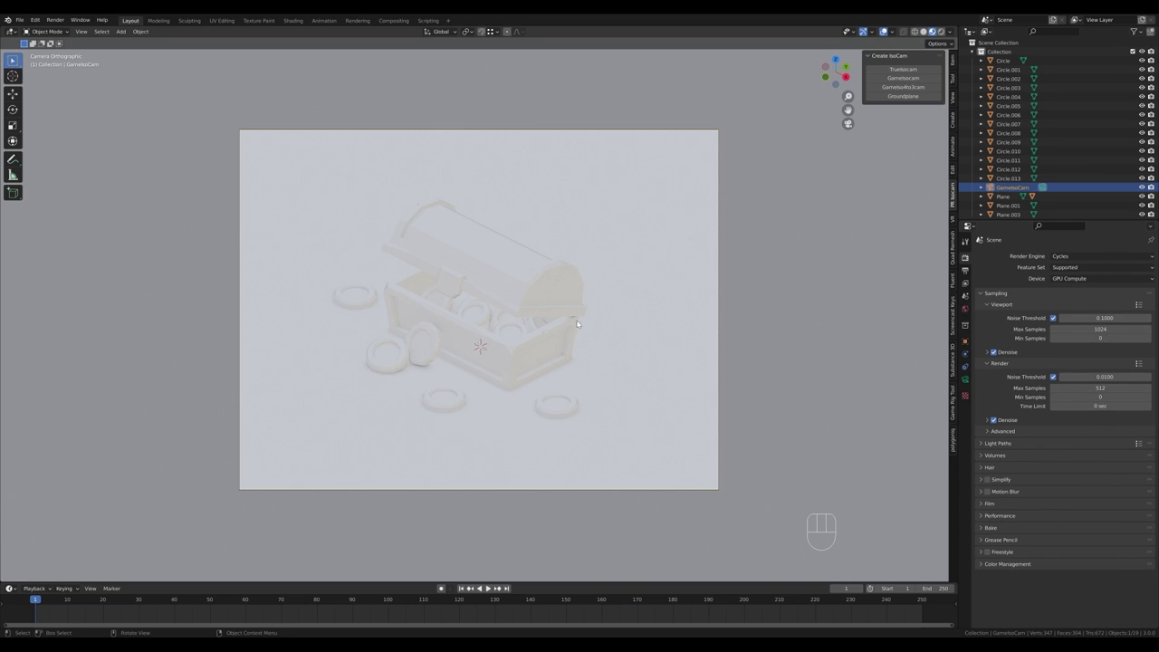
# - Give Plane.003 a new blue material and start colouring the chest body brown
pyautogui.click(656, 318)
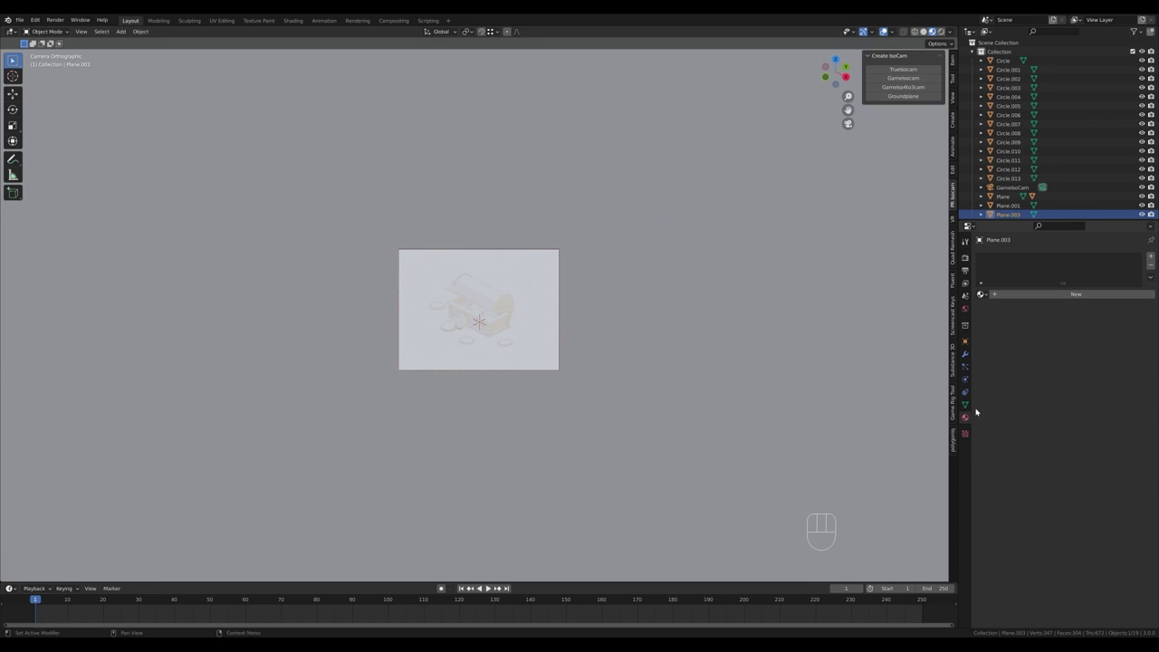
pyautogui.click(1090, 295)
pyautogui.moveTo(1099, 375); pyautogui.dragTo(1109, 336)
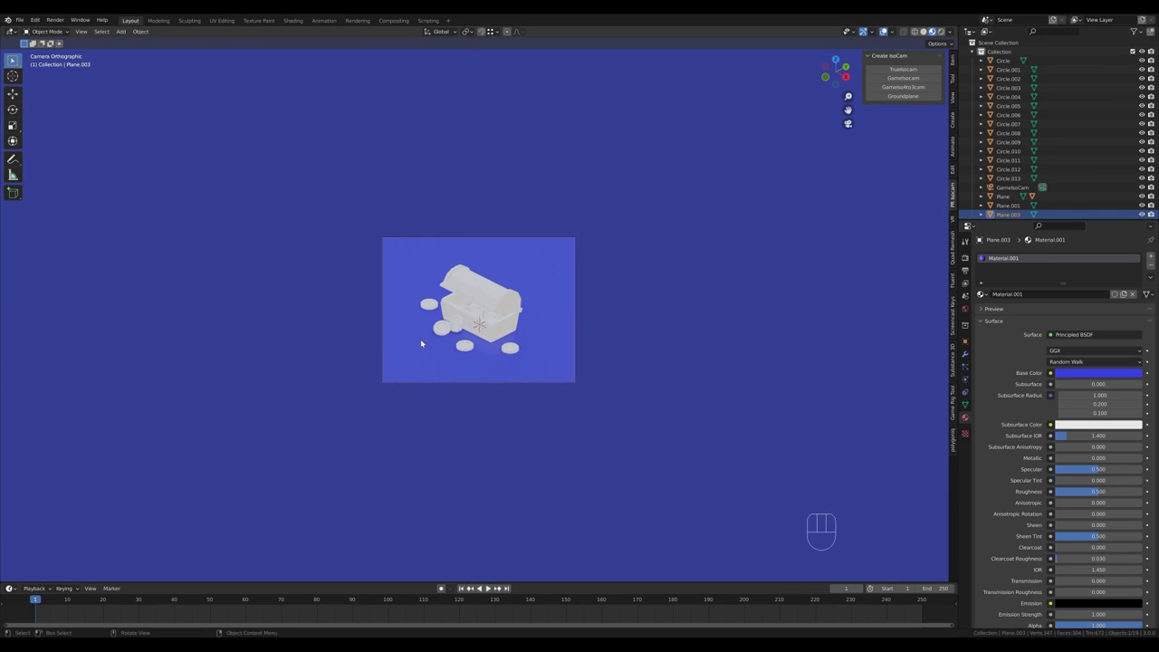
pyautogui.moveTo(1049, 294); pyautogui.dragTo(1086, 310)
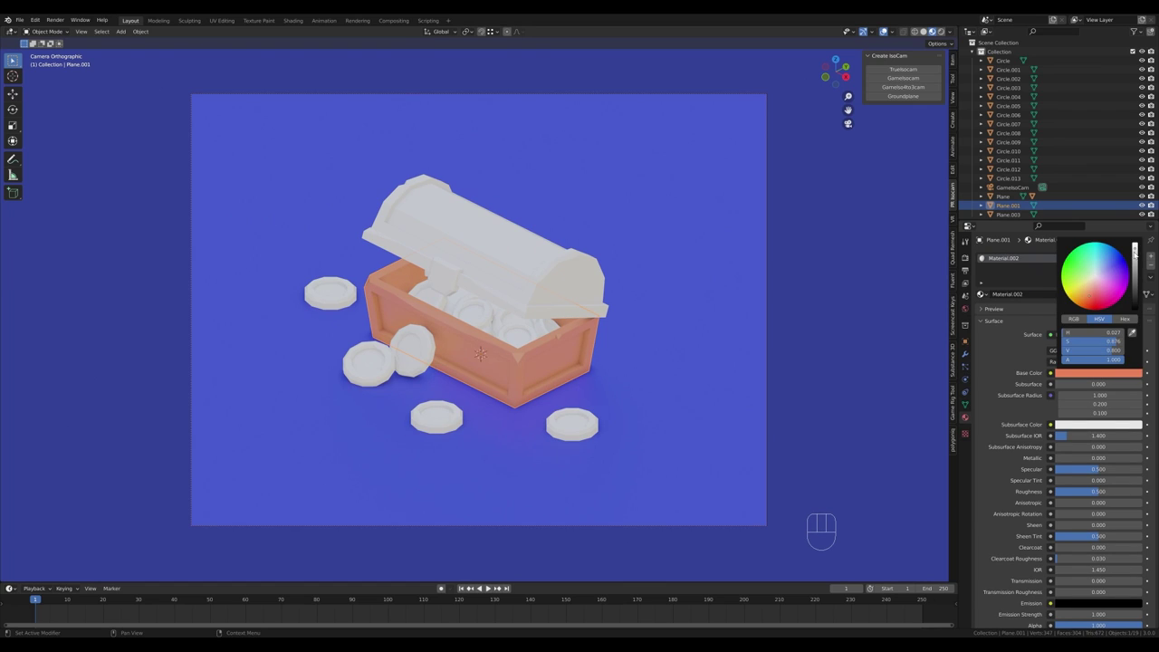
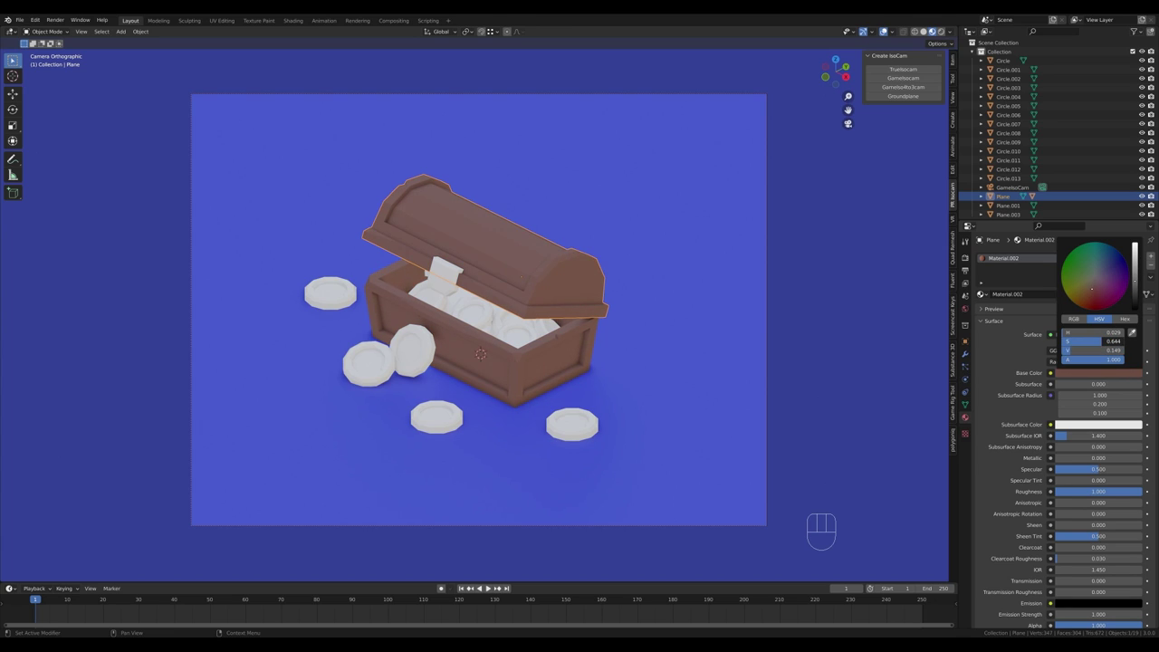
# - Give a coin a new metallic gold material, then resize the gold plate inside the chest
pyautogui.click(1124, 372)
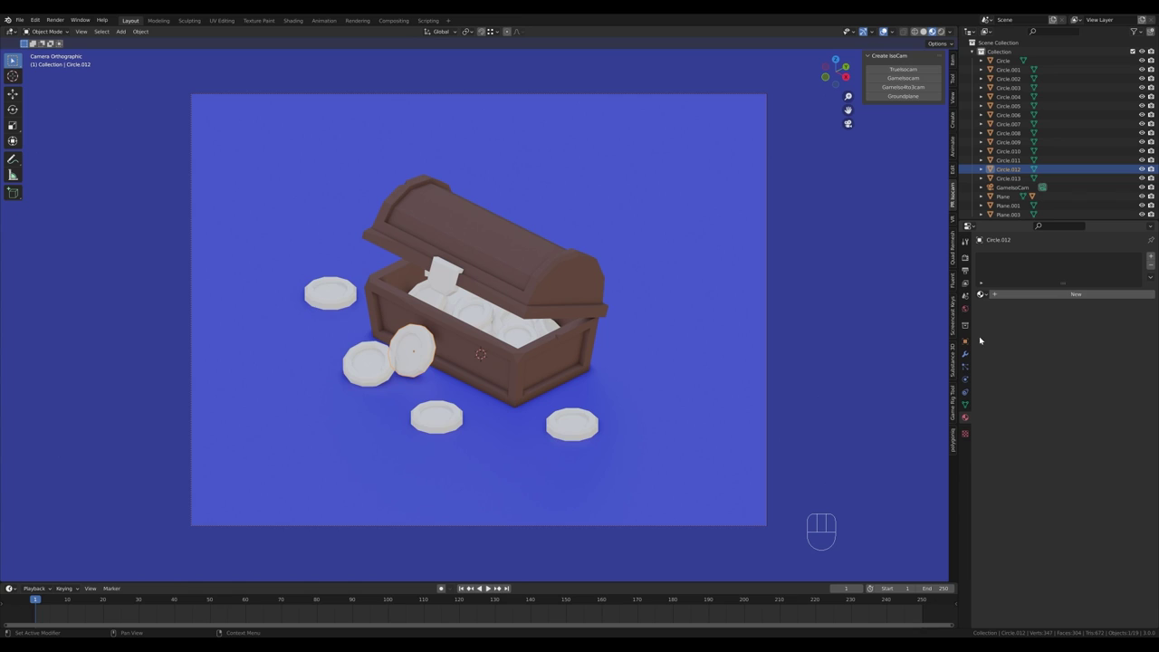
pyautogui.click(1033, 299)
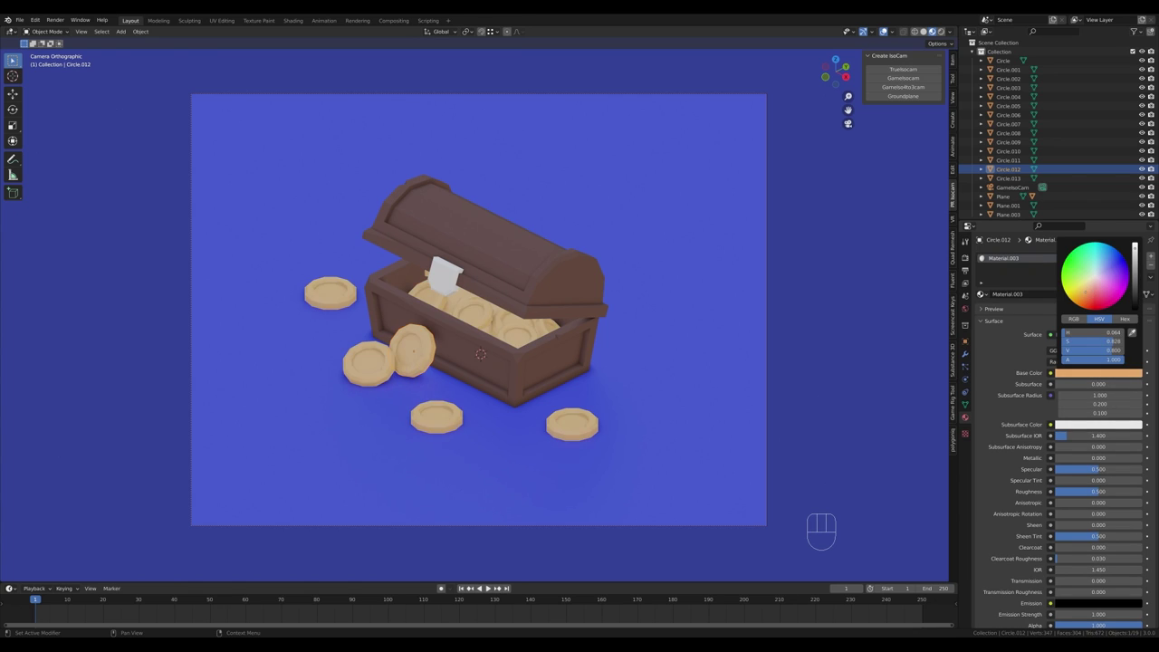
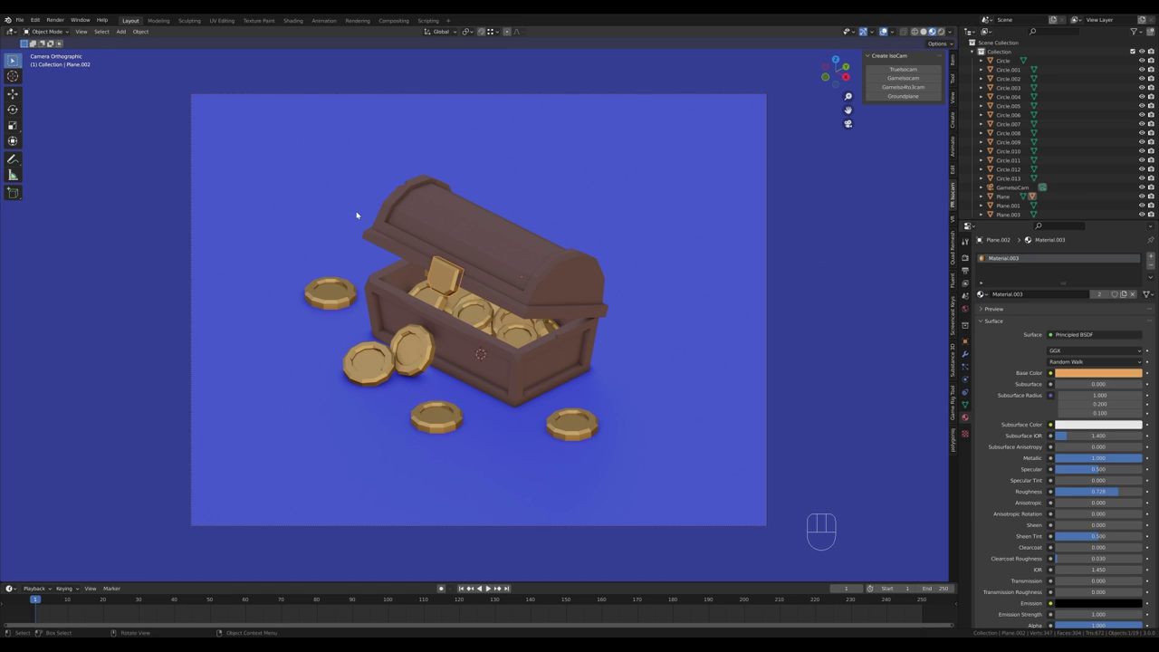
pyautogui.moveTo(460, 275); pyautogui.dragTo(450, 283)
pyautogui.press('Tab')
pyautogui.press('a')
pyautogui.press('s')
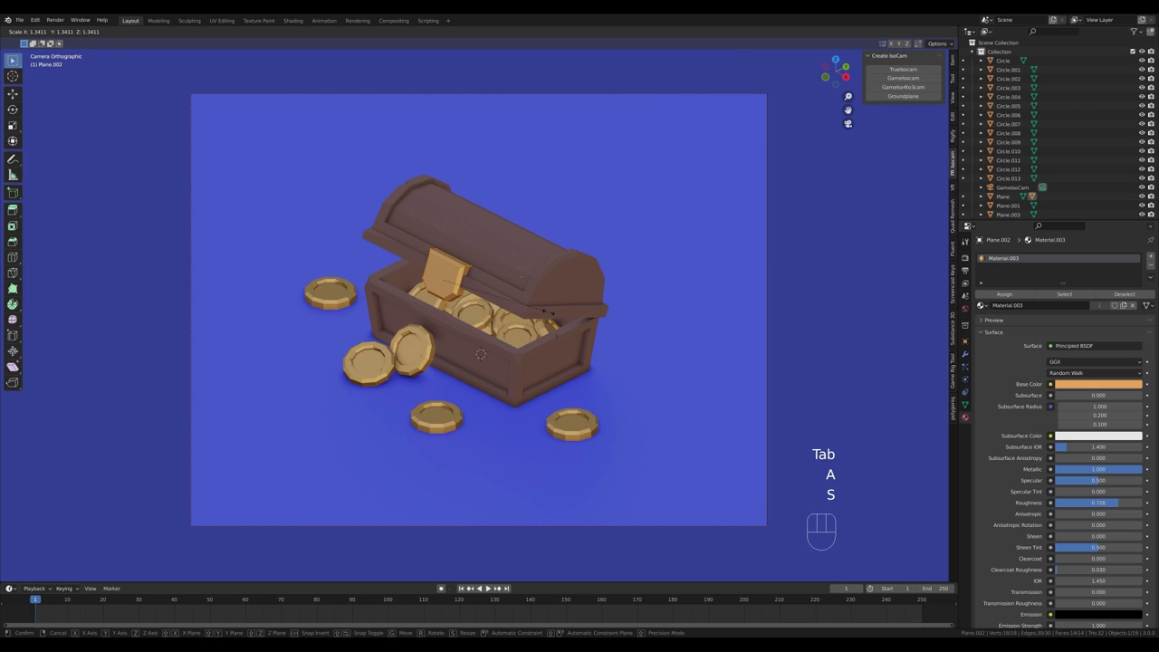
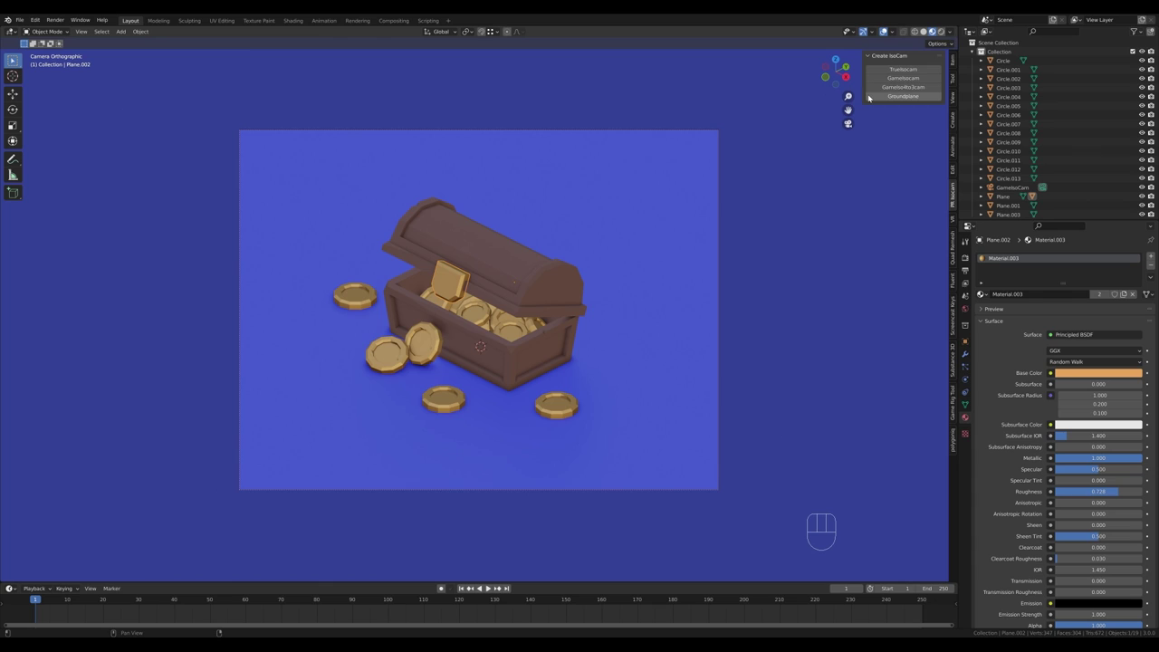
# - Light the preview by scene lights only and add a 500 W area light high above the chest
pyautogui.moveTo(950, 35); pyautogui.dragTo(597, 58)
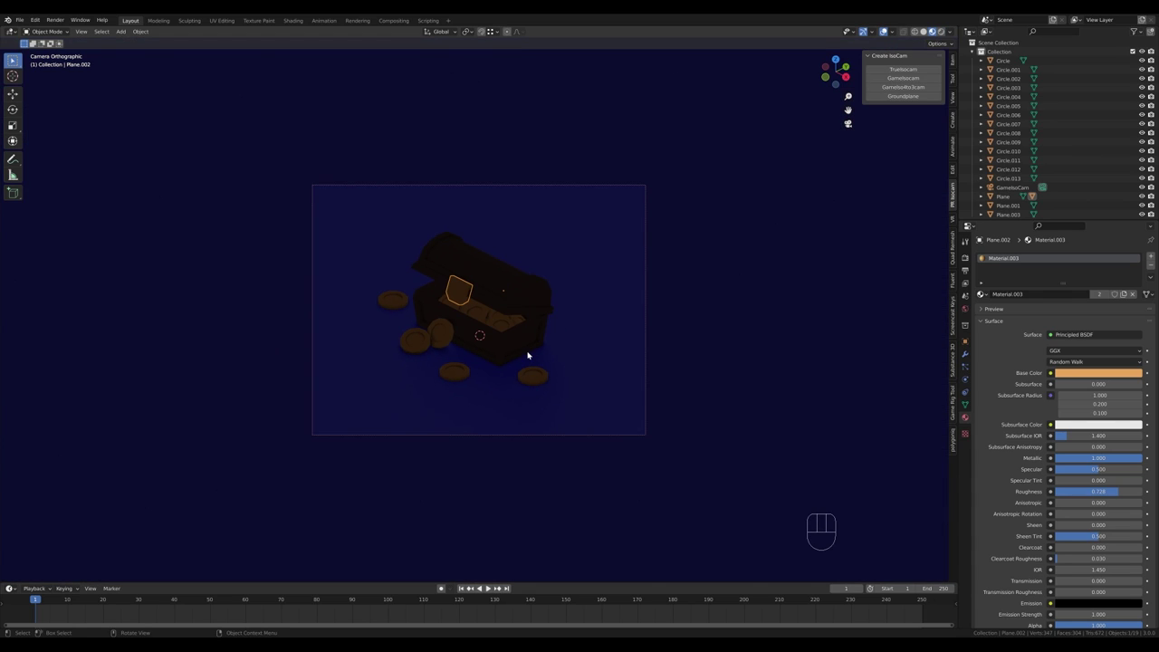
pyautogui.press('shift+a')
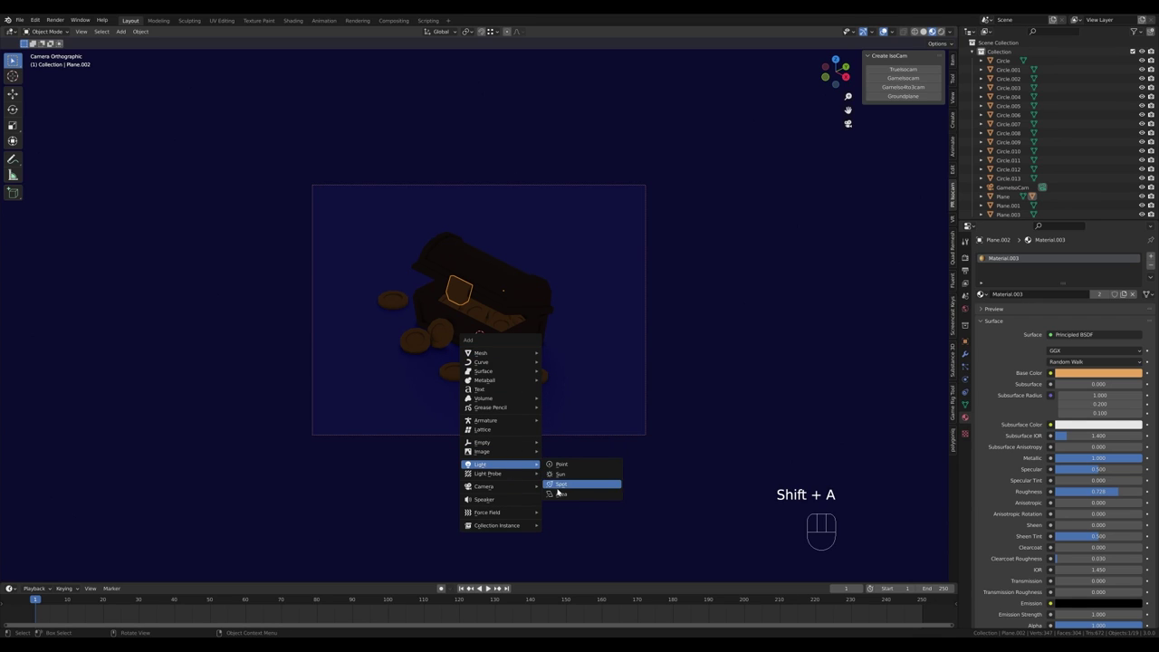
pyautogui.press('g')
pyautogui.press('z')
pyautogui.click(513, 230)
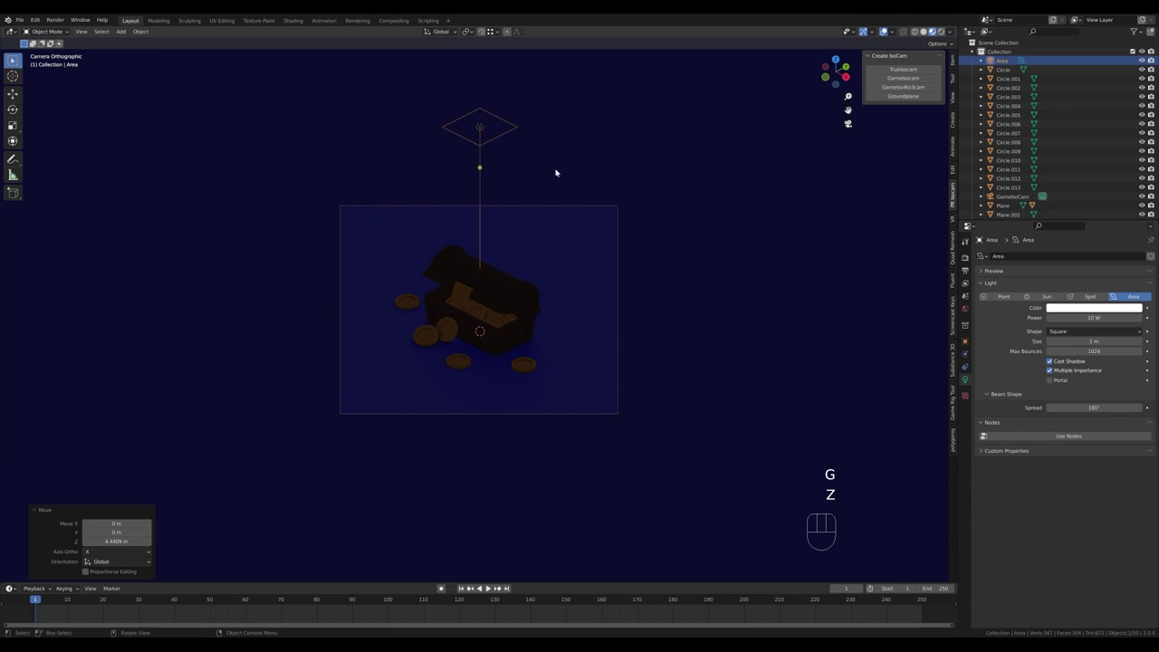
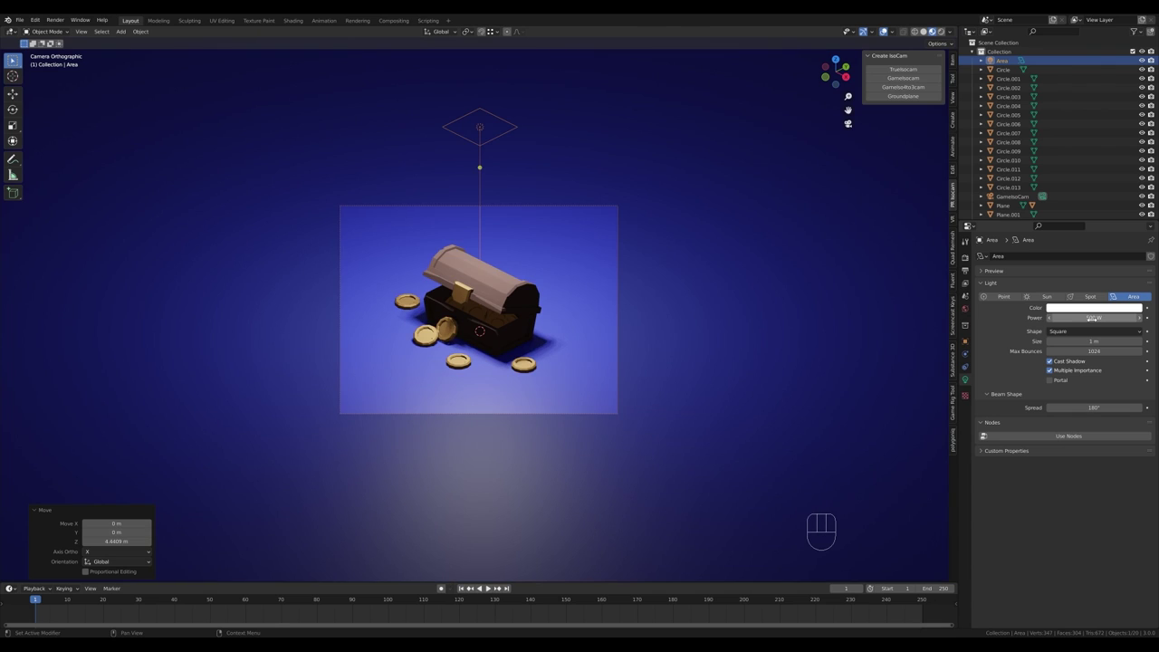
pyautogui.press('g')
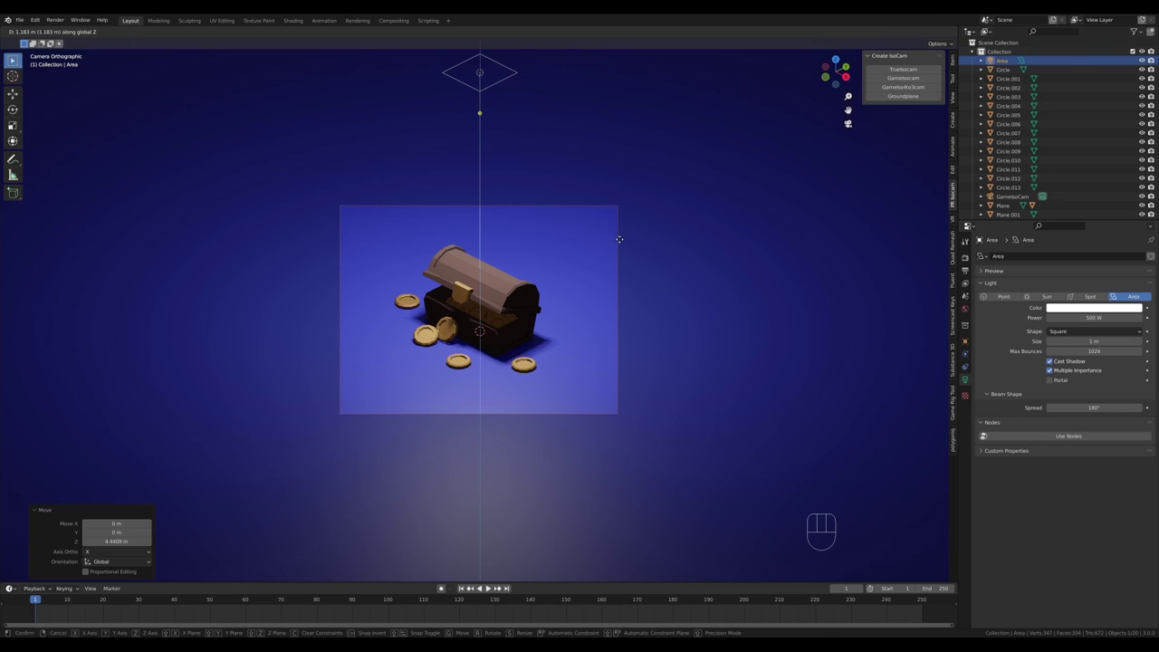
pyautogui.click(623, 242)
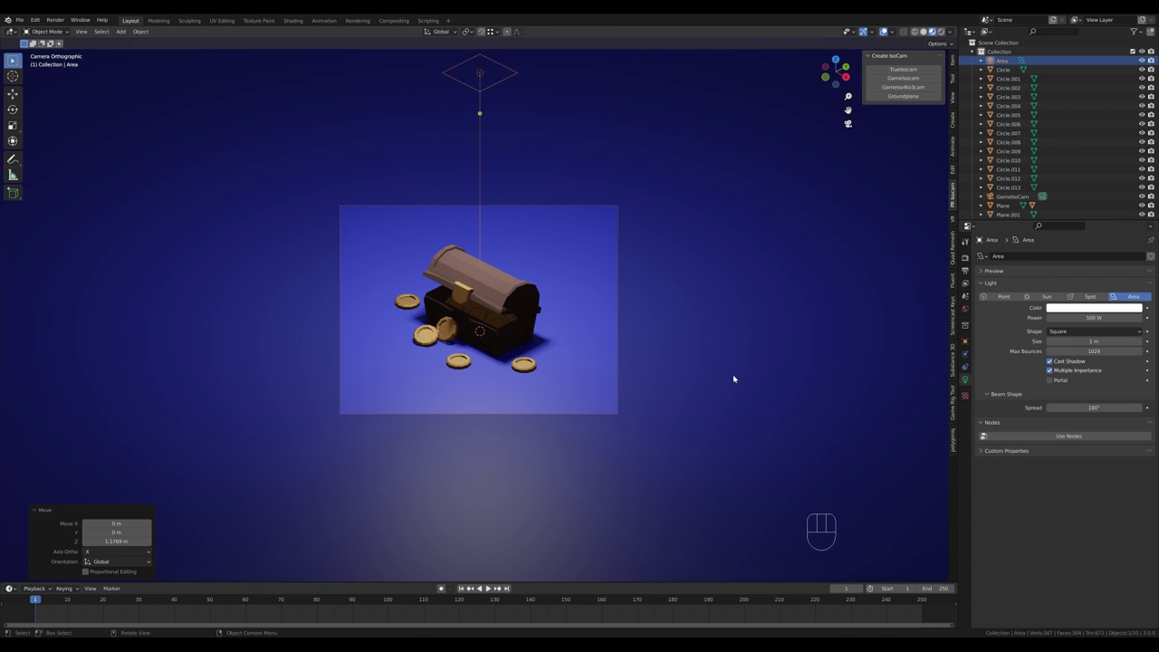
# - Duplicate the light, tilt it around X to aim from the left and push it back from the chest
pyautogui.press('shift+d')
pyautogui.rightClick(599, 329)
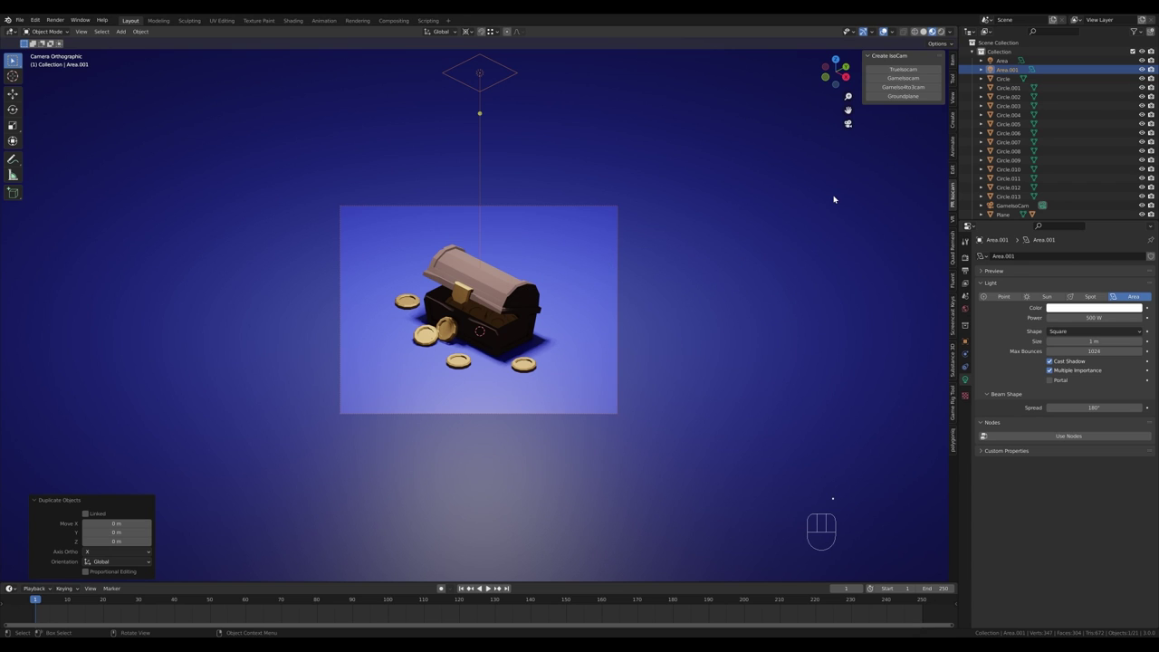
pyautogui.press('r')
pyautogui.press('x')
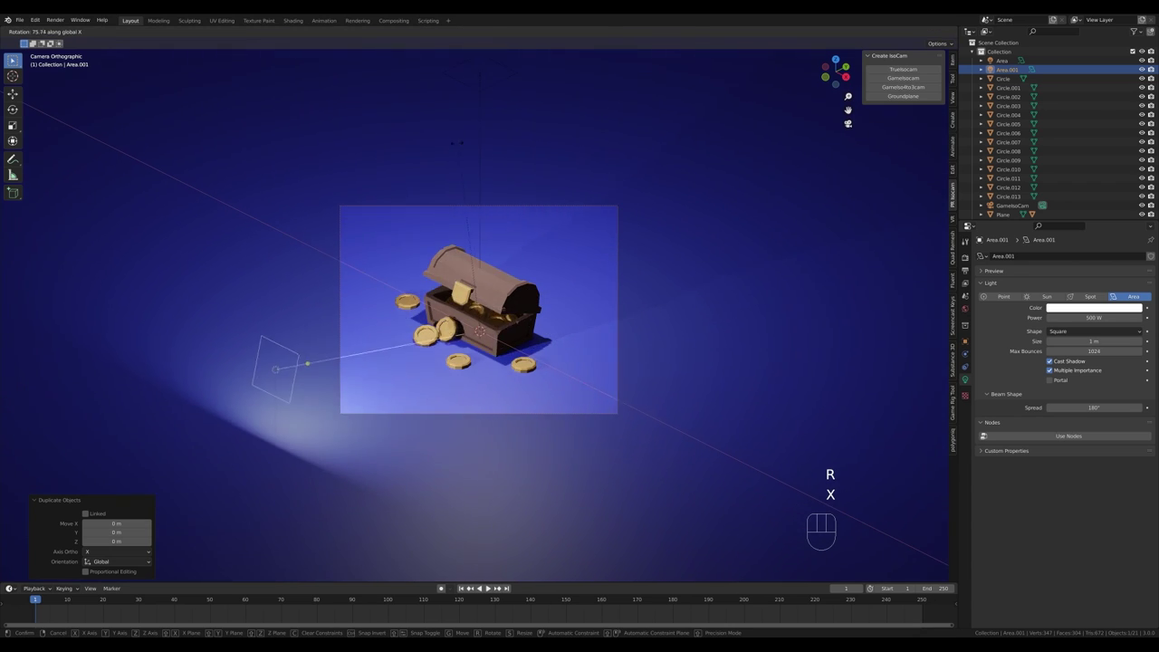
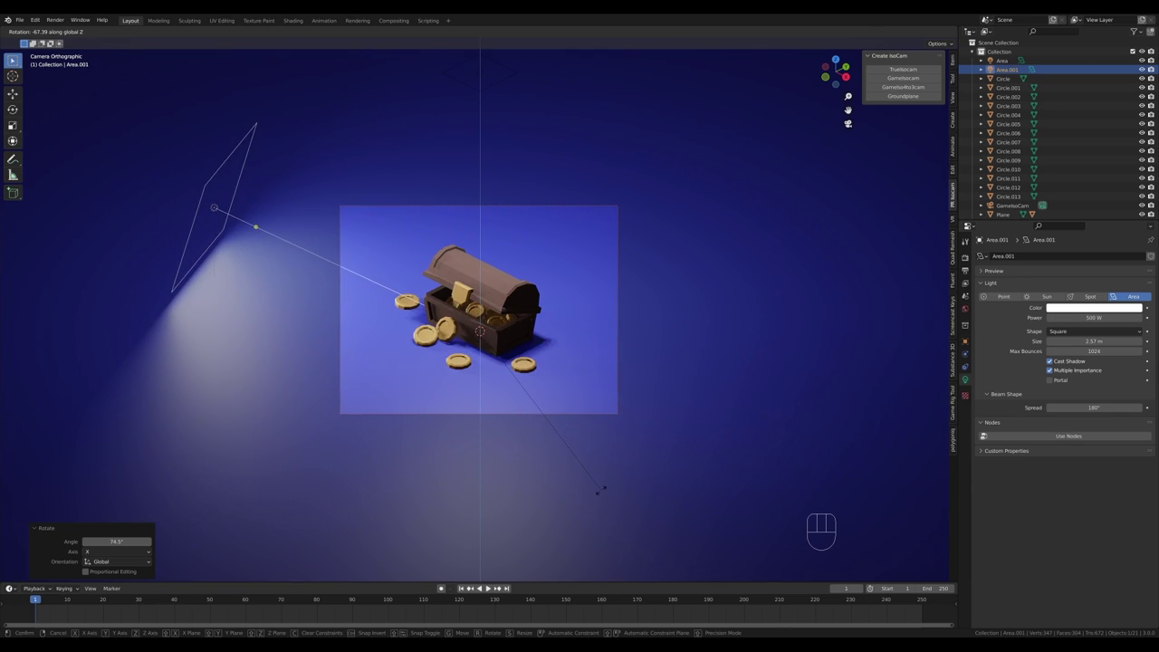
pyautogui.click(604, 490)
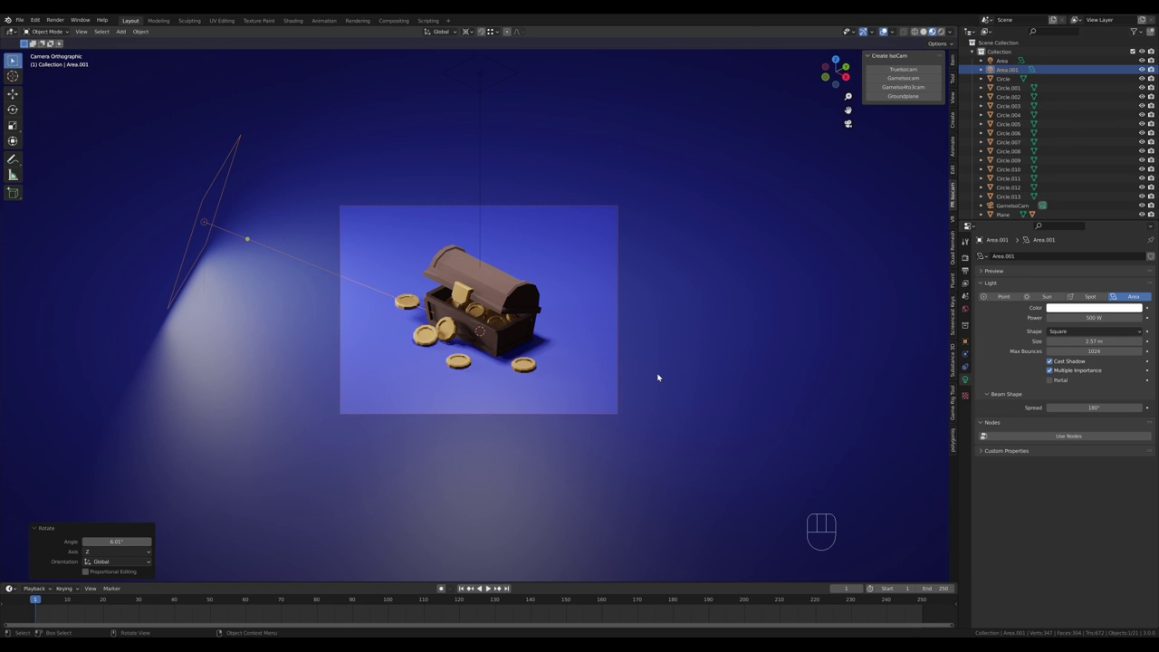
pyautogui.press('g')
pyautogui.press('z')
pyautogui.press('z')
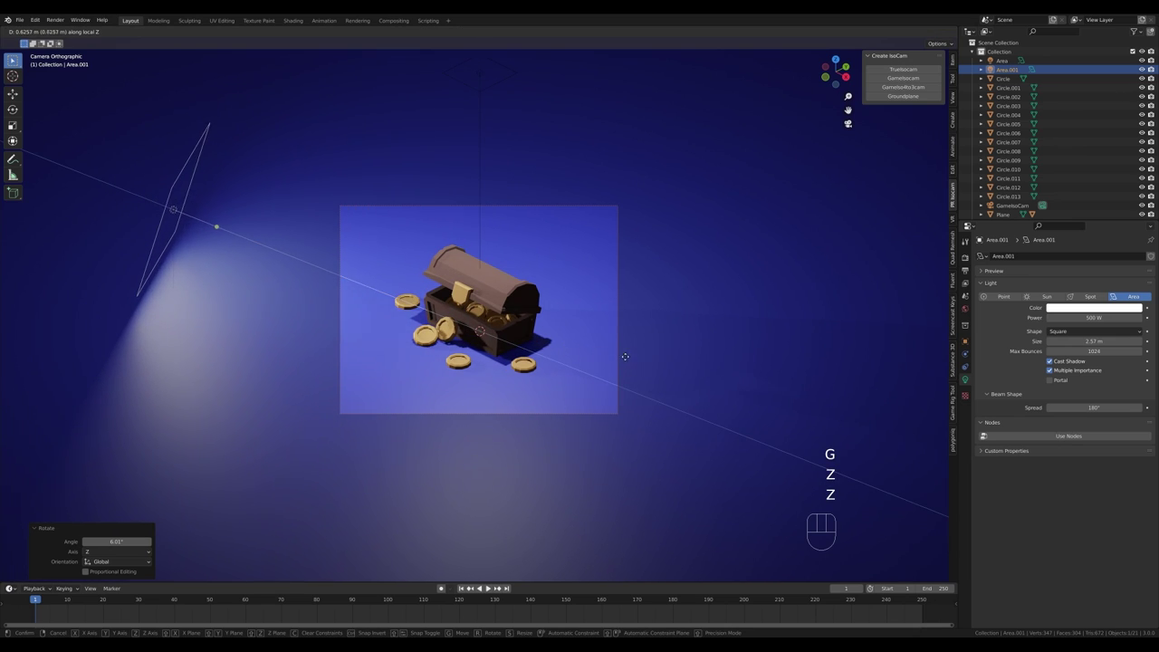
pyautogui.click(630, 357)
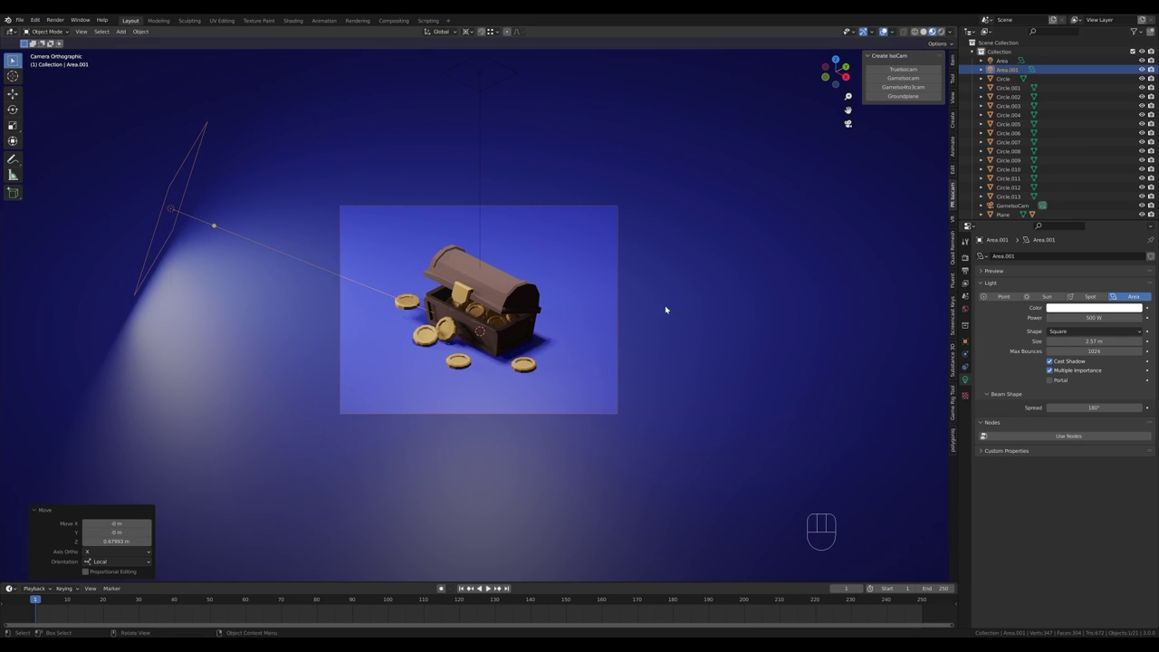
# - Duplicate the left light and turn it around Z to light the chest from the right side
pyautogui.press('shift+d')
pyautogui.rightClick(687, 263)
pyautogui.press('r')
pyautogui.press('z')
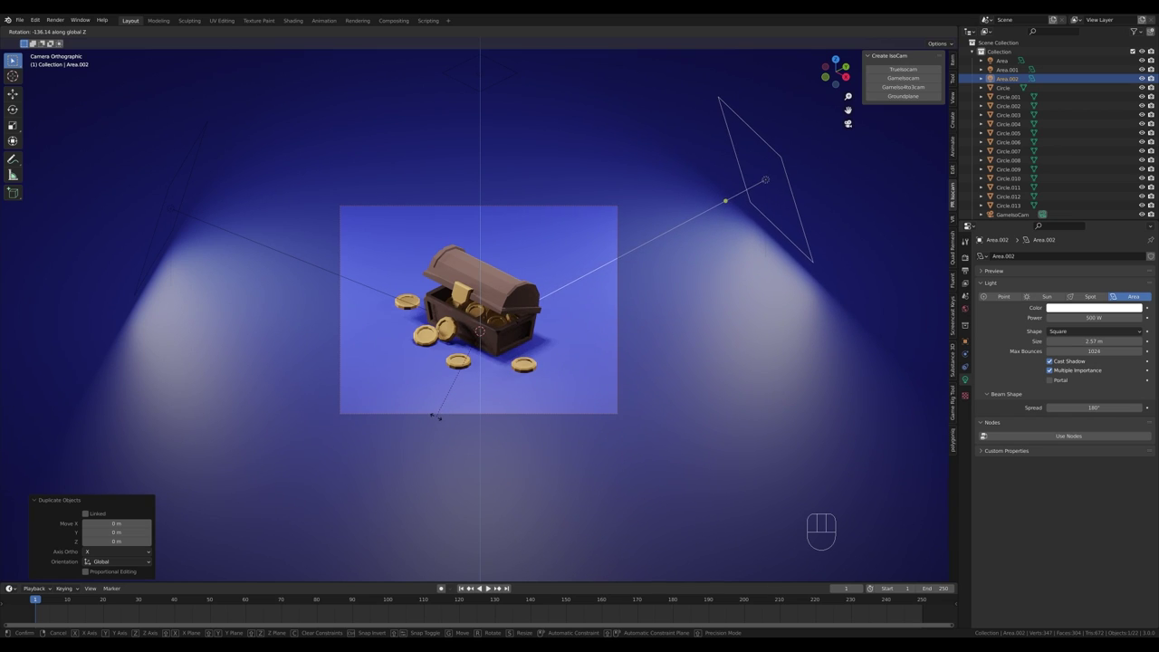
pyautogui.click(440, 416)
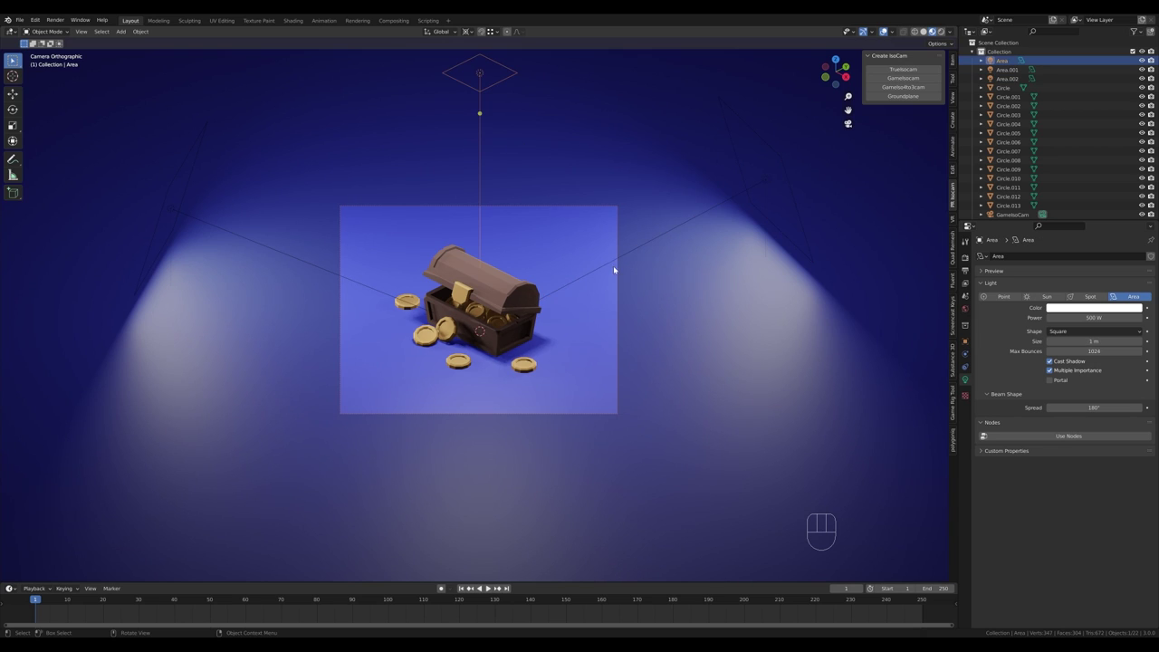
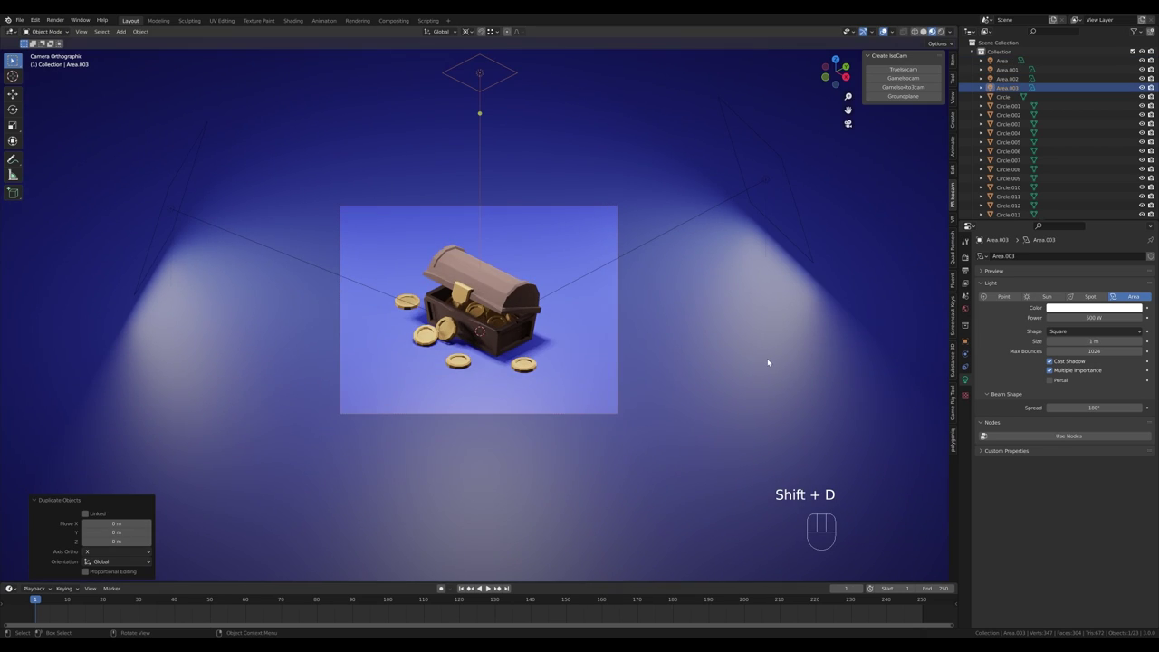
# - Rotate the duplicated light -45° around X then 45° around Z to aim it at the chest
pyautogui.press('r')
pyautogui.press('x')
pyautogui.press('KP_Subtract')
pyautogui.press('KP_4')
pyautogui.press('KP_5')
pyautogui.press('KP_Enter')
pyautogui.press('r')
pyautogui.press('z')
pyautogui.press('KP_4')
pyautogui.press('KP_5')
pyautogui.press('KP_Enter')
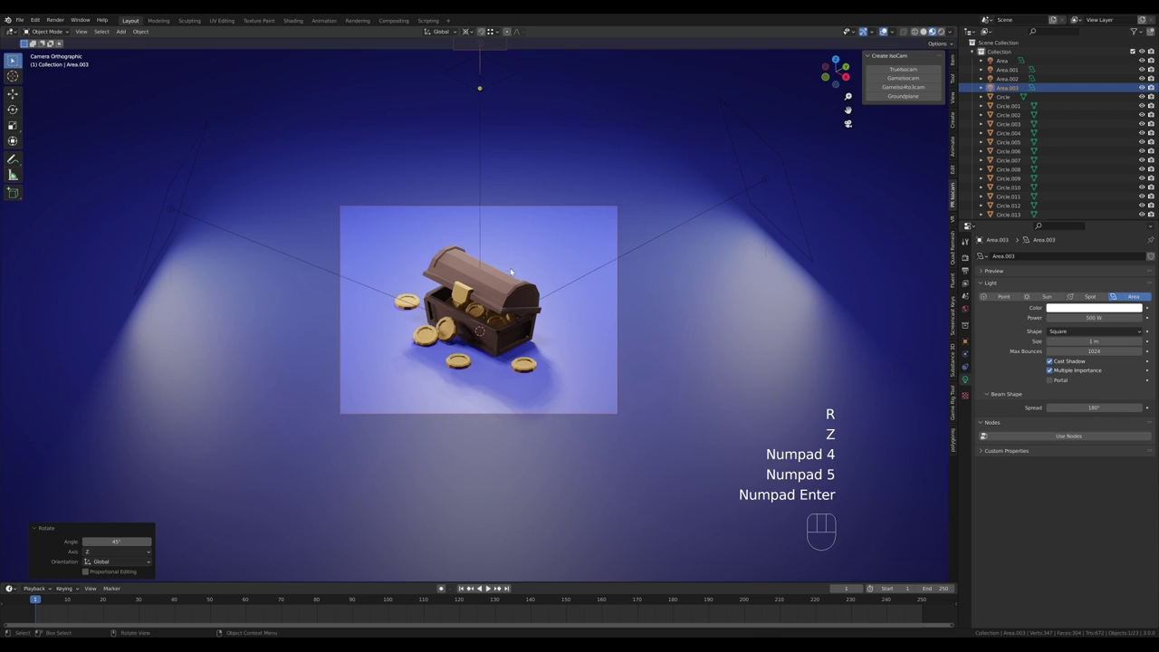
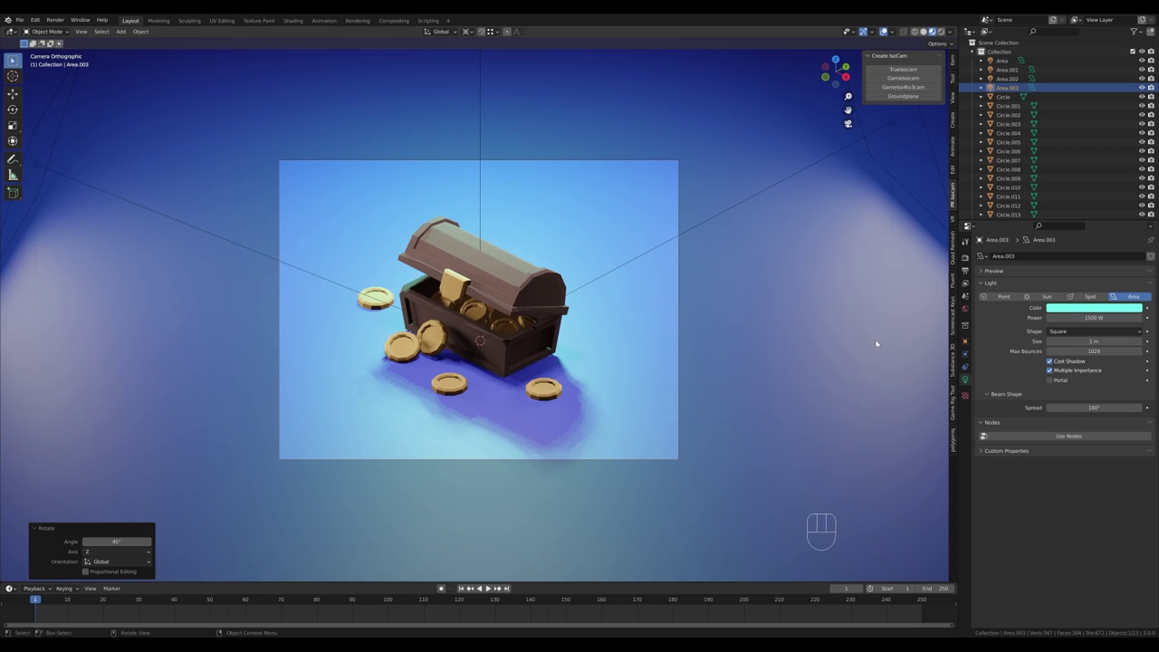
# - Make the world background dark blue, tint the right light orange and the left light yellow
pyautogui.click(969, 308)
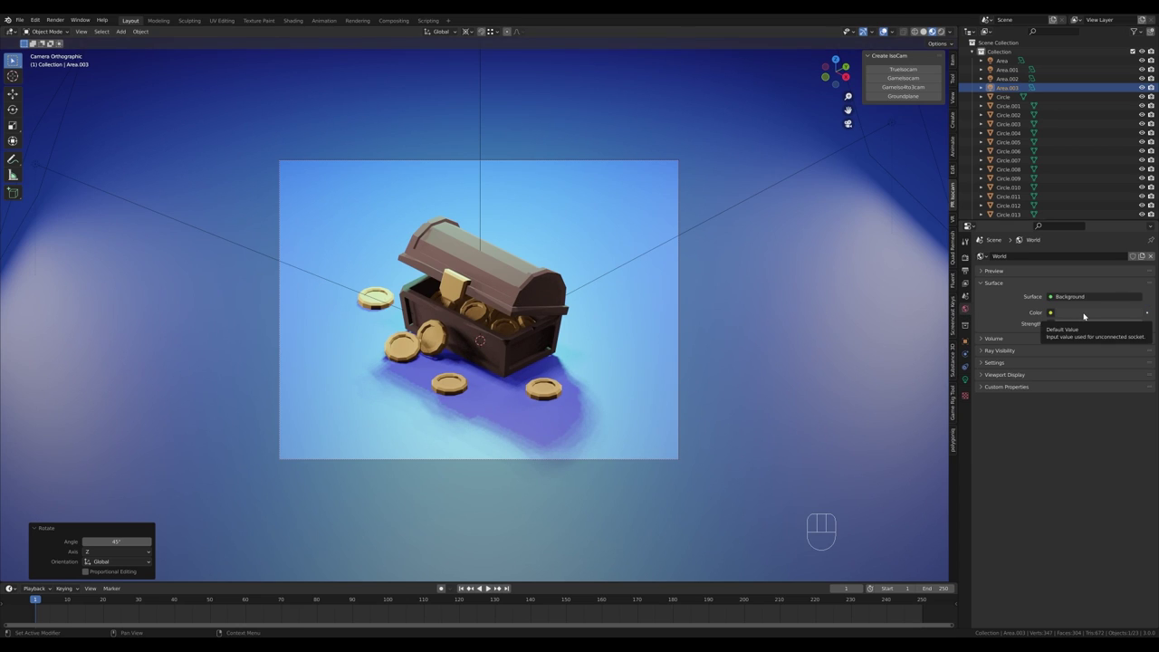
pyautogui.click(1087, 313)
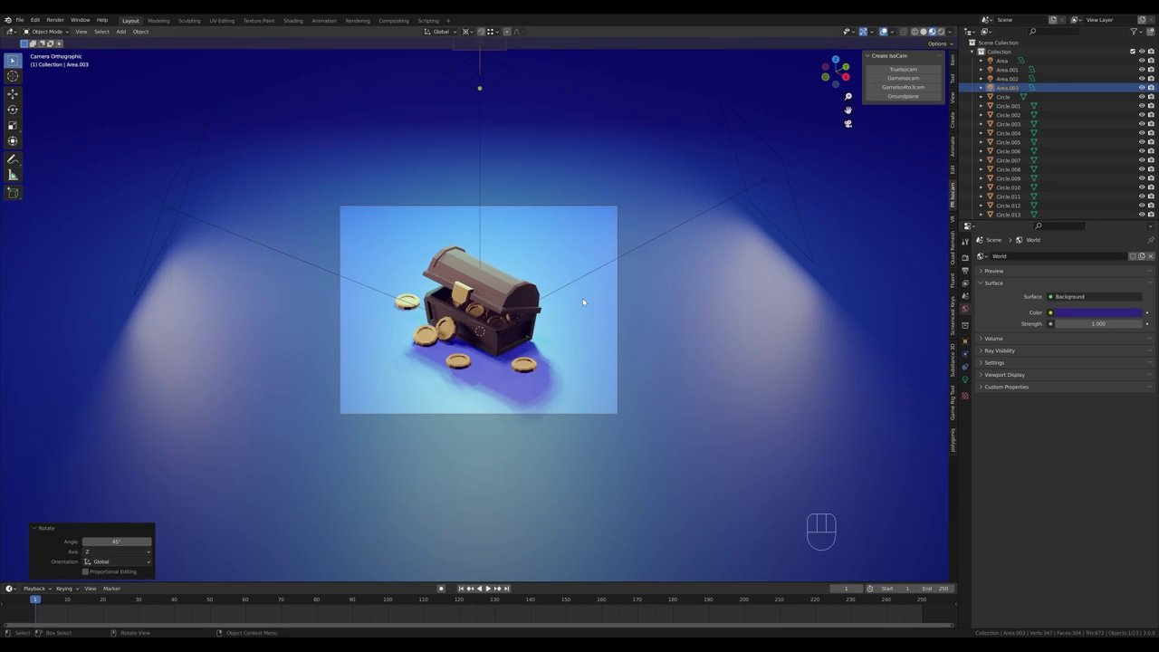
pyautogui.click(721, 200)
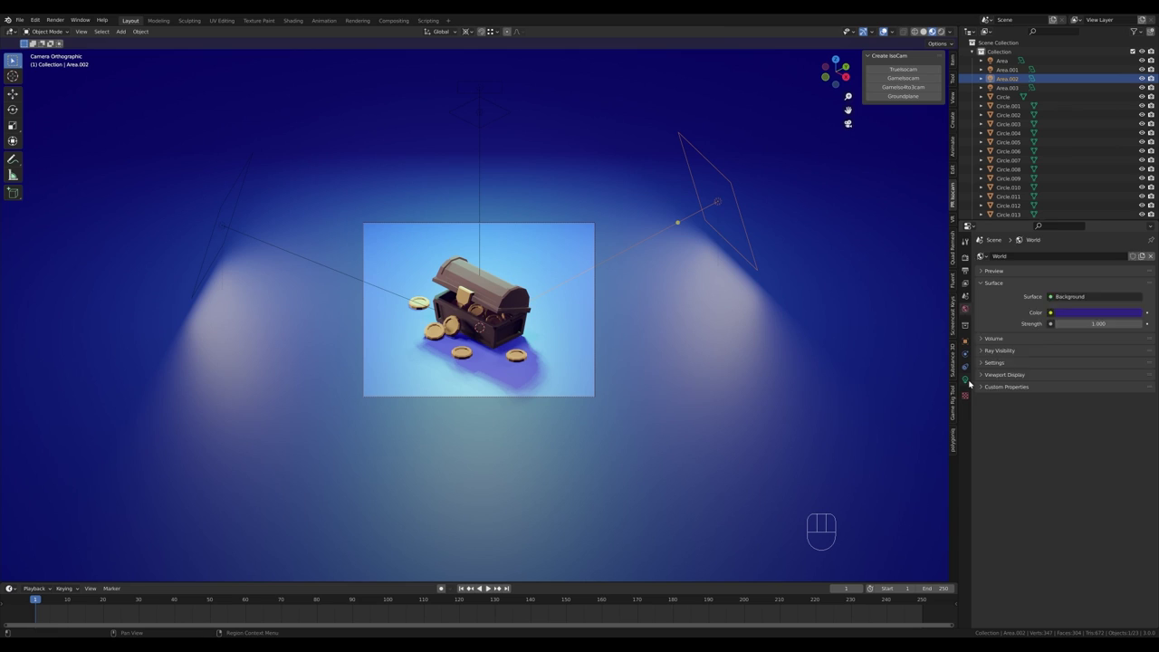
pyautogui.click(1098, 308)
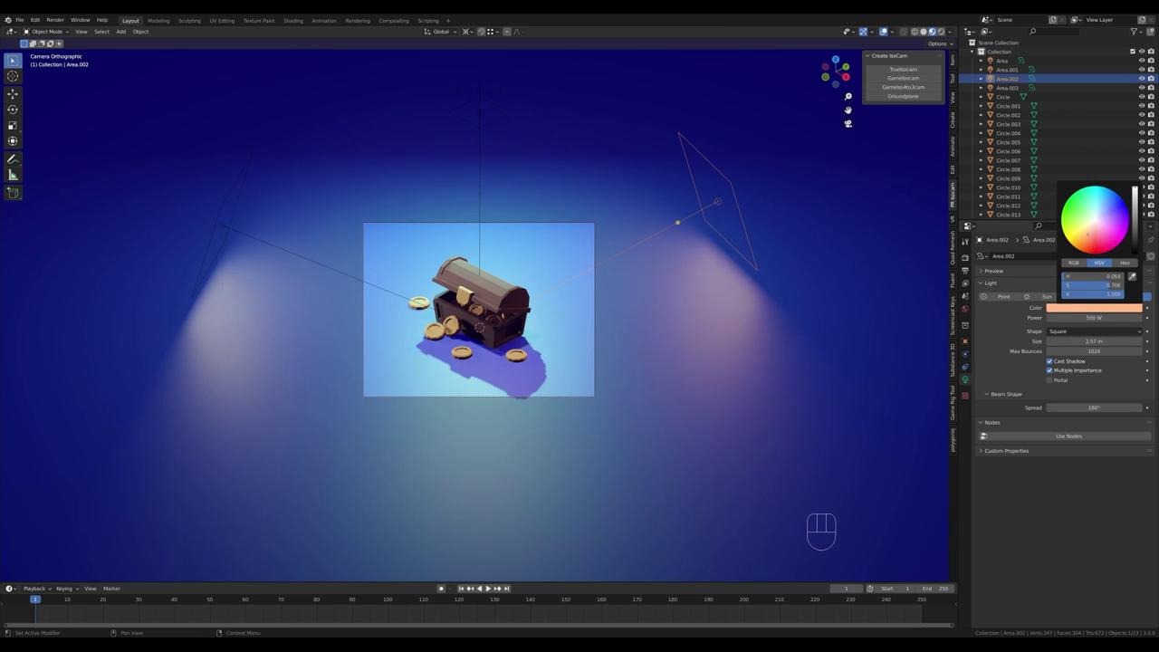
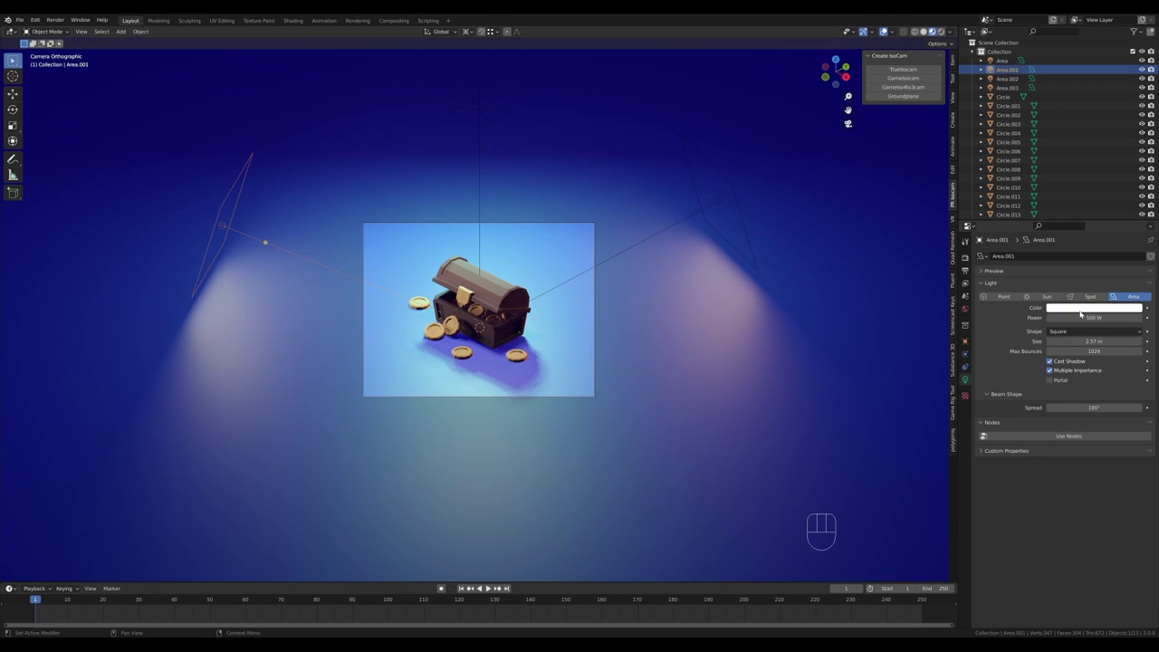
pyautogui.click(1084, 310)
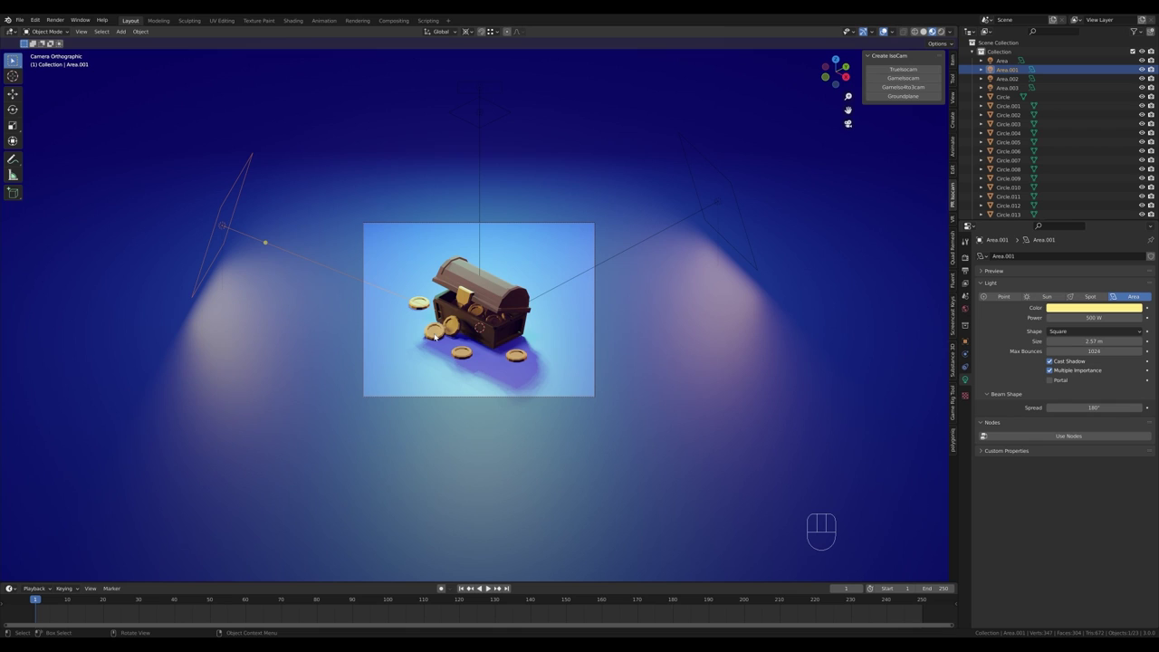
pyautogui.press('z')
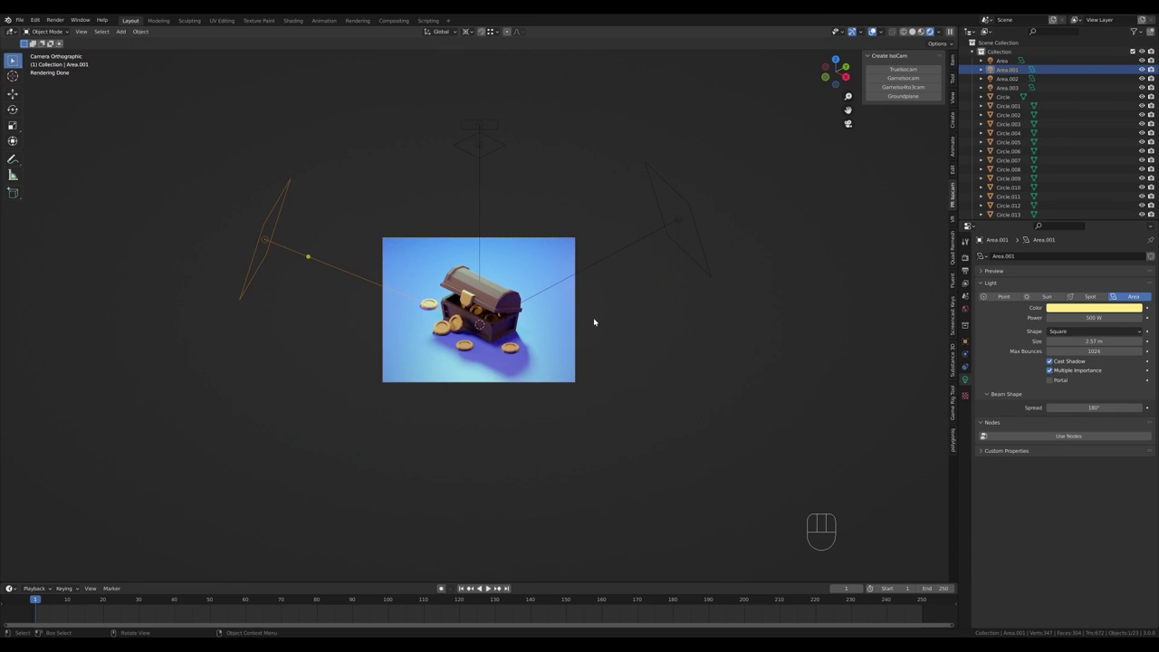
# - Add a cube, scale it up and raise it so it encloses the whole chest scene
pyautogui.press('shift+a')
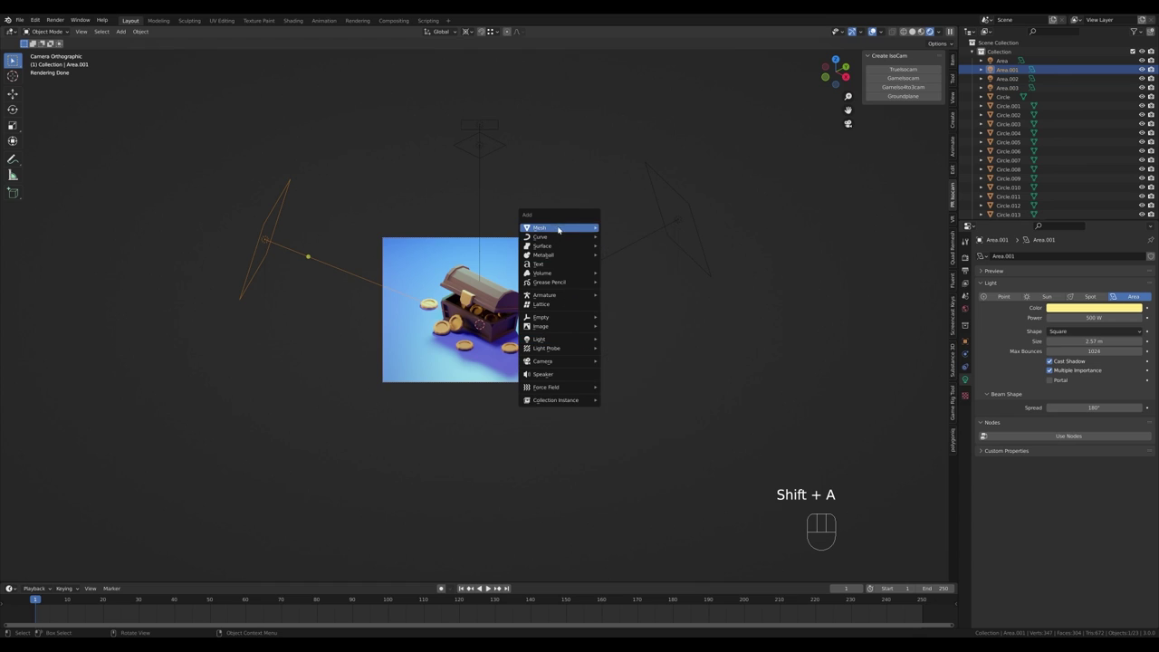
pyautogui.press('shift+a')
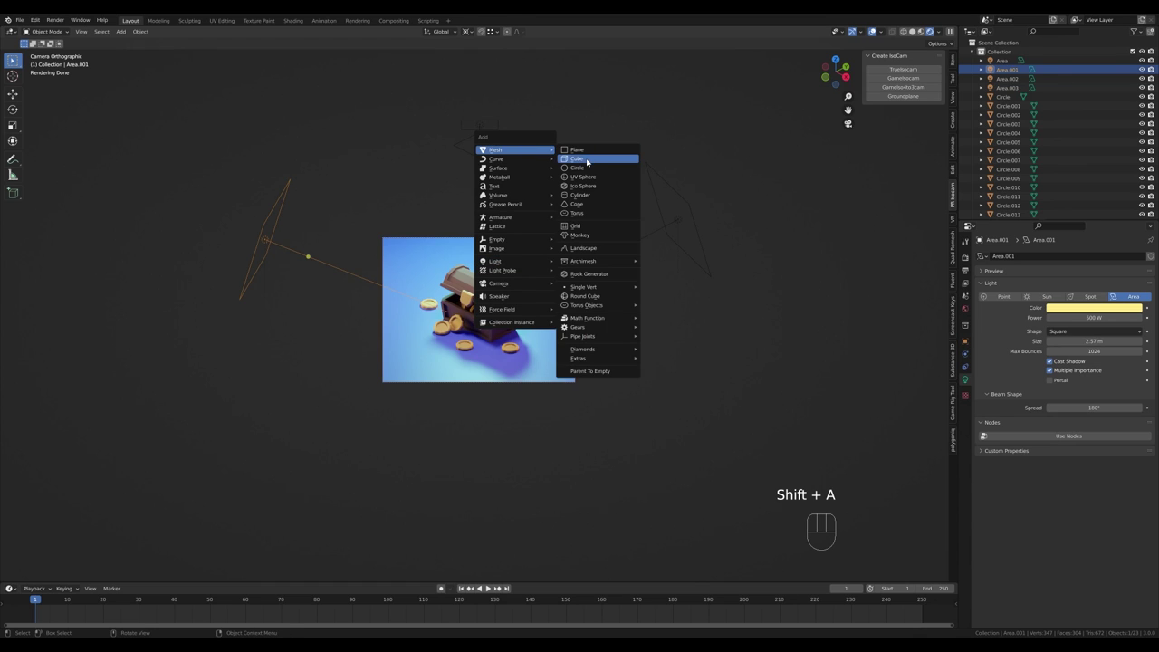
pyautogui.press('s')
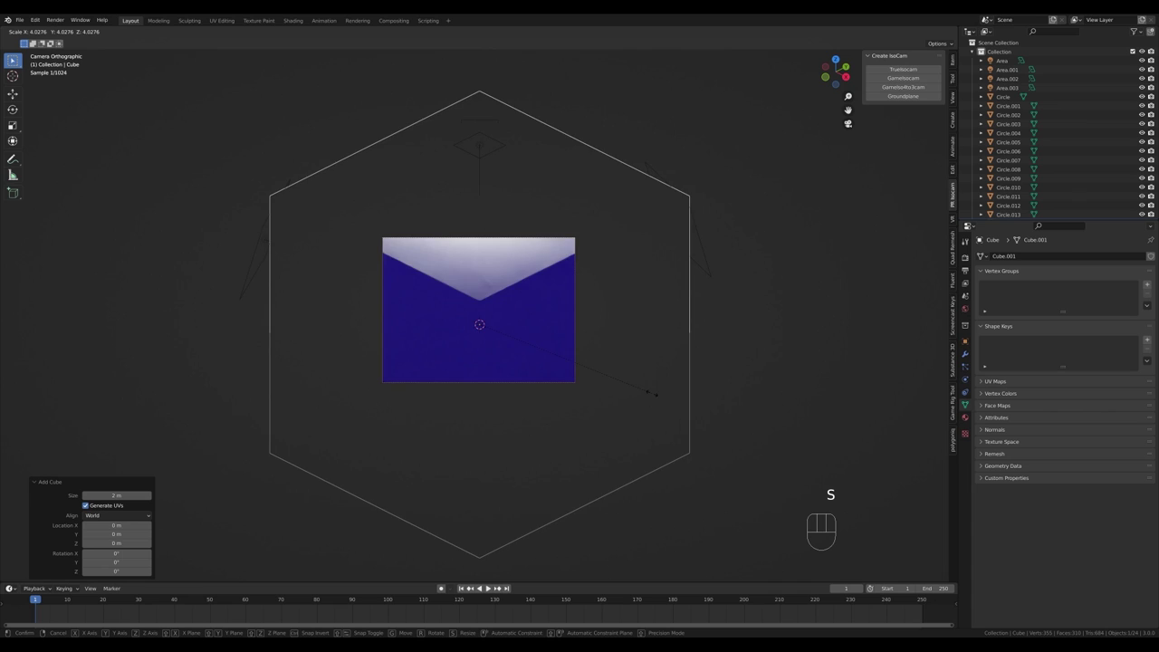
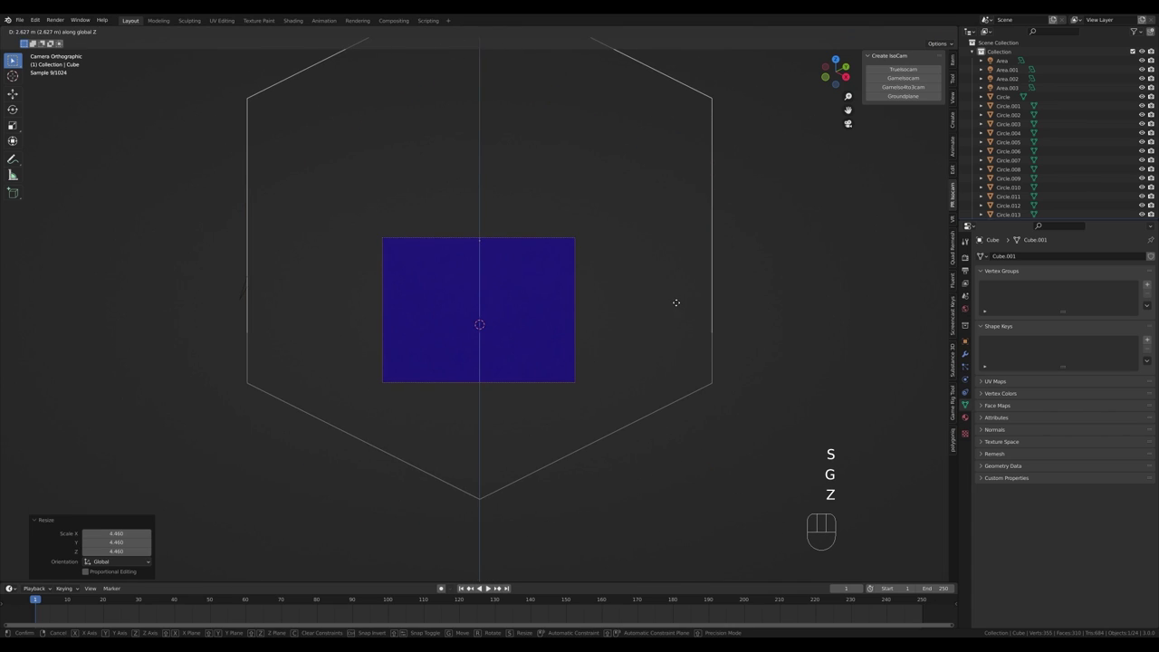
pyautogui.click(676, 309)
pyautogui.moveTo(525, 384); pyautogui.dragTo(572, 376)
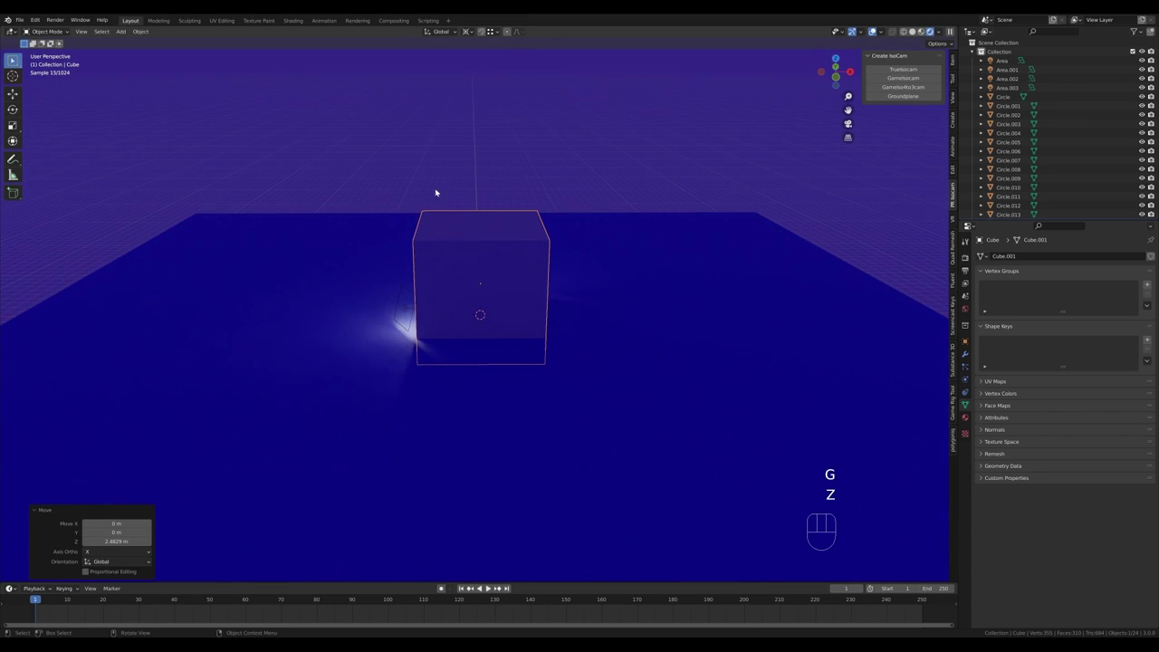
pyautogui.moveTo(671, 314); pyautogui.dragTo(611, 312)
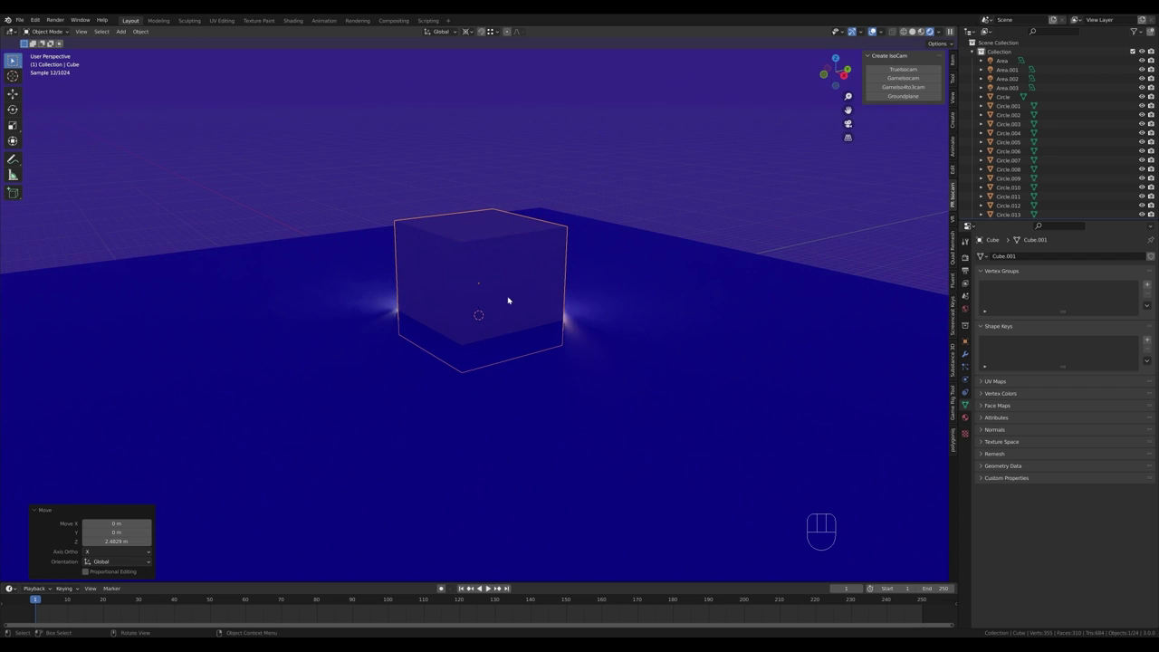
# - Give the cube a new Principled Volume material with density 0.020 for a faint haze
pyautogui.click(968, 422)
pyautogui.click(1018, 297)
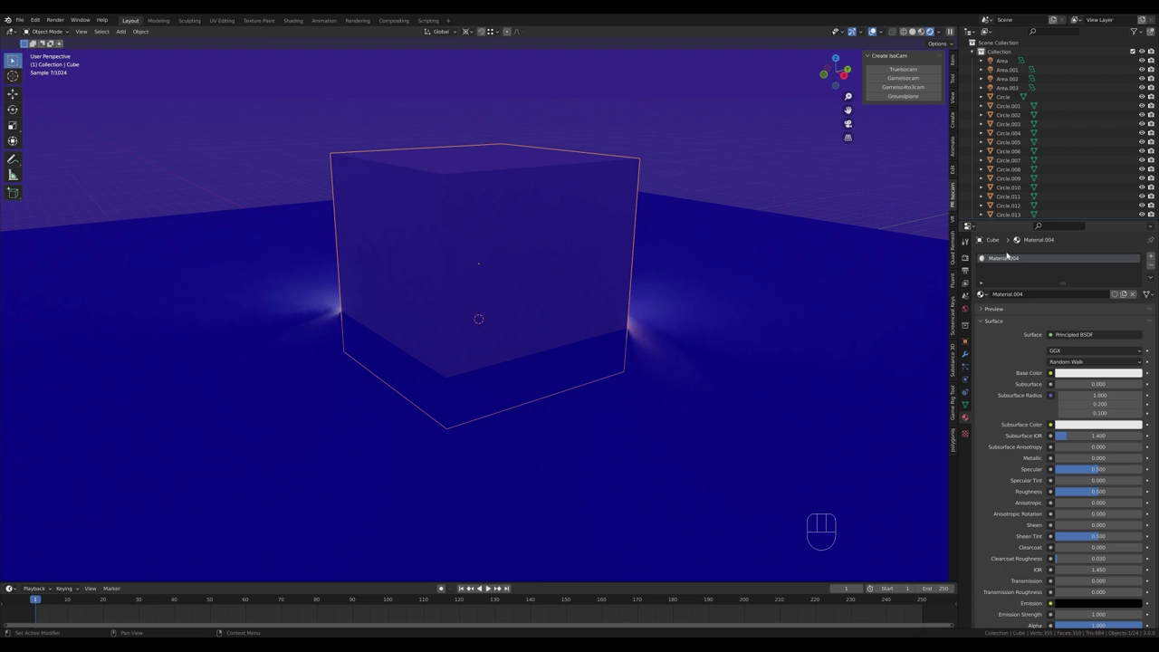
pyautogui.moveTo(1075, 337); pyautogui.dragTo(1110, 356)
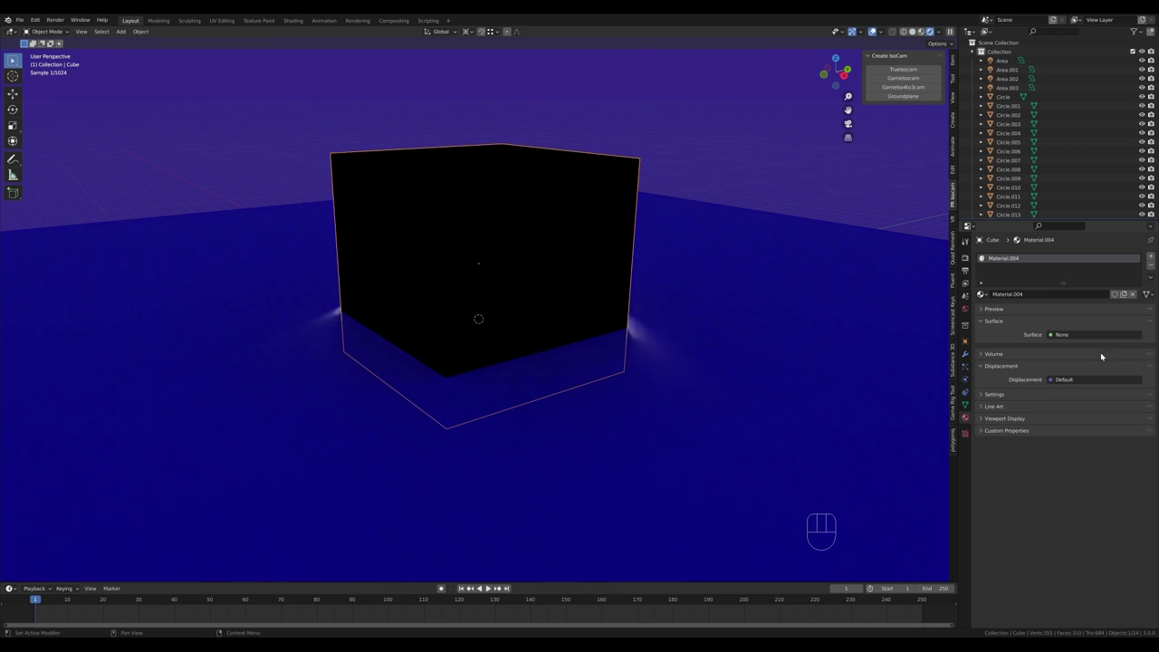
pyautogui.click(983, 351)
pyautogui.moveTo(1070, 363); pyautogui.dragTo(1085, 502)
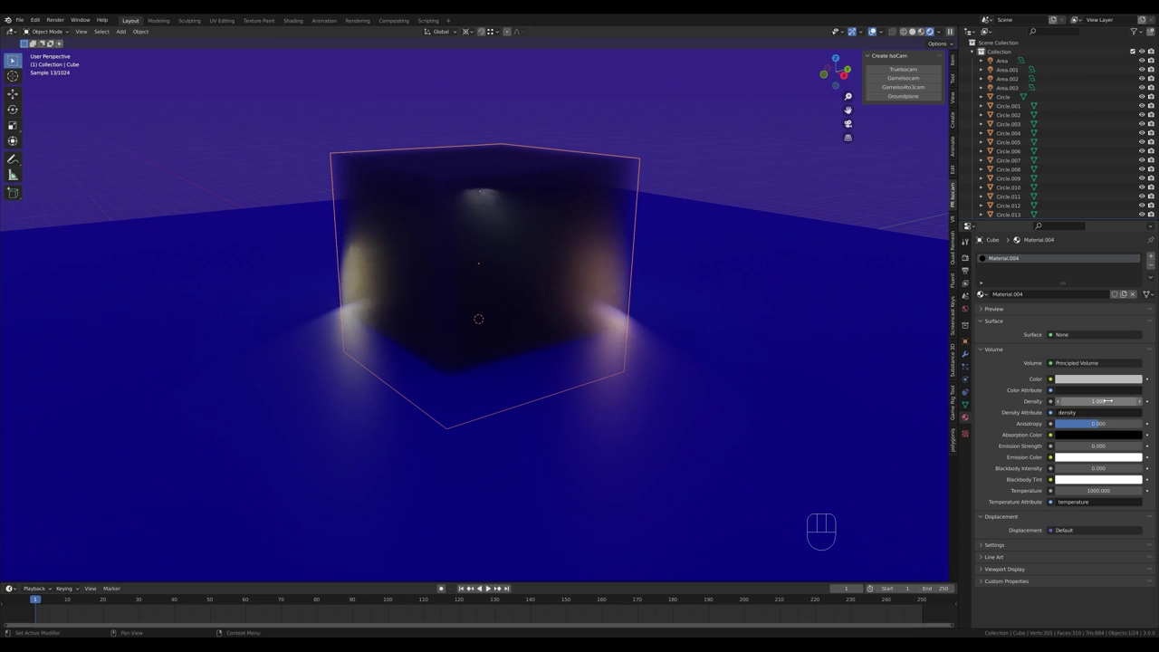
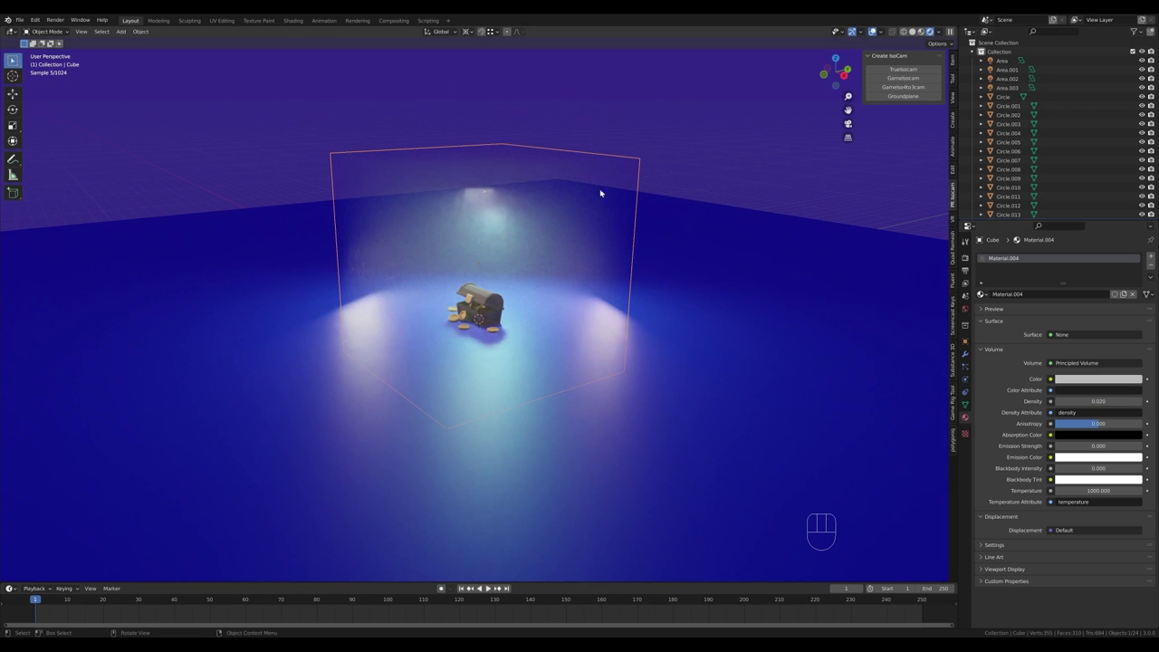
# - Return to camera view and render the hazy scene across the whole viewport
pyautogui.press('KP_0')
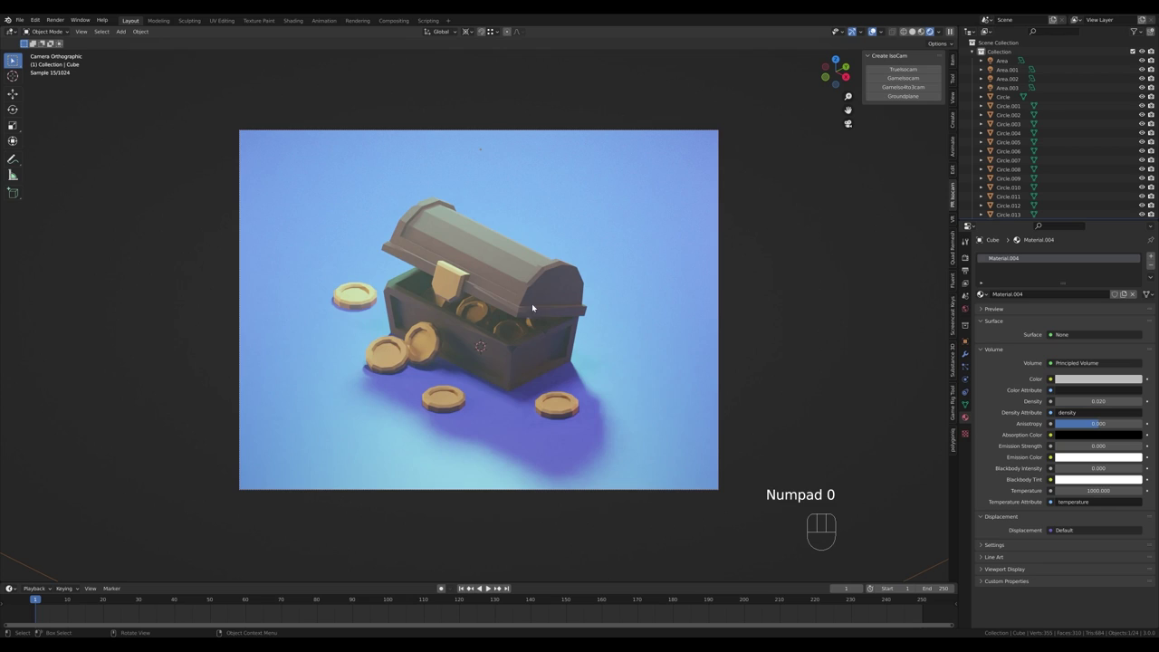
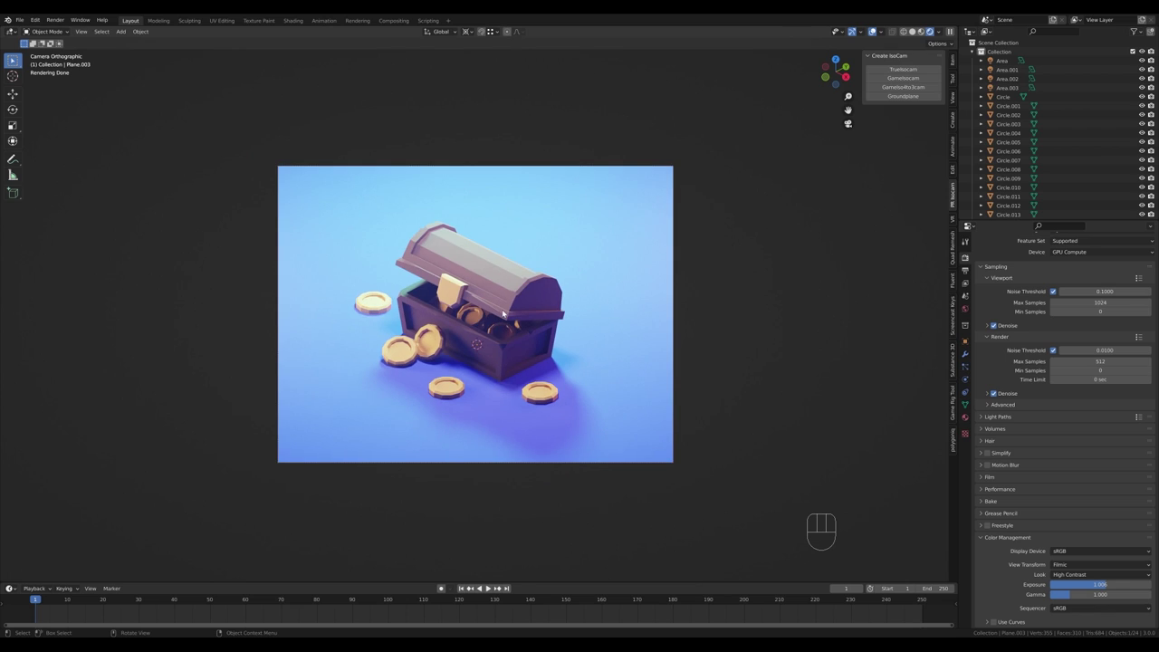
pyautogui.press('z')
pyautogui.press('shift+a')
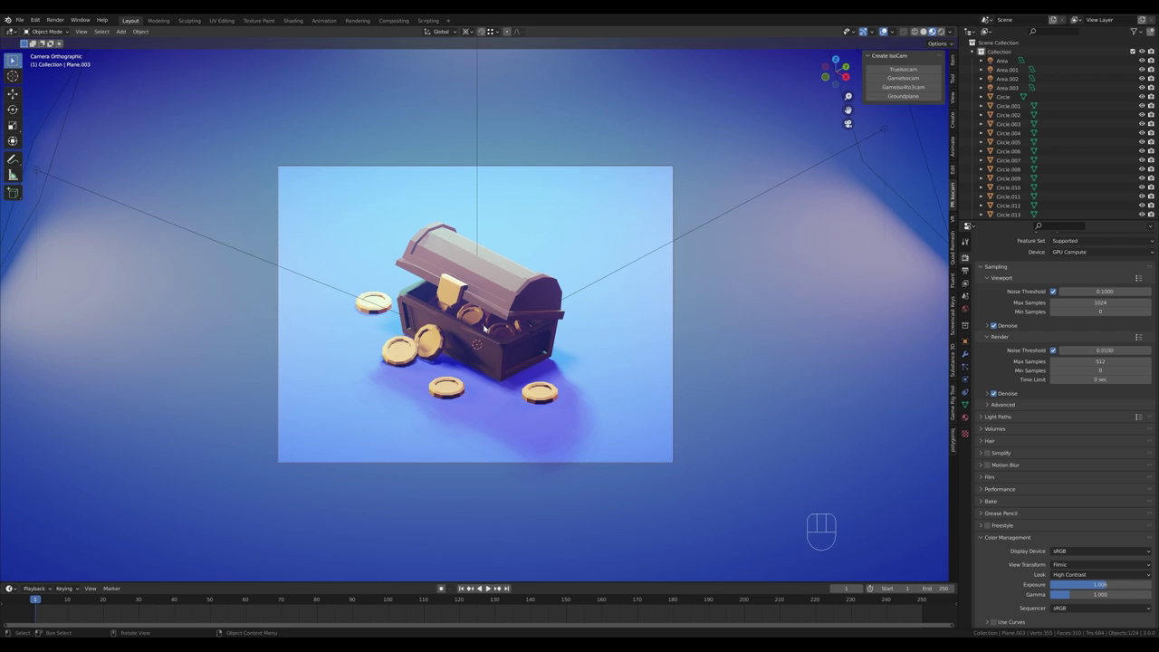
# - Add a point light, lower it into the open chest and check it from the camera view
pyautogui.press('shift+a')
pyautogui.press('shift+a')
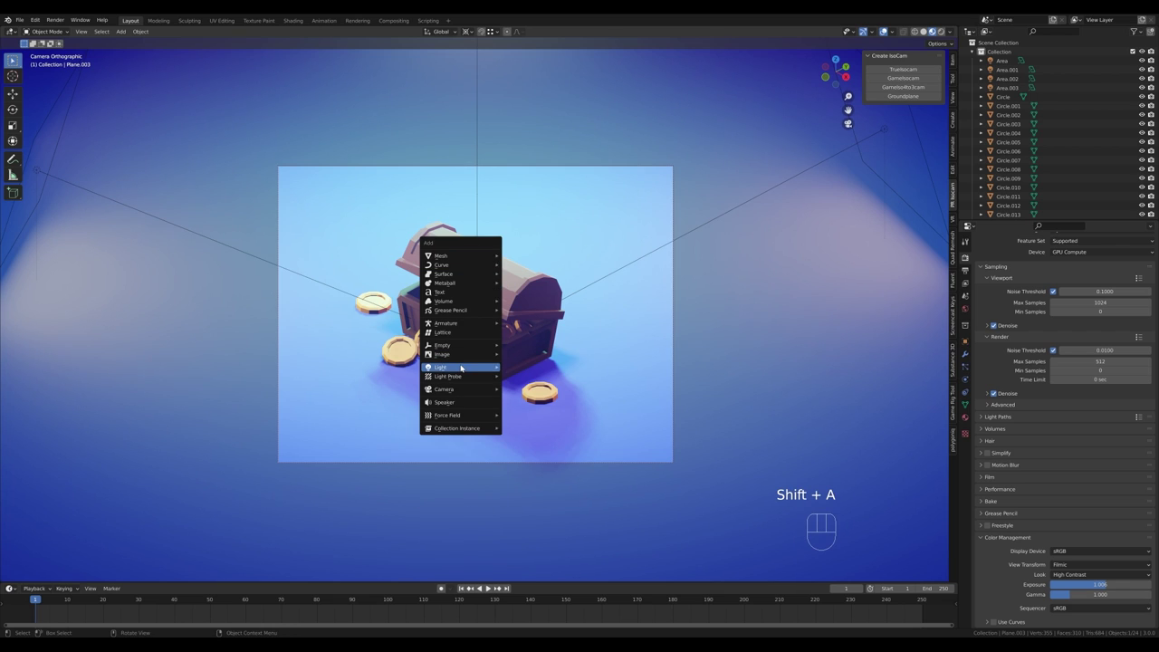
pyautogui.press('g')
pyautogui.press('z')
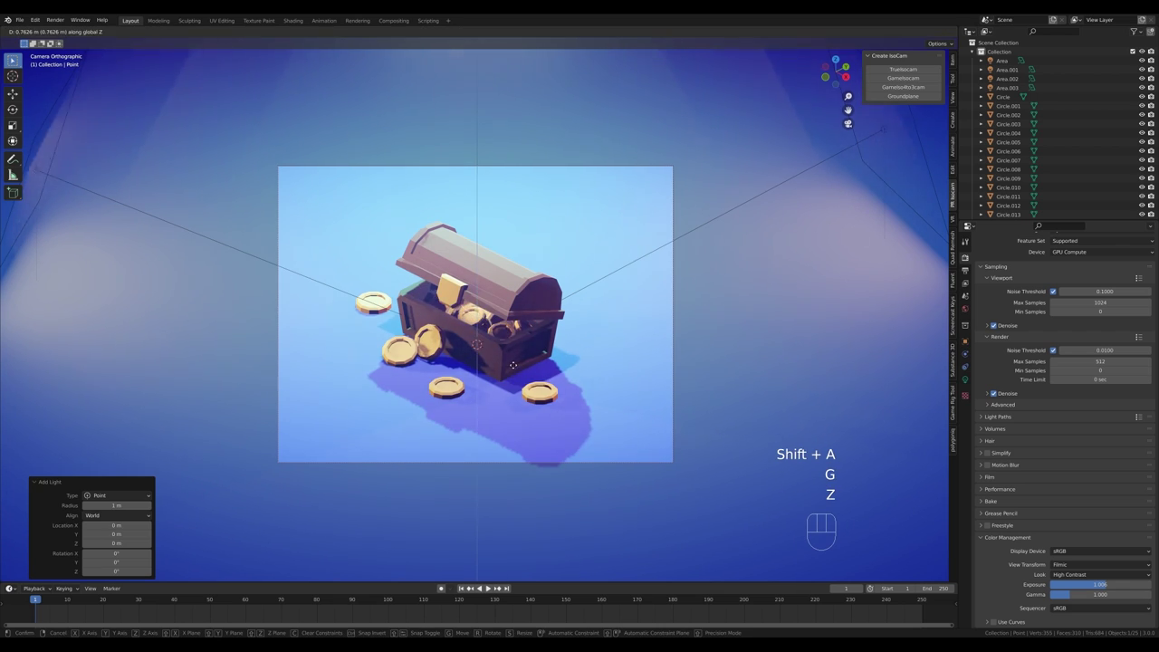
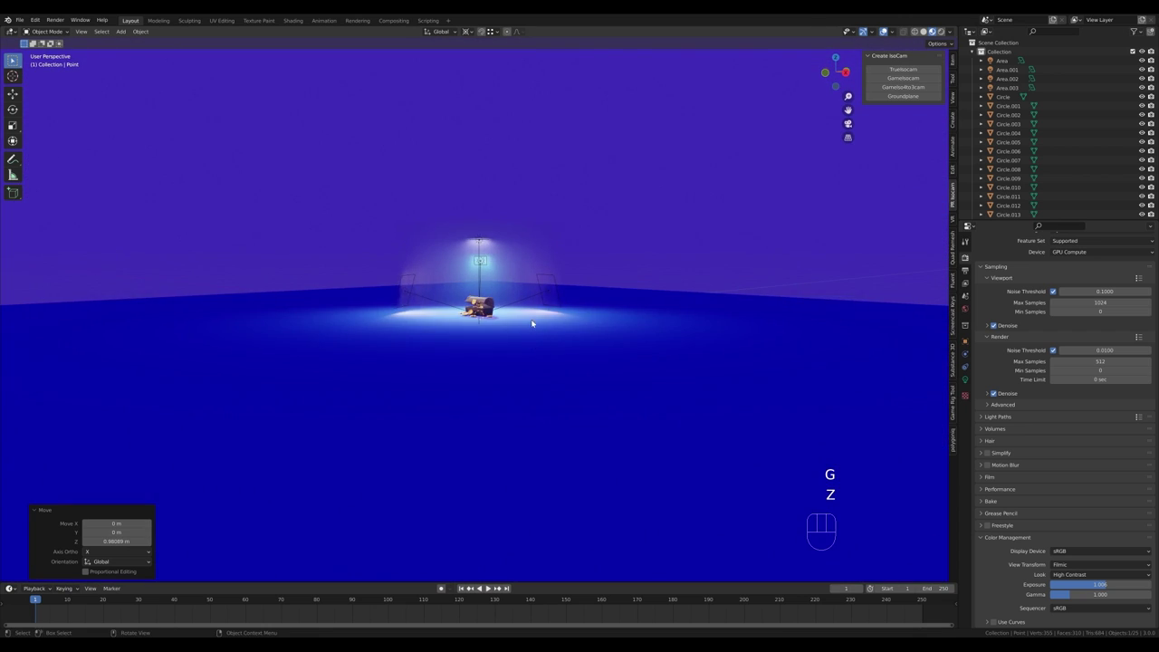
pyautogui.press('g')
pyautogui.press('z')
pyautogui.click(674, 317)
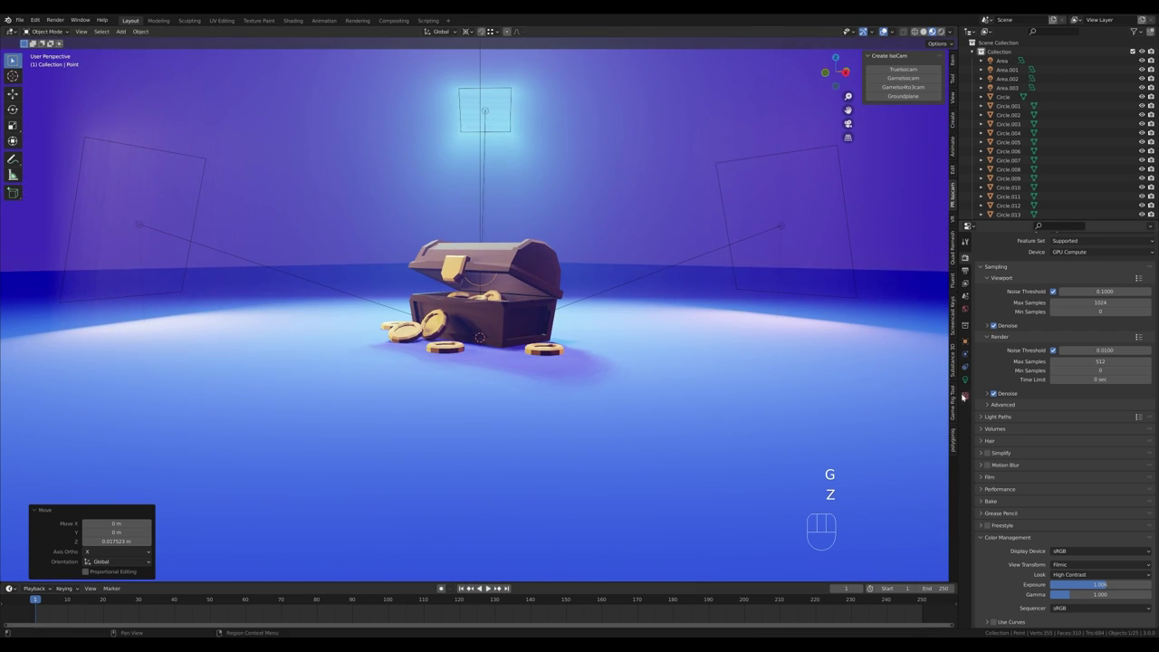
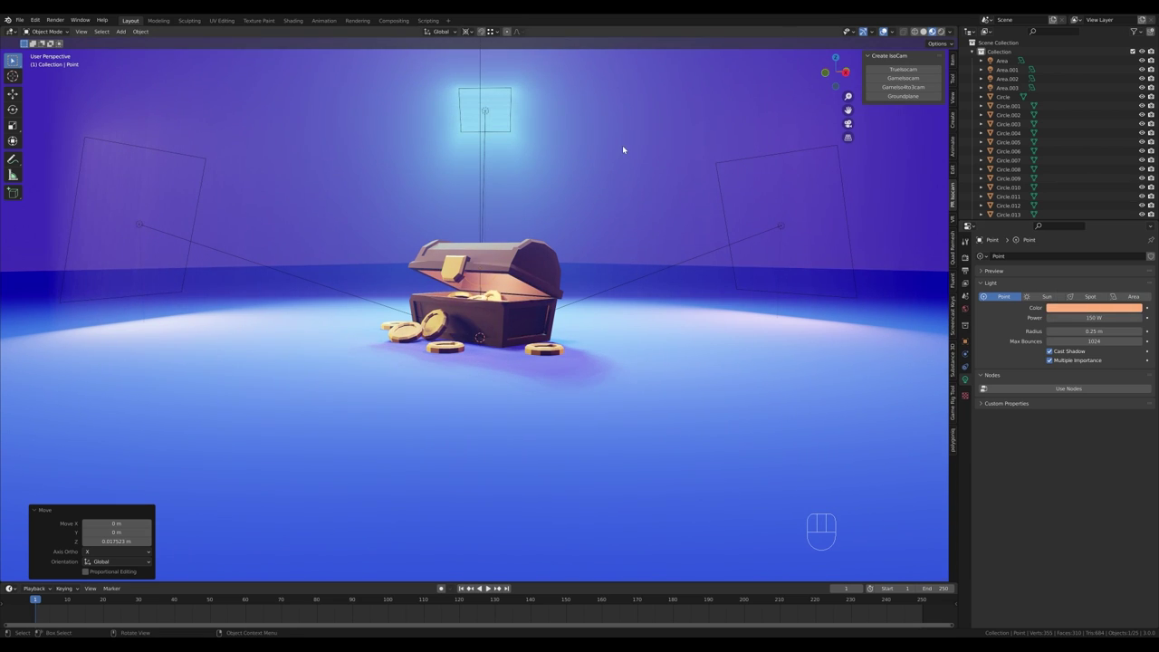
pyautogui.press('KP_0')
pyautogui.press('z')
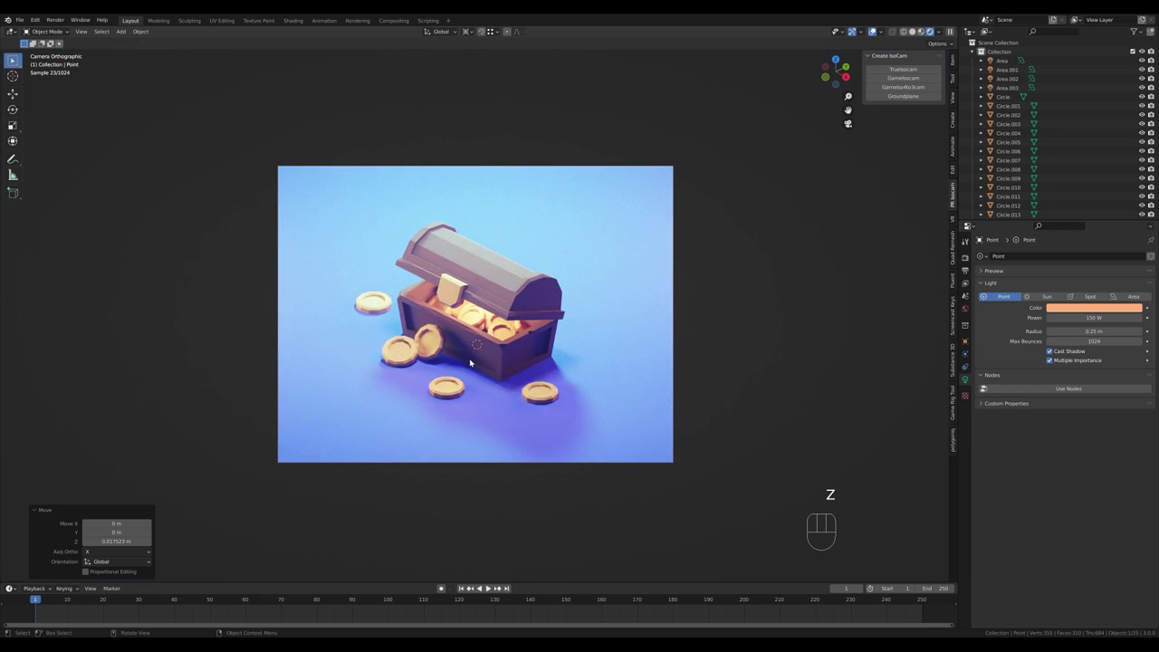